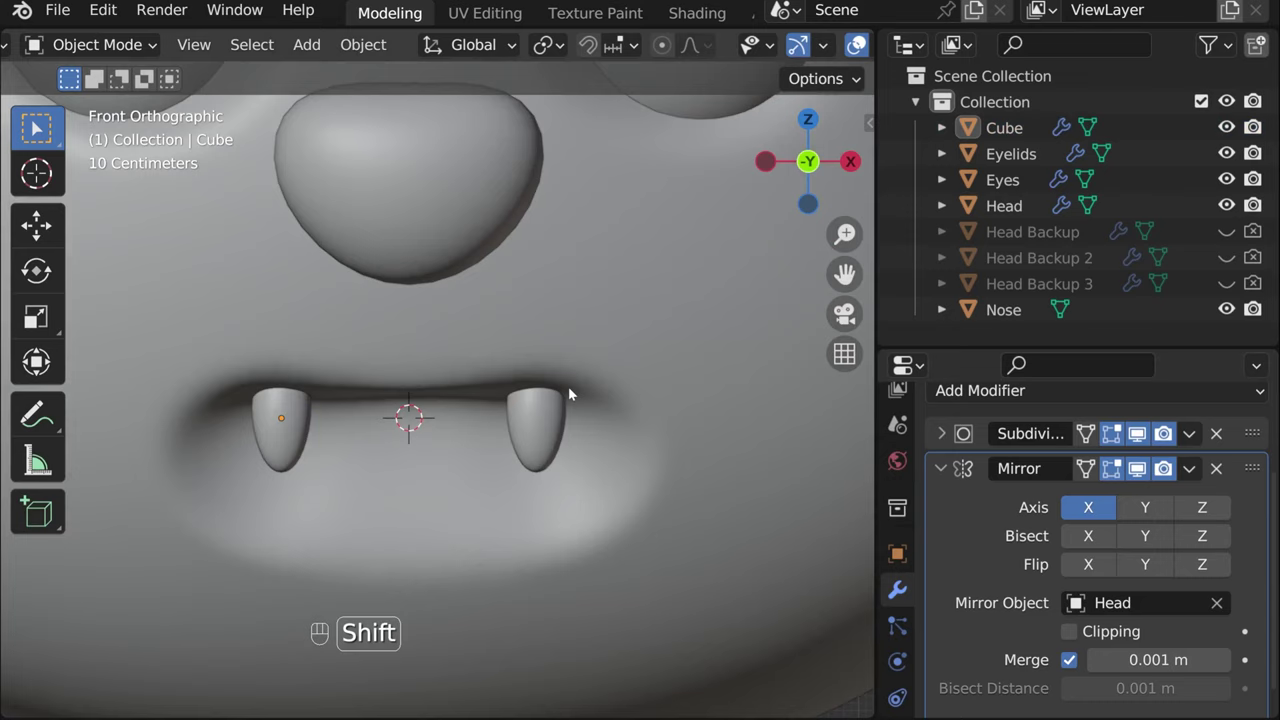
Duplicate the Cube fang with Shift+D and scale the copy down smaller
drag(321, 477, 420, 467)
key(shift+d)
key(x)
key(s)
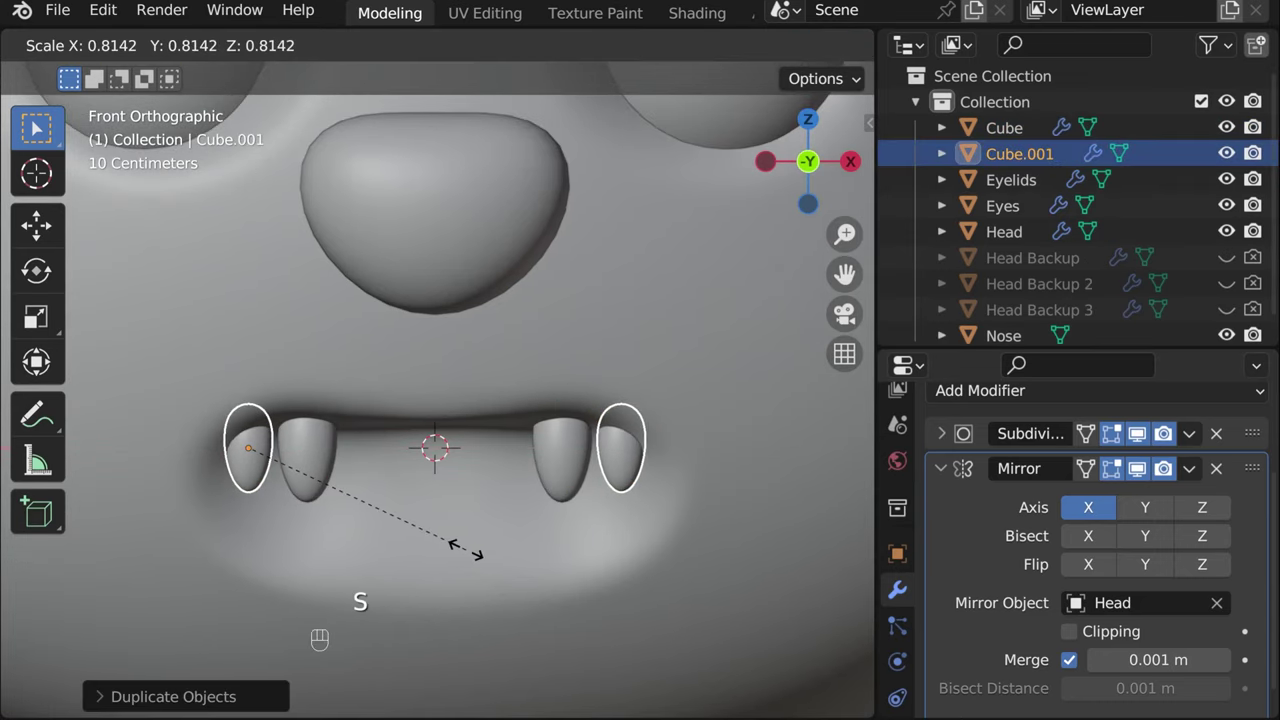
Rotate and slide the smaller fang along Y to sit beside the original pair
key(r)
key(y)
key(g)
key(y)
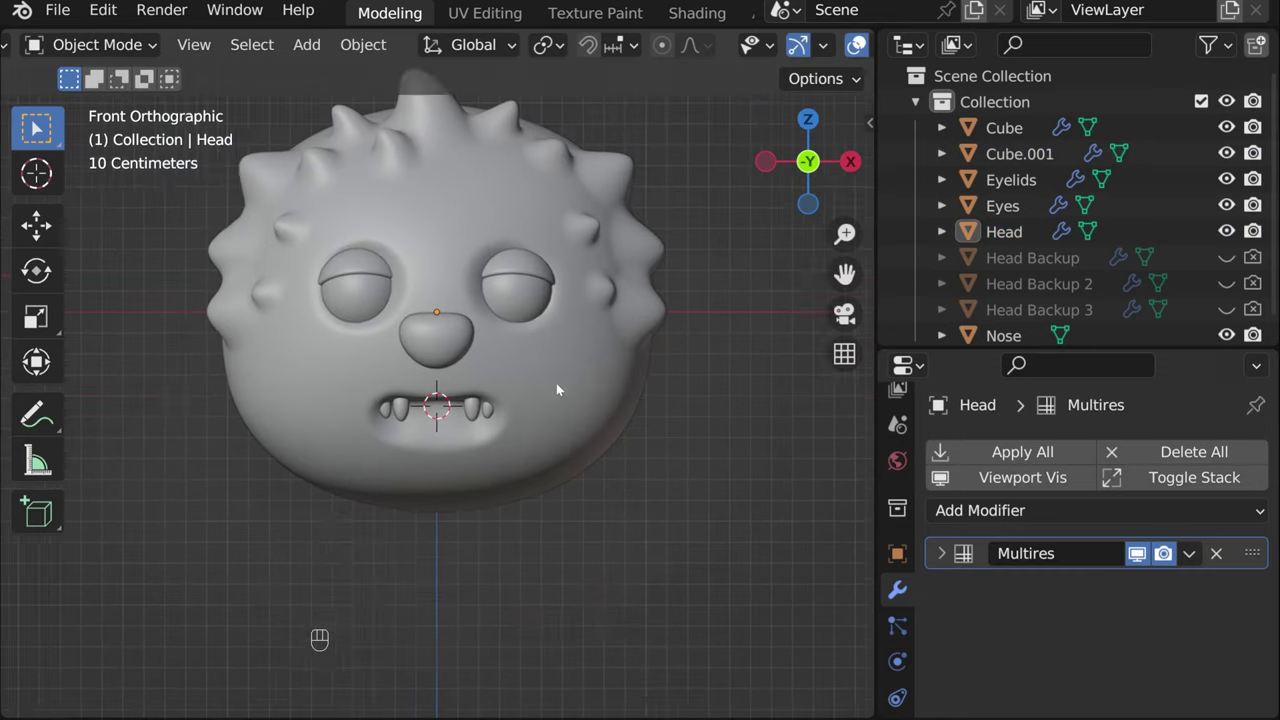
drag(560, 383, 553, 448)
key(t)
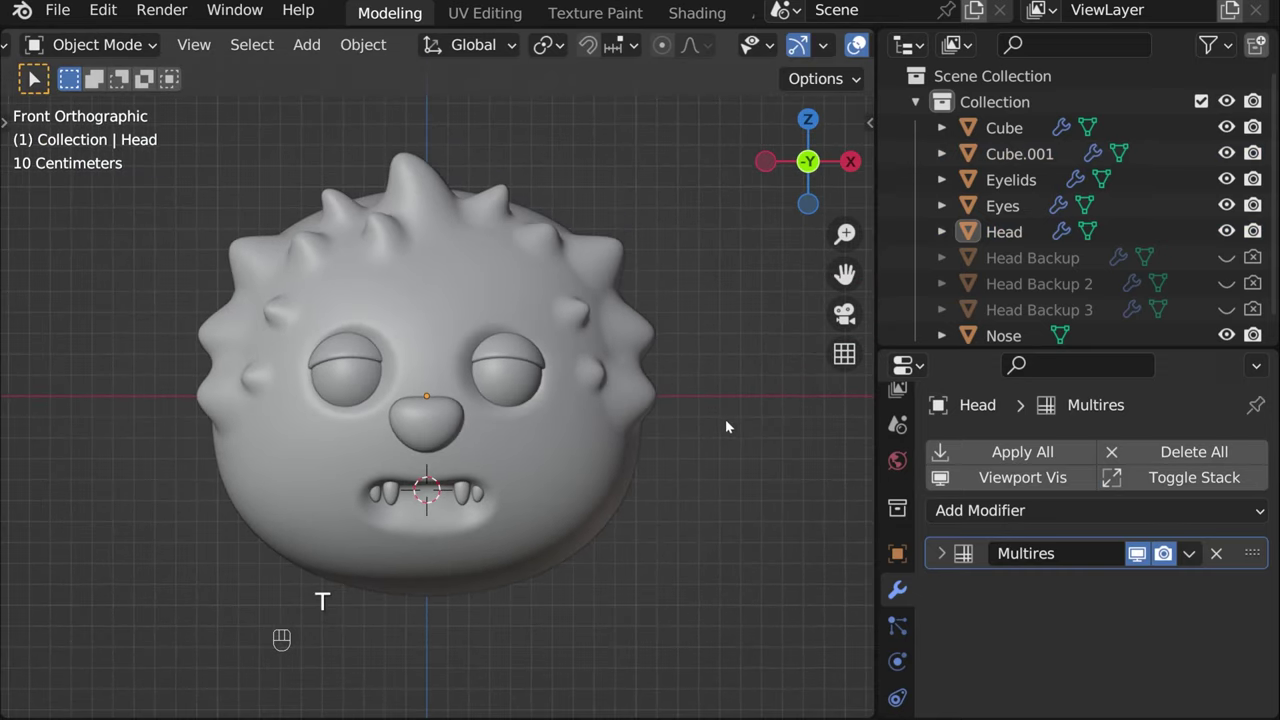
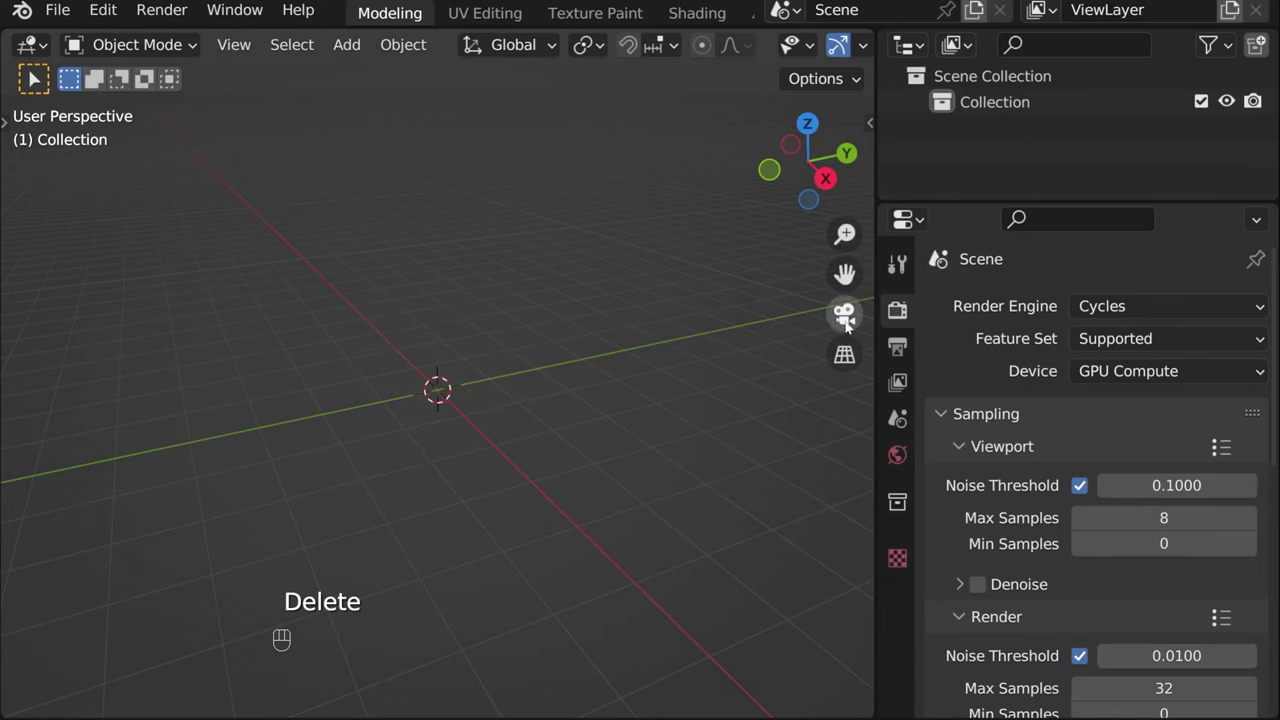
In the fresh scene, set the front view and add a UV Sphere mesh
click(848, 358)
click(837, 190)
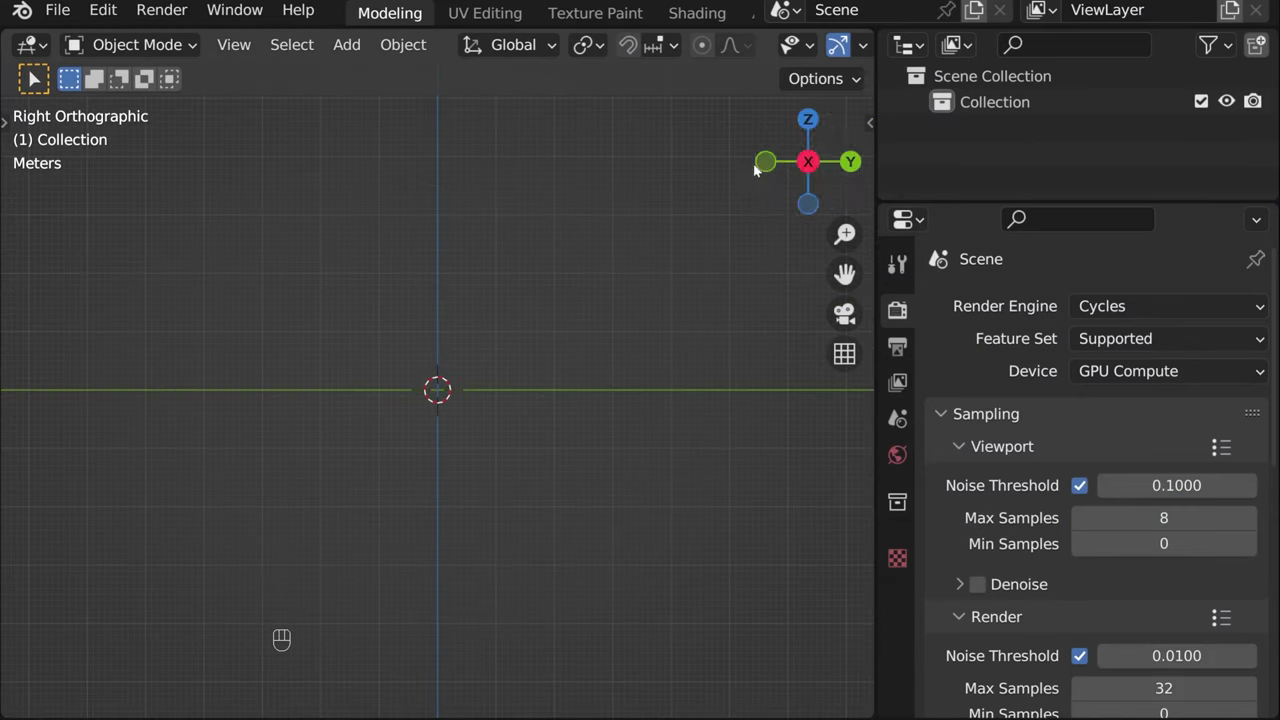
click(764, 164)
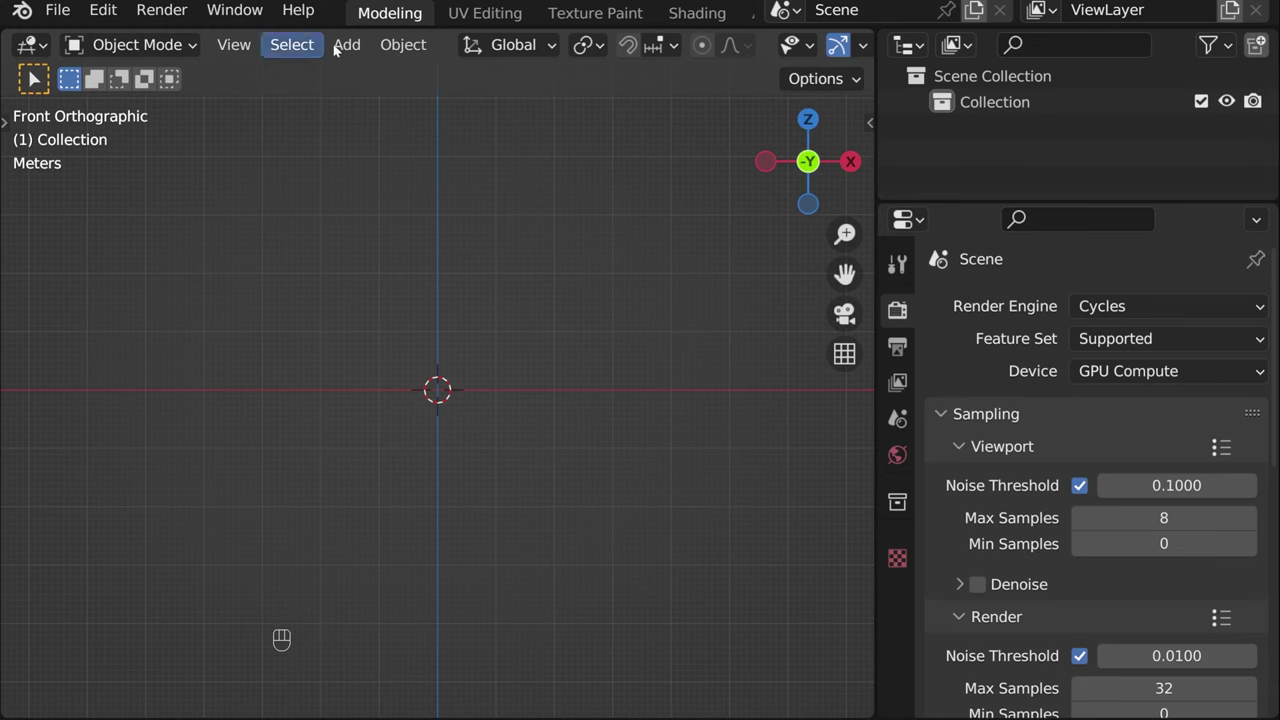
drag(361, 46, 582, 182)
click(892, 587)
Give the sphere a Multires modifier subdivided to level 4 and shade it smooth
drag(991, 314, 783, 635)
click(1174, 642)
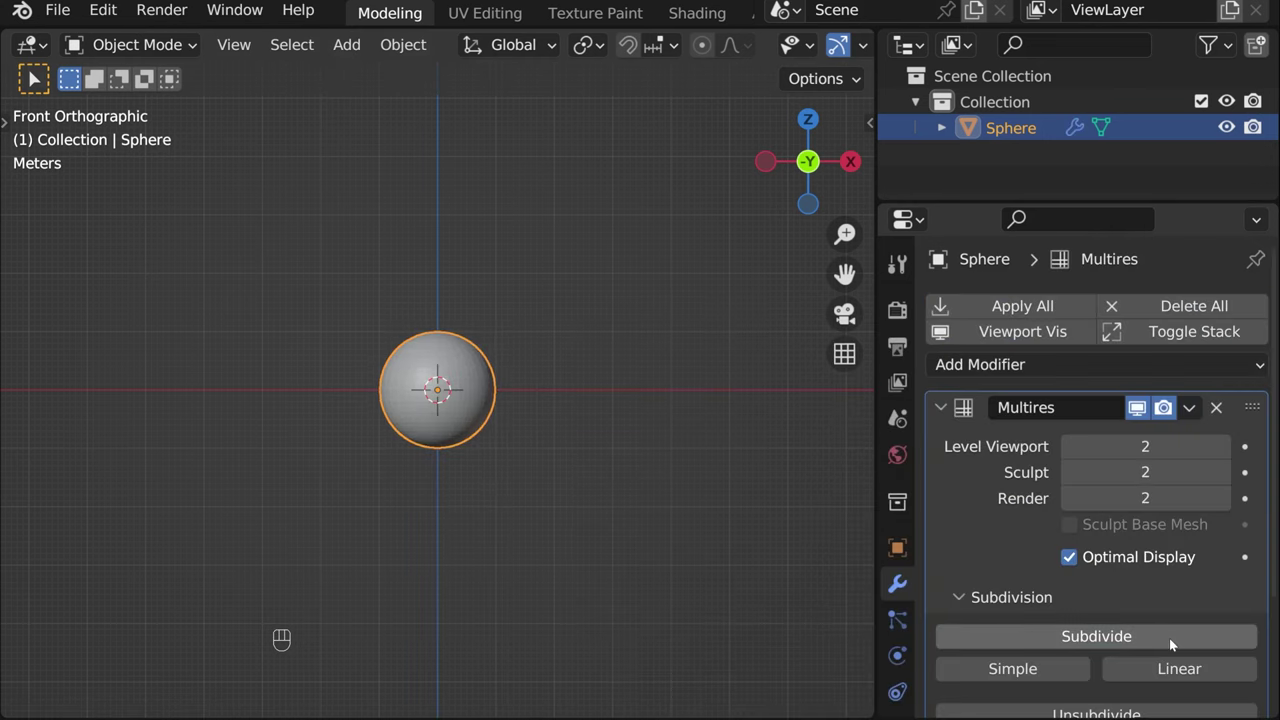
click(1174, 642)
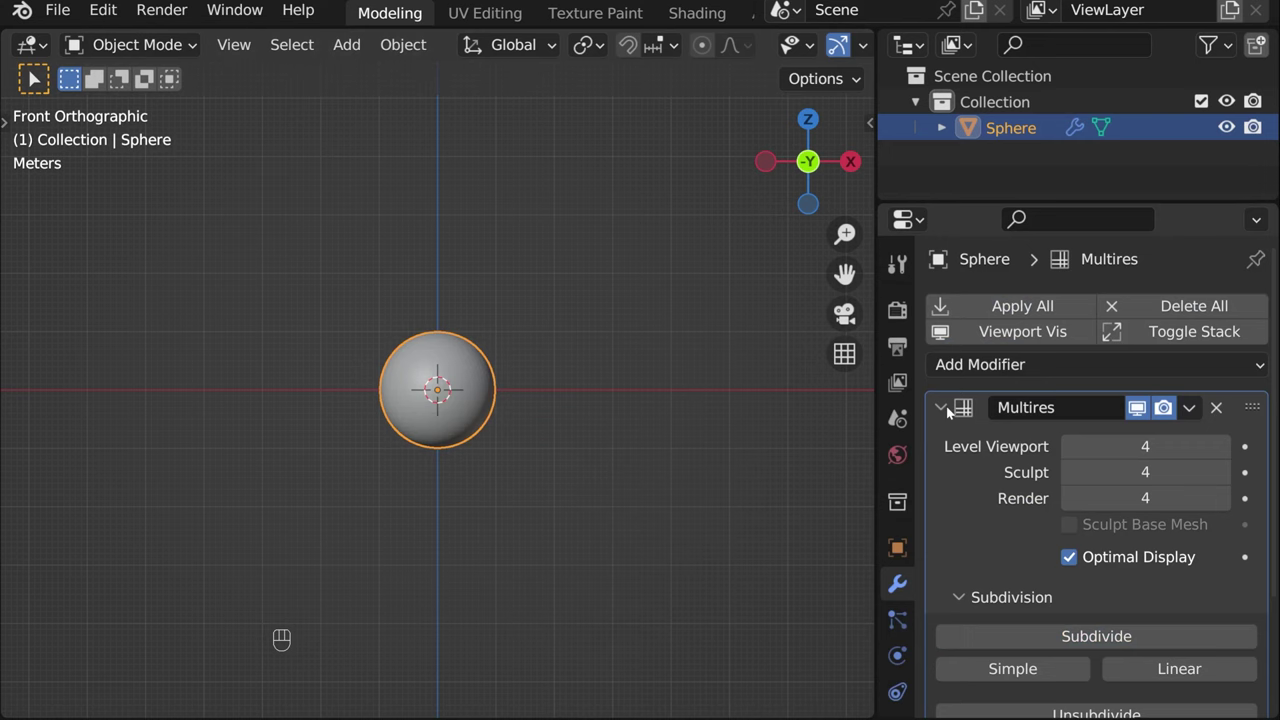
click(949, 410)
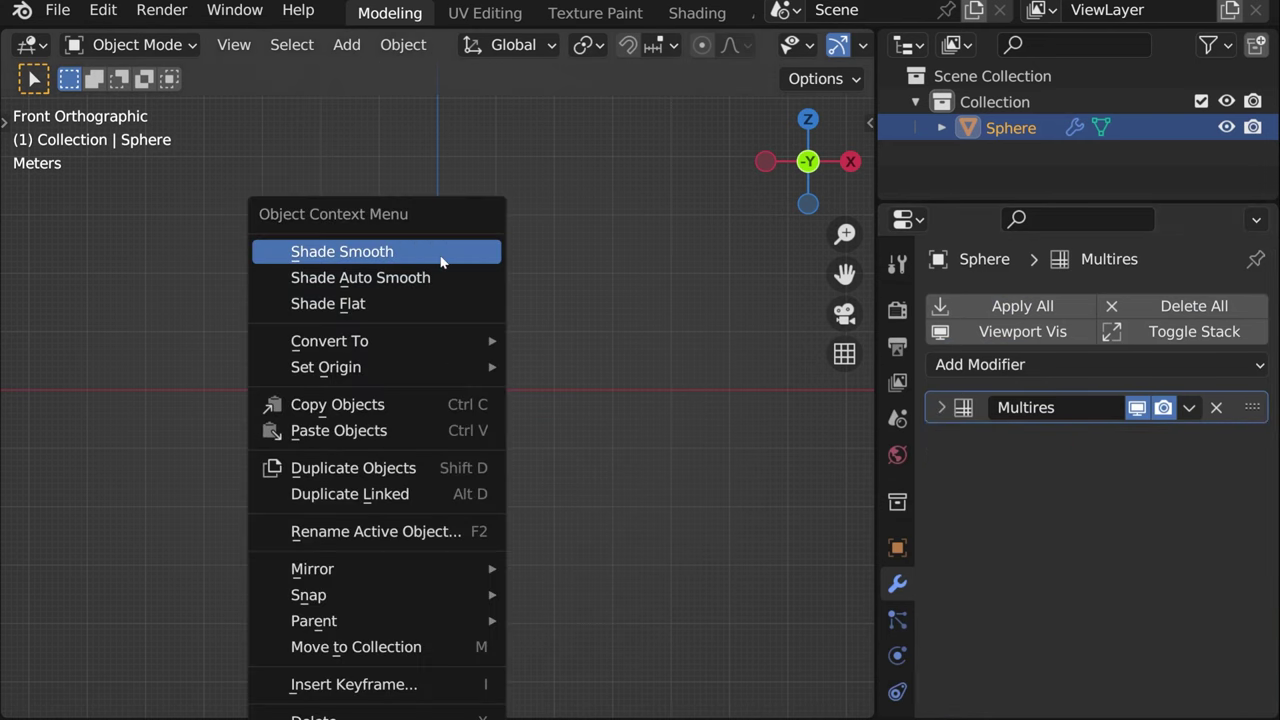
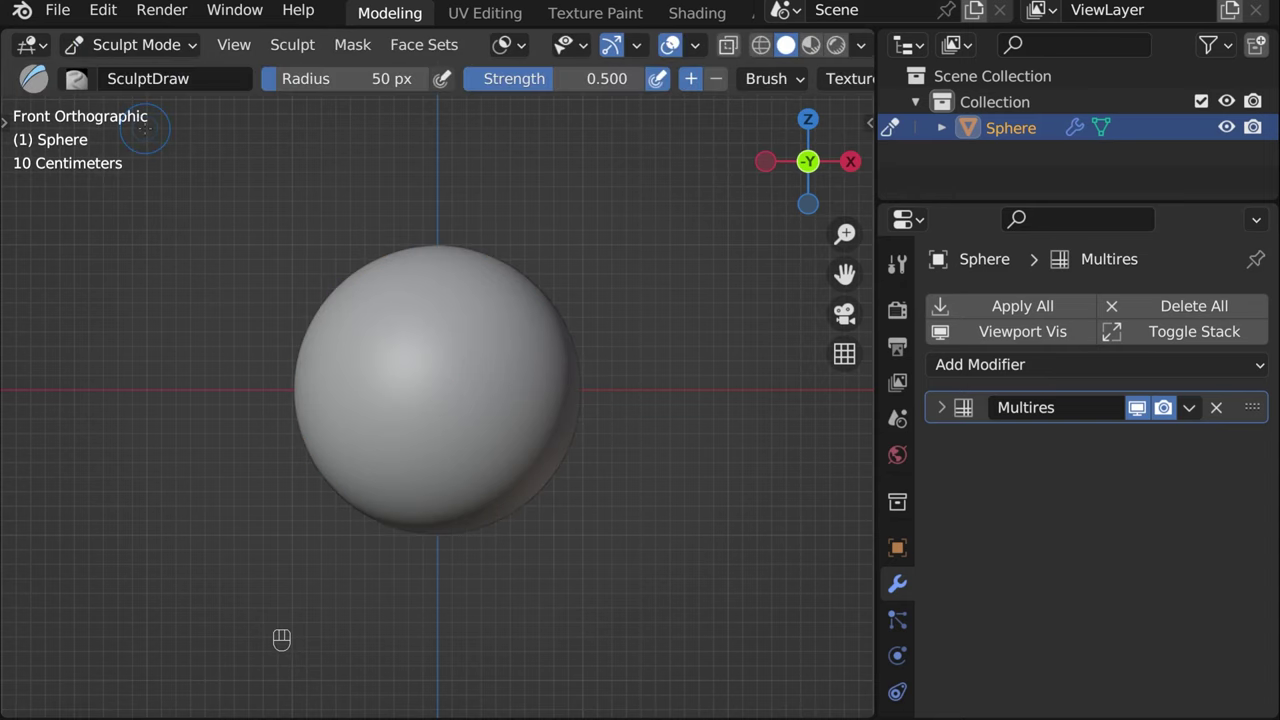
Sculpt with the Grab brush, X mirror enabled and strength set to 0.2
key(t)
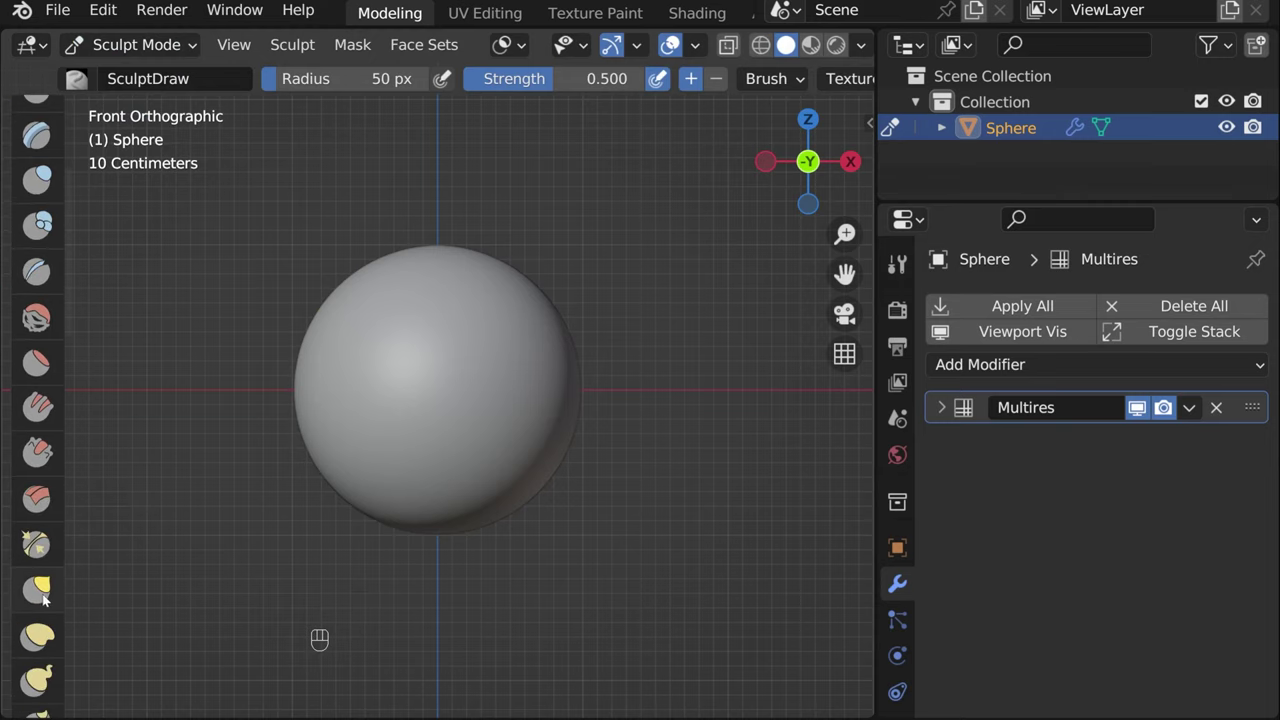
click(48, 593)
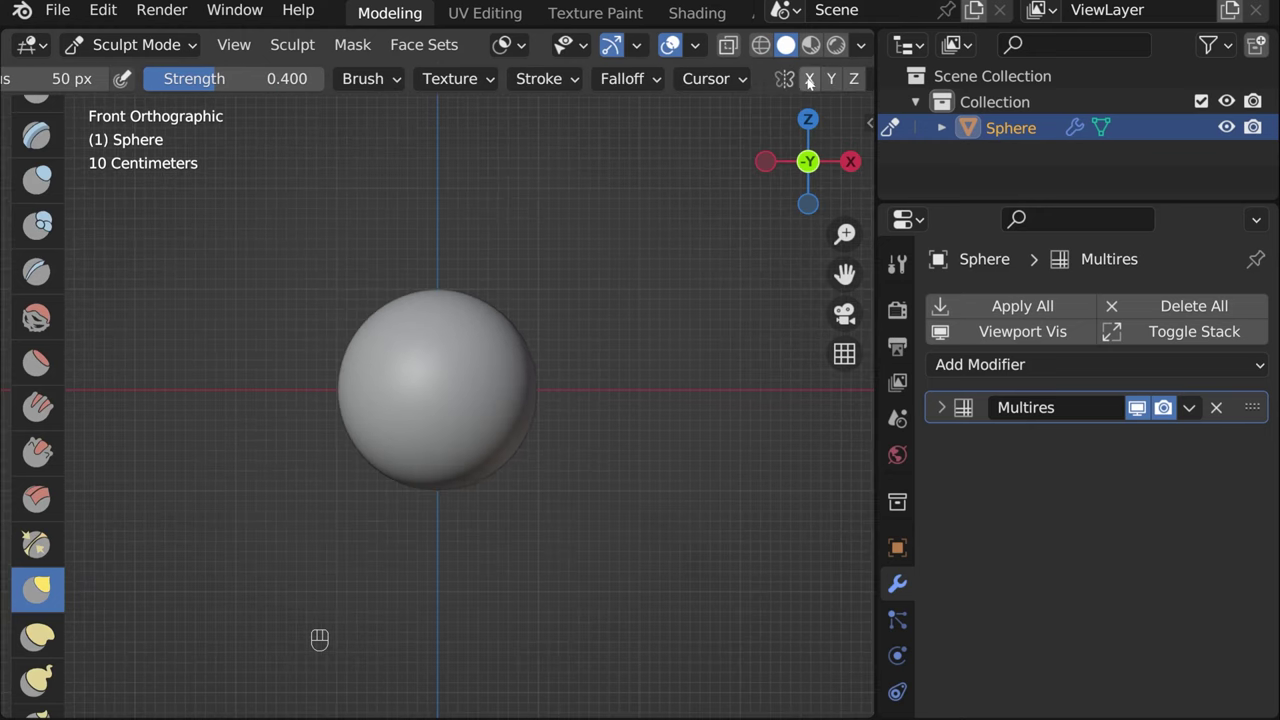
click(811, 81)
click(793, 42)
key(ctrl+z)
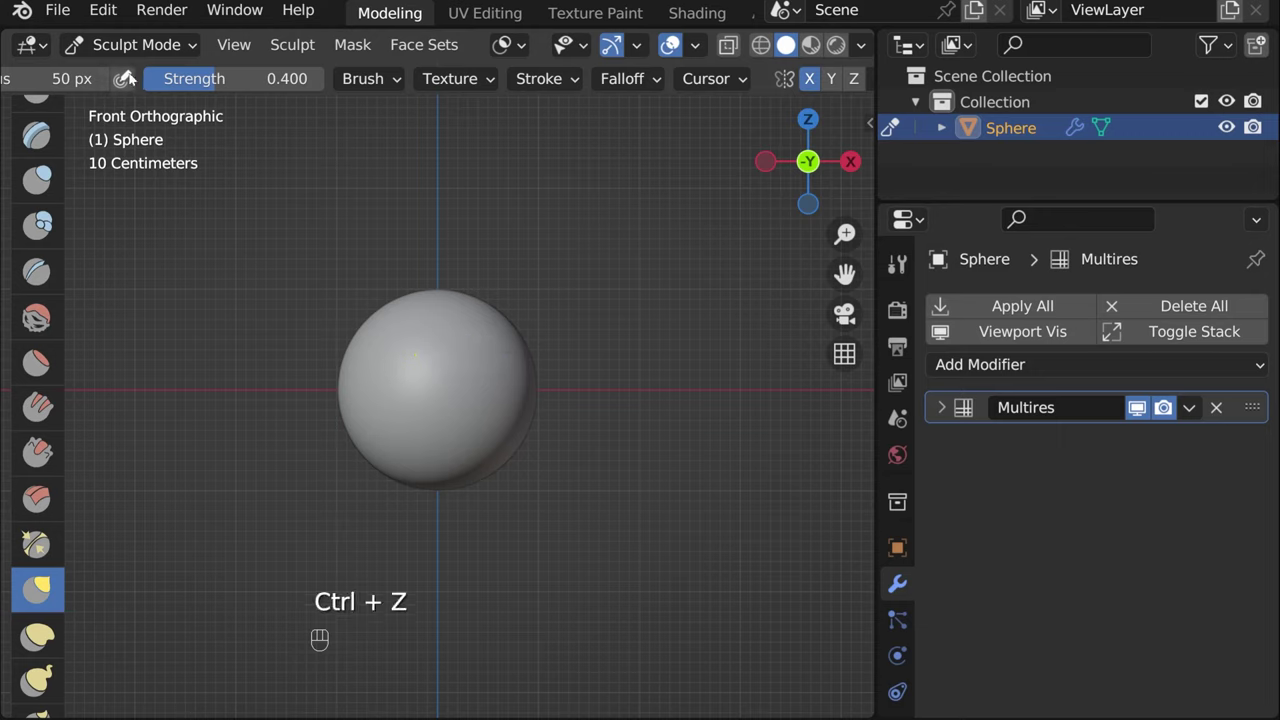
click(793, 42)
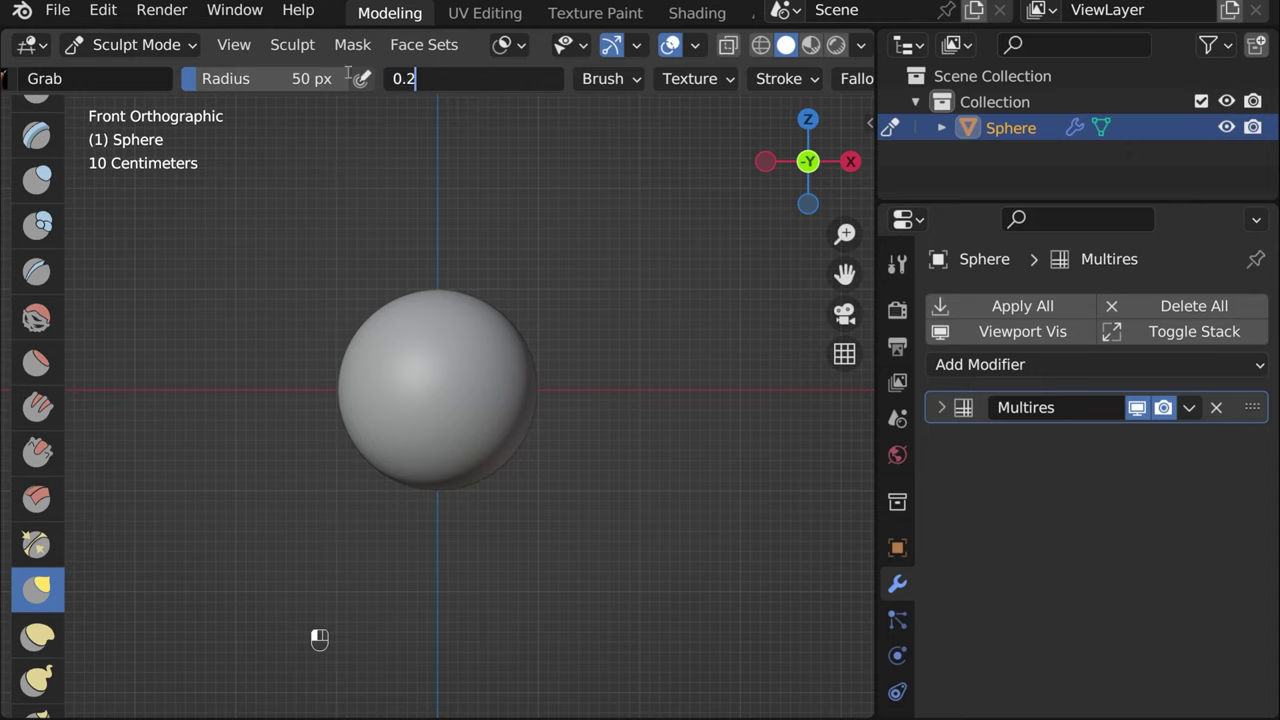
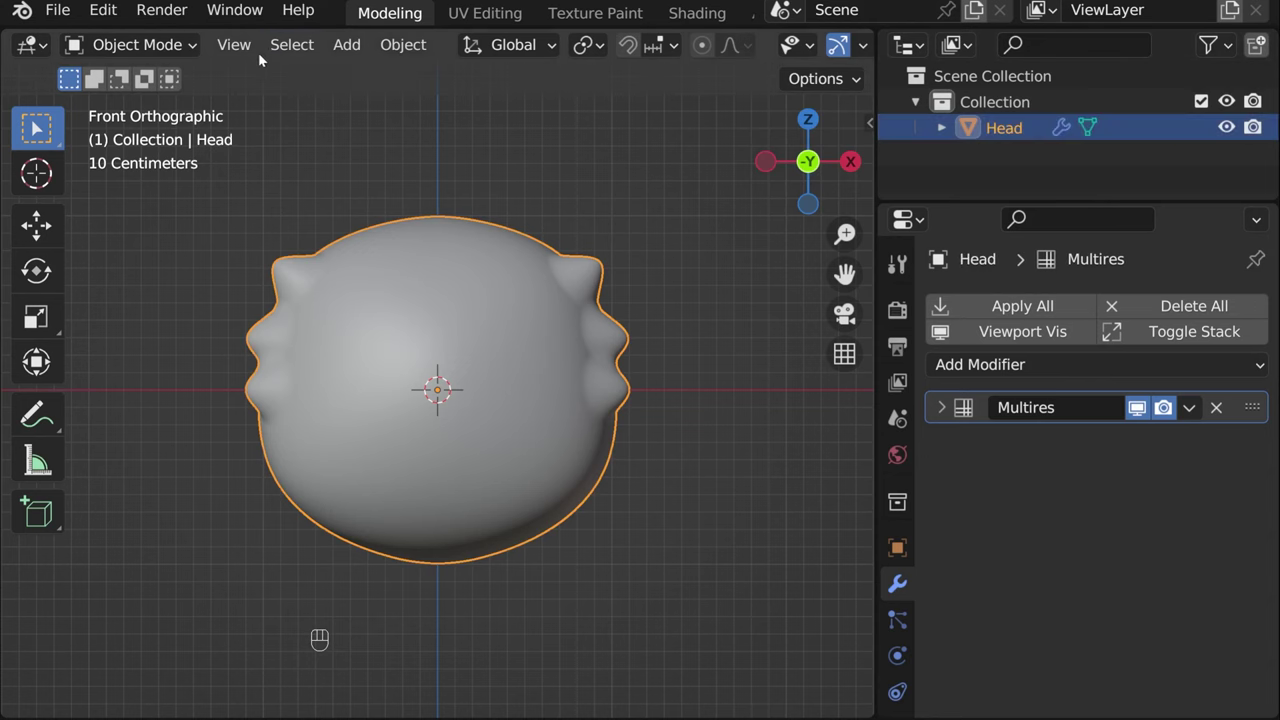
Add a UV Sphere and scale it down to a small size
drag(346, 44, 596, 176)
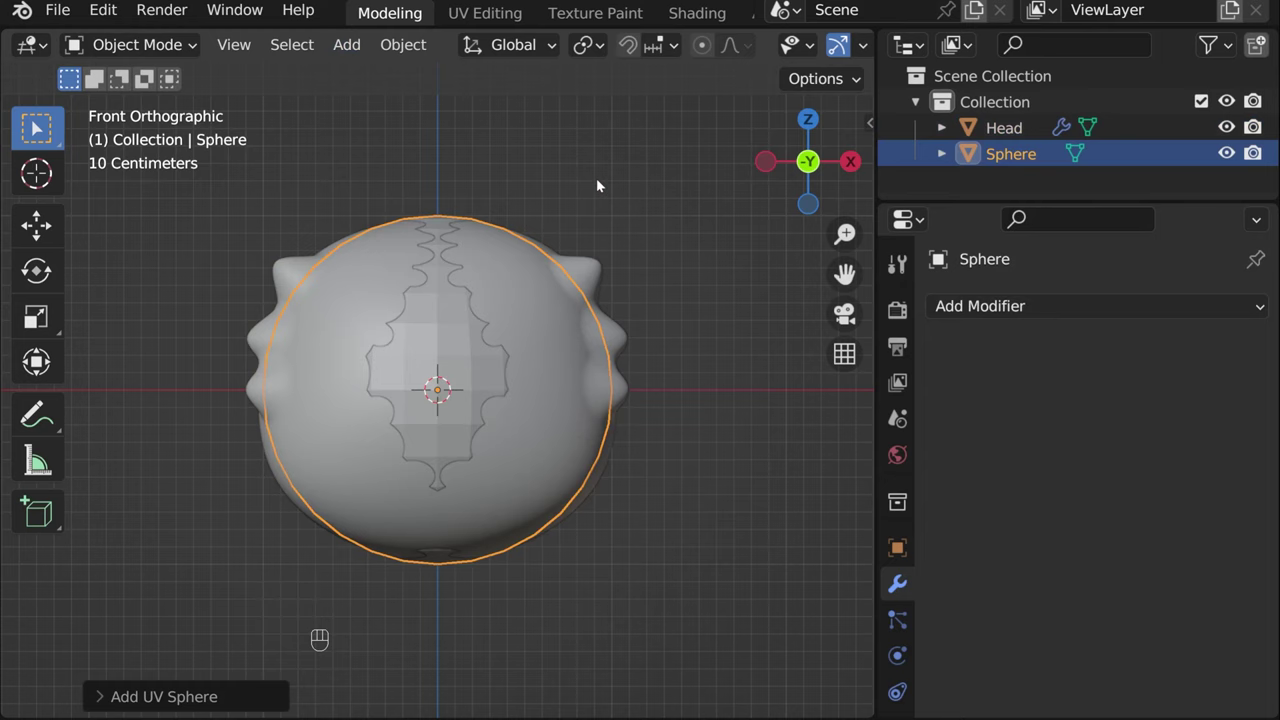
key(Tab)
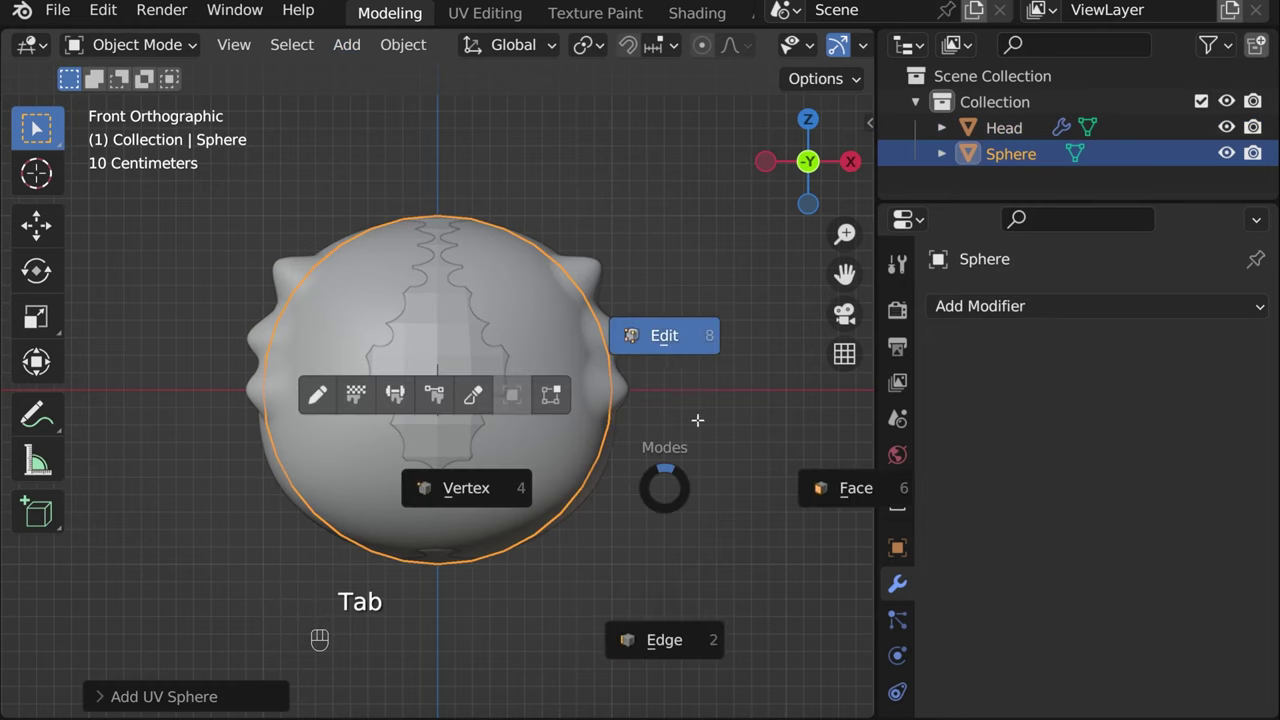
key(a)
key(s)
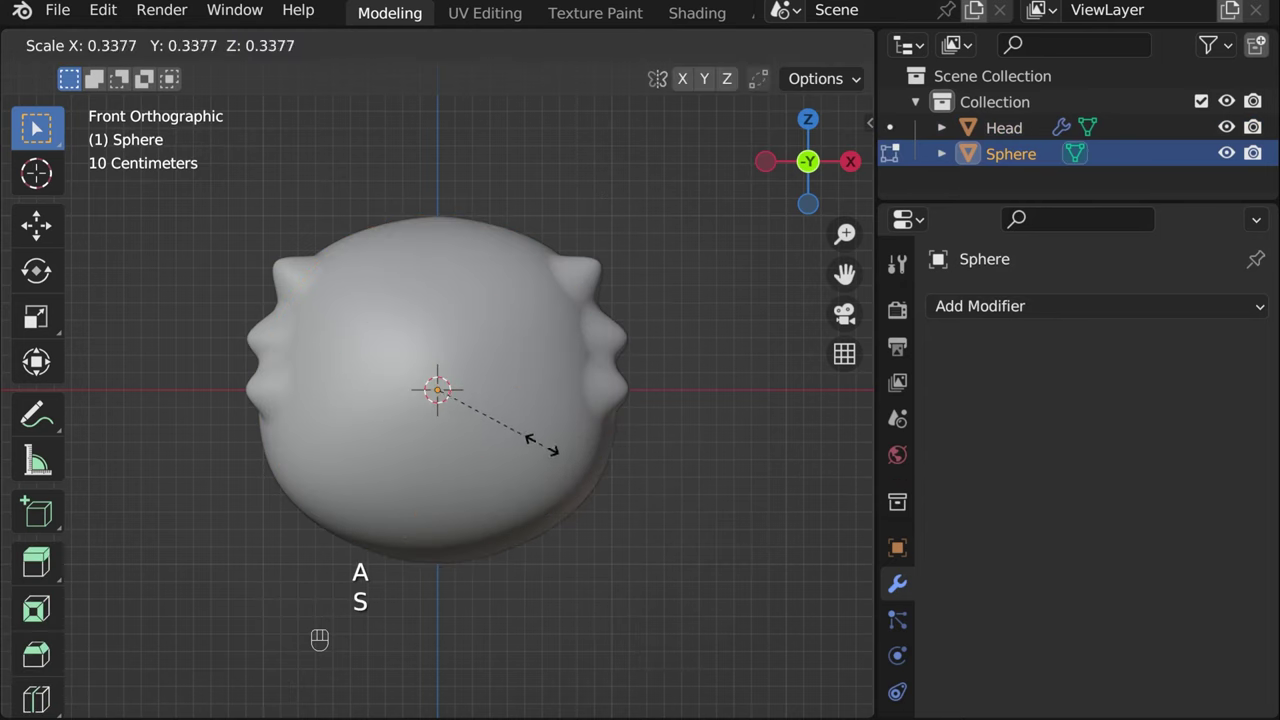
key(Tab)
Move the small sphere along Y to sit in front of the head
drag(387, 398, 594, 400)
key(g)
key(y)
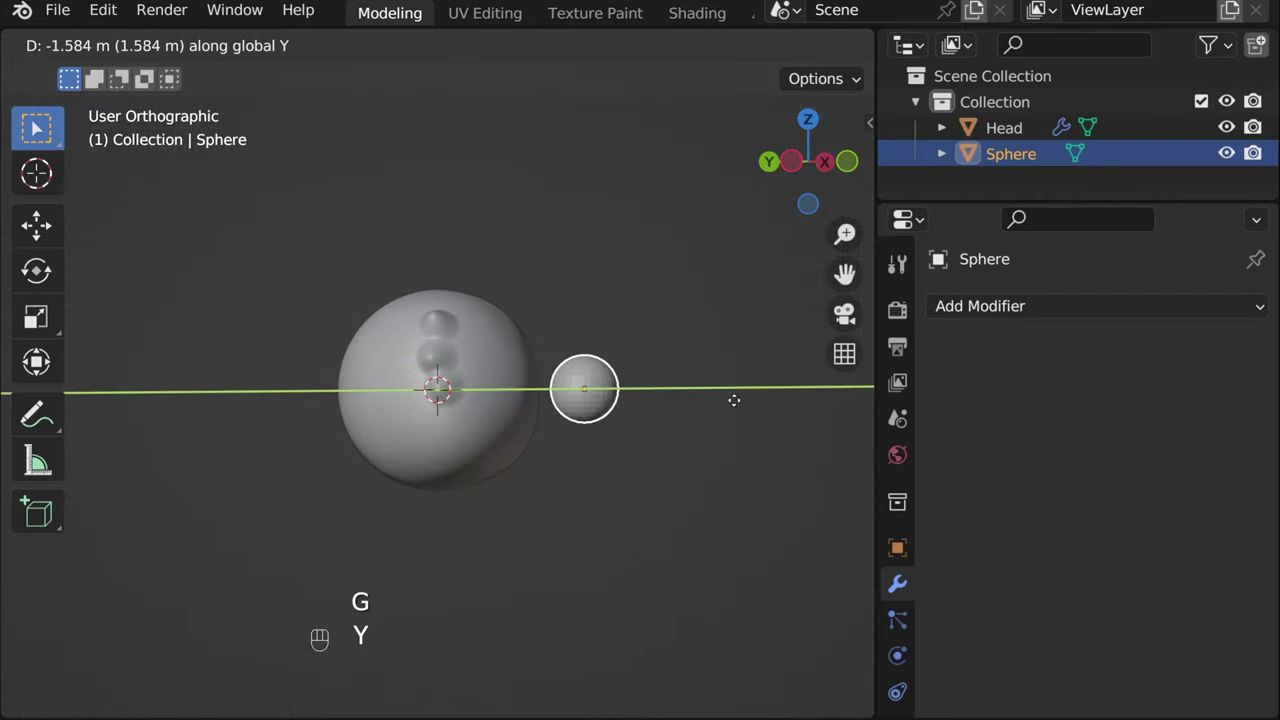
click(853, 167)
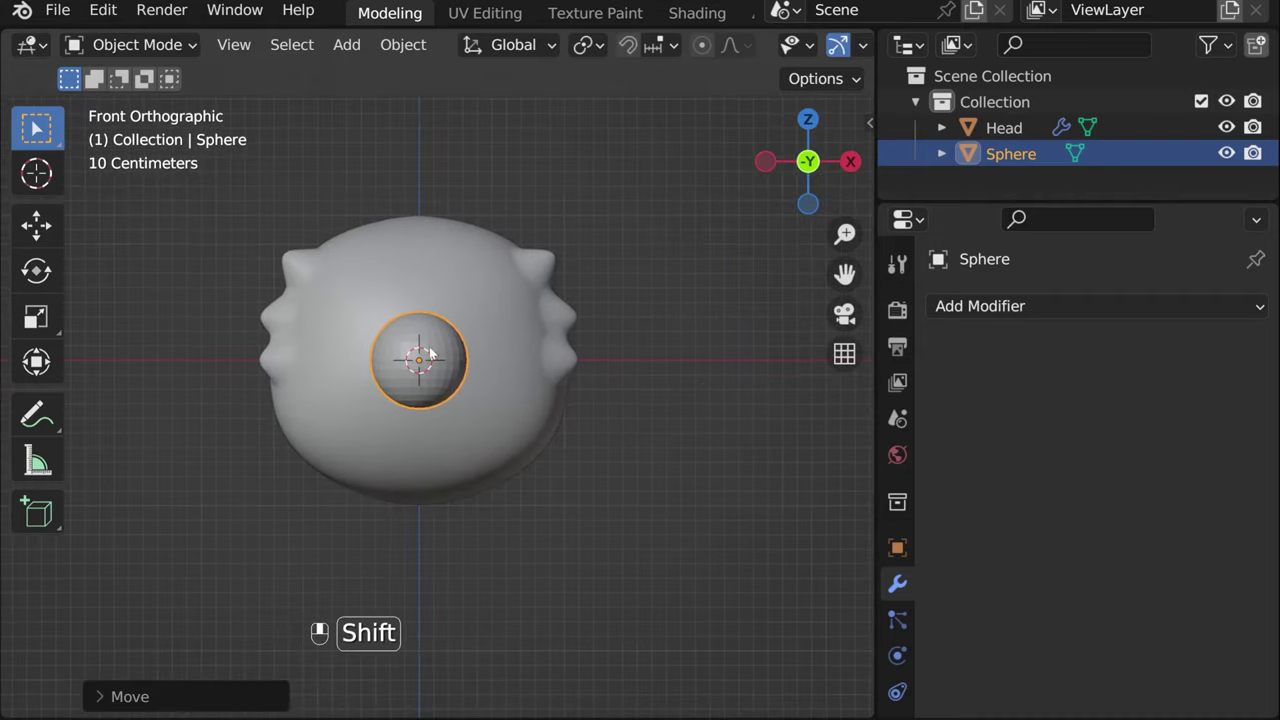
In Edit Mode shrink the sphere's mesh further, then return to Object Mode
key(Tab)
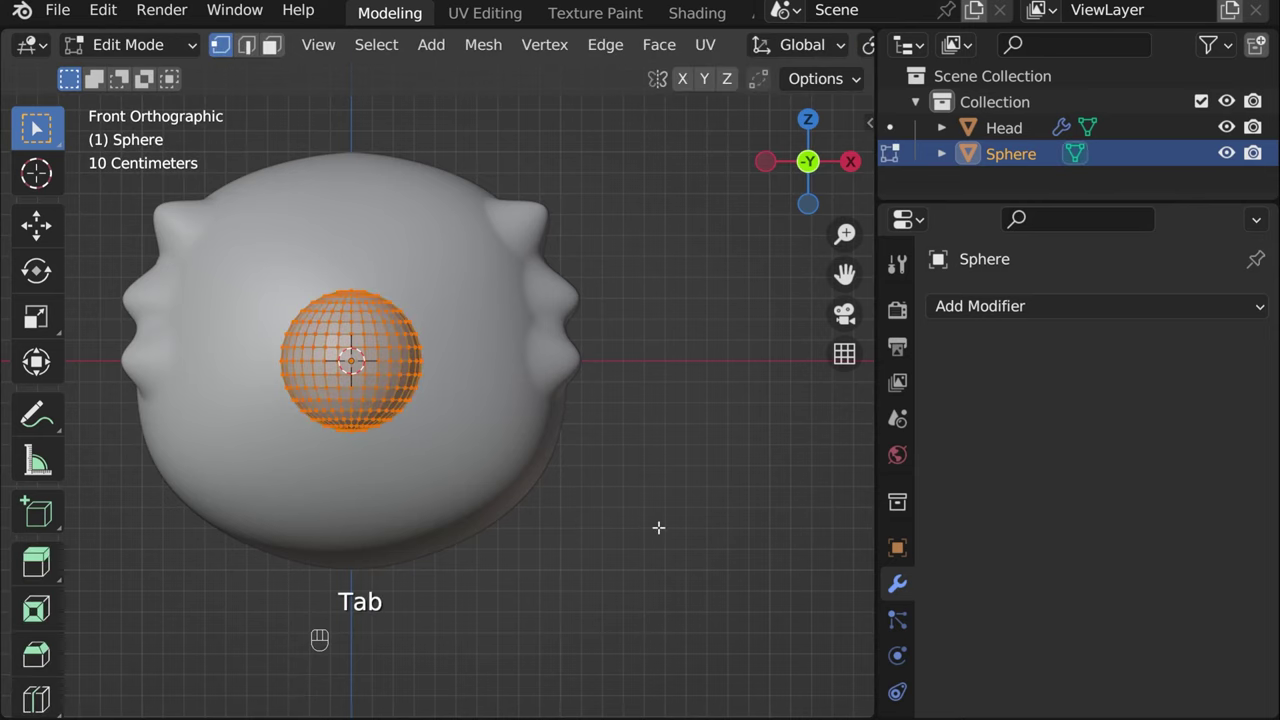
key(a)
key(s)
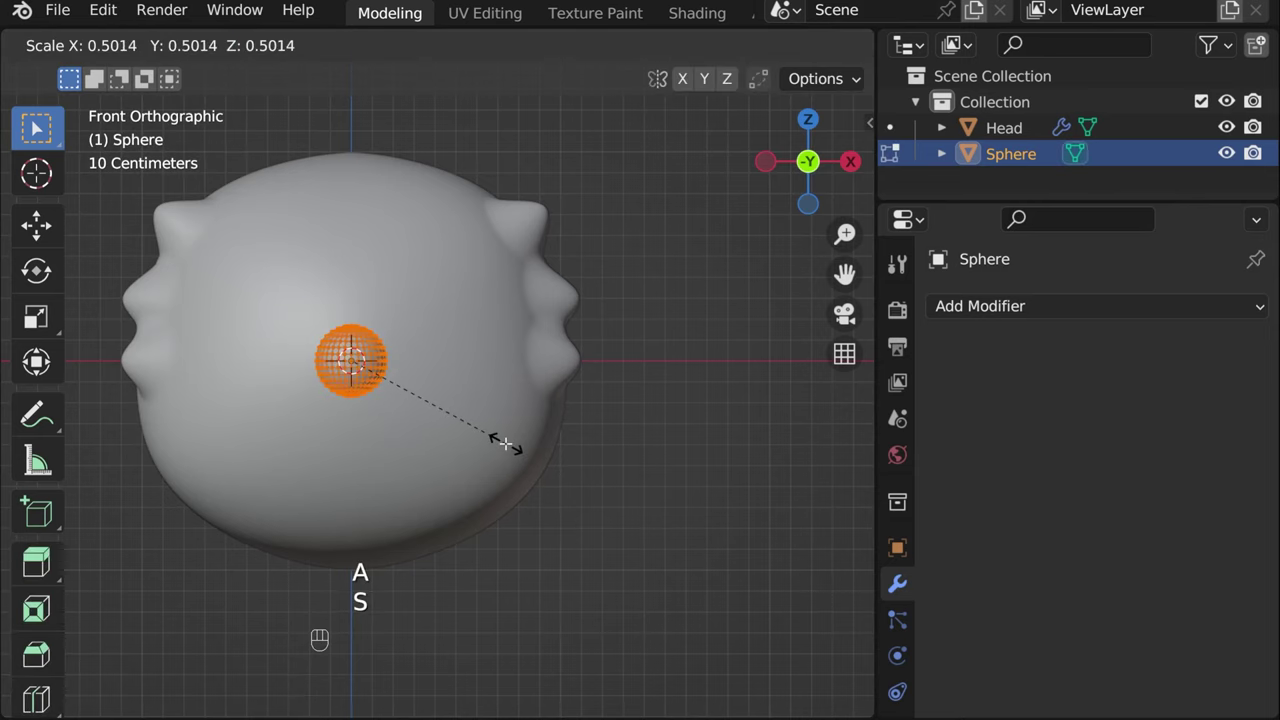
key(Tab)
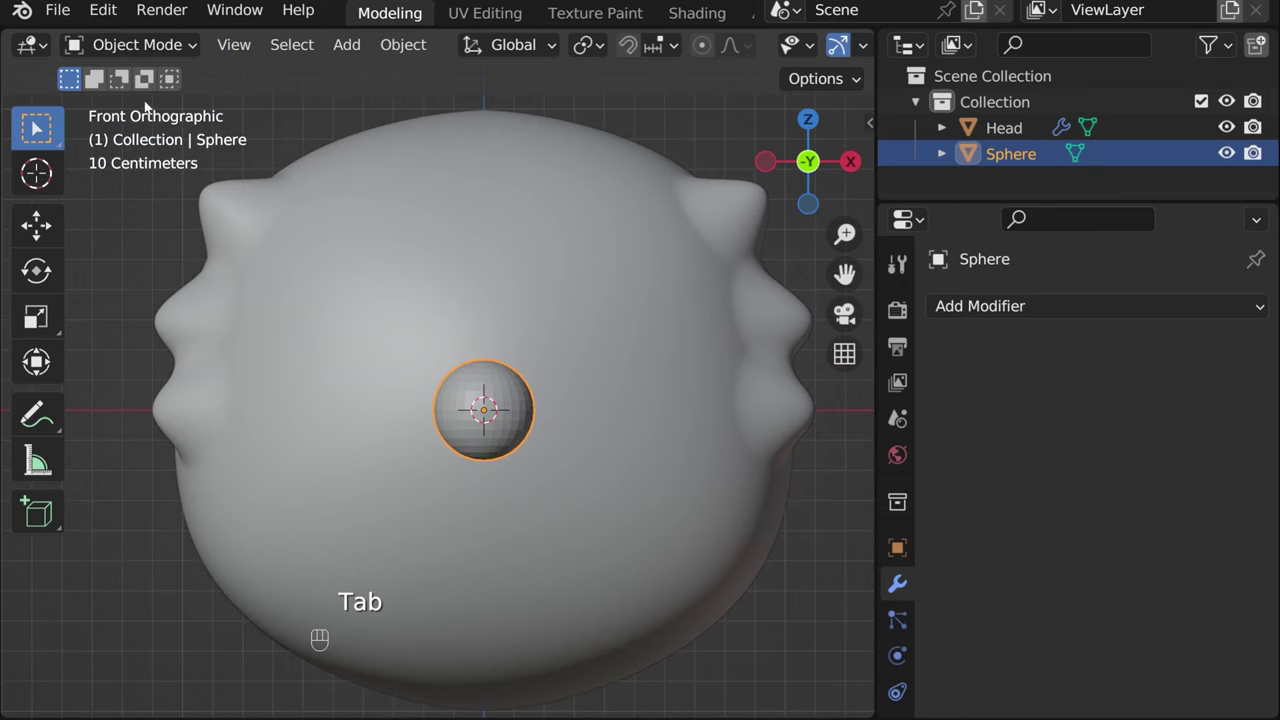
Switch the small sphere into Sculpt Mode and enlarge the brush radius
drag(139, 37, 793, 42)
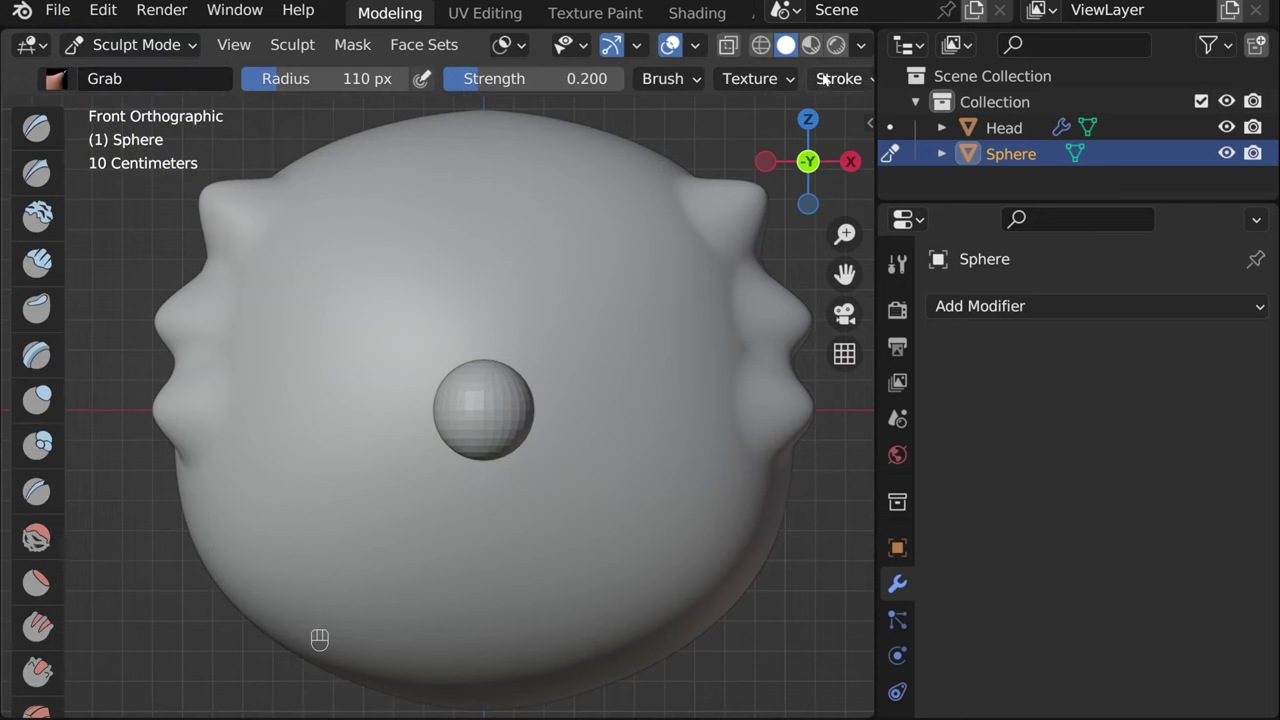
click(855, 74)
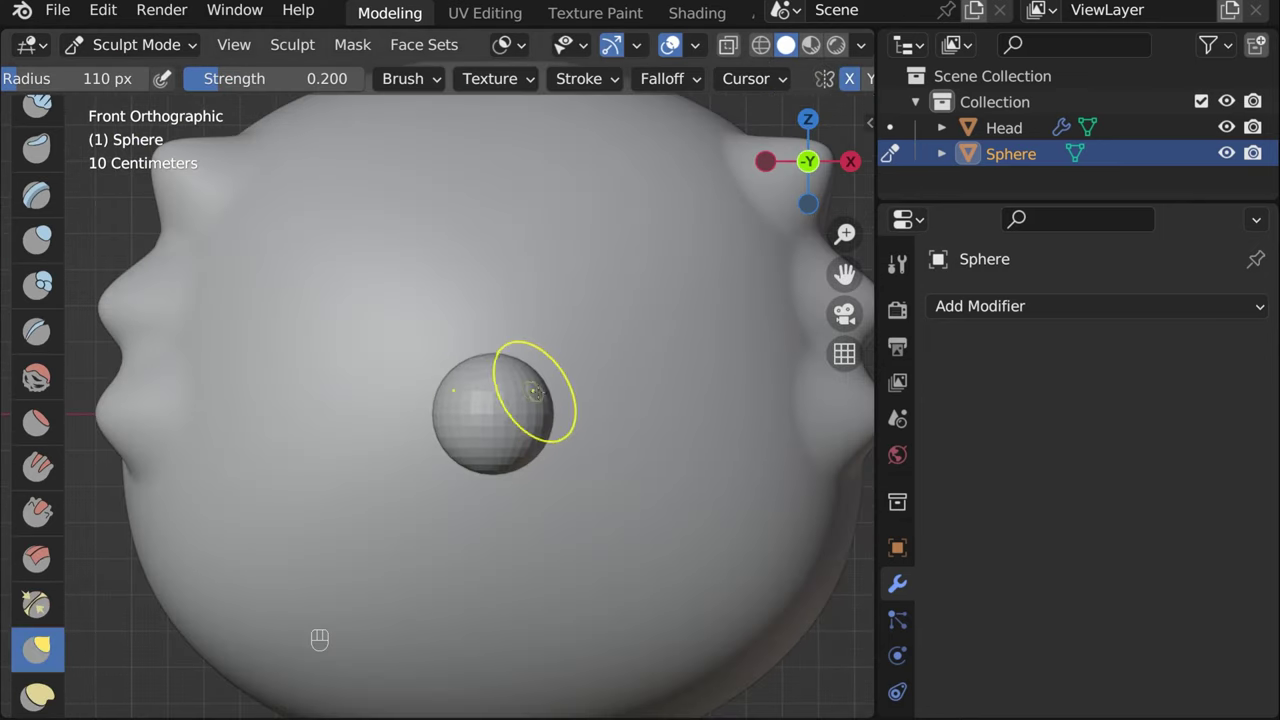
right_click(793, 42)
key(ctrl+z)
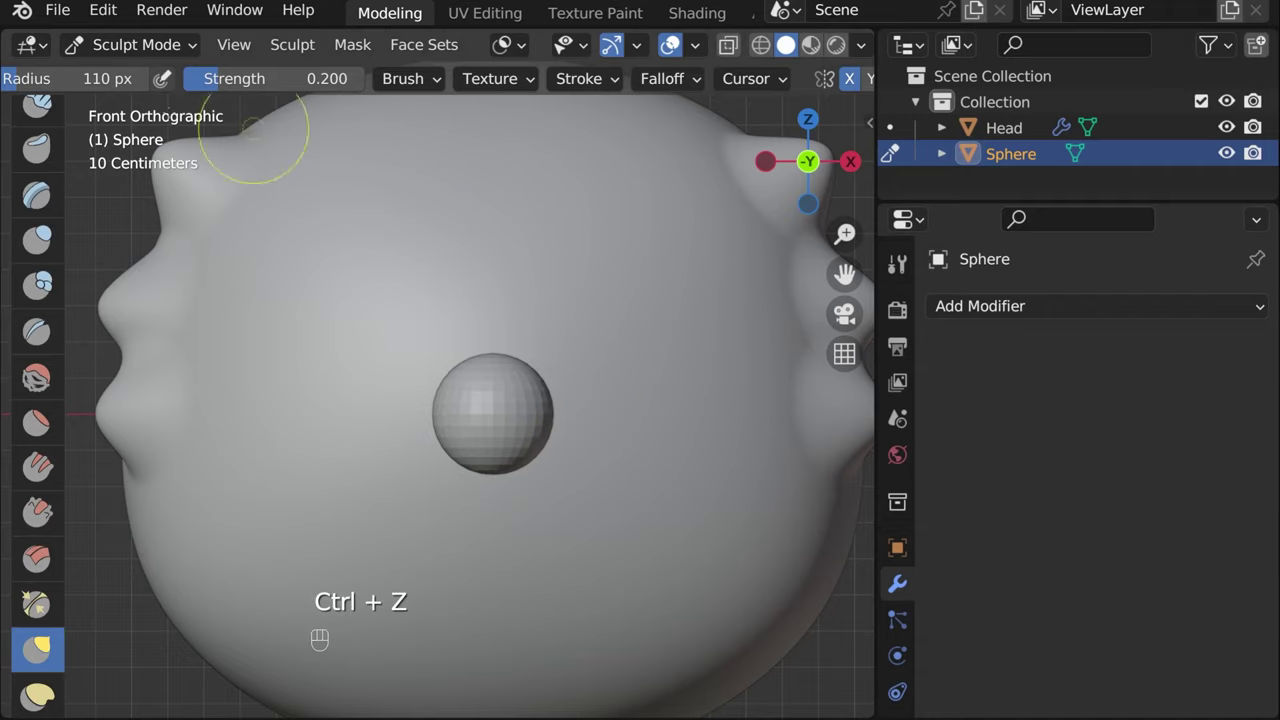
click(793, 42)
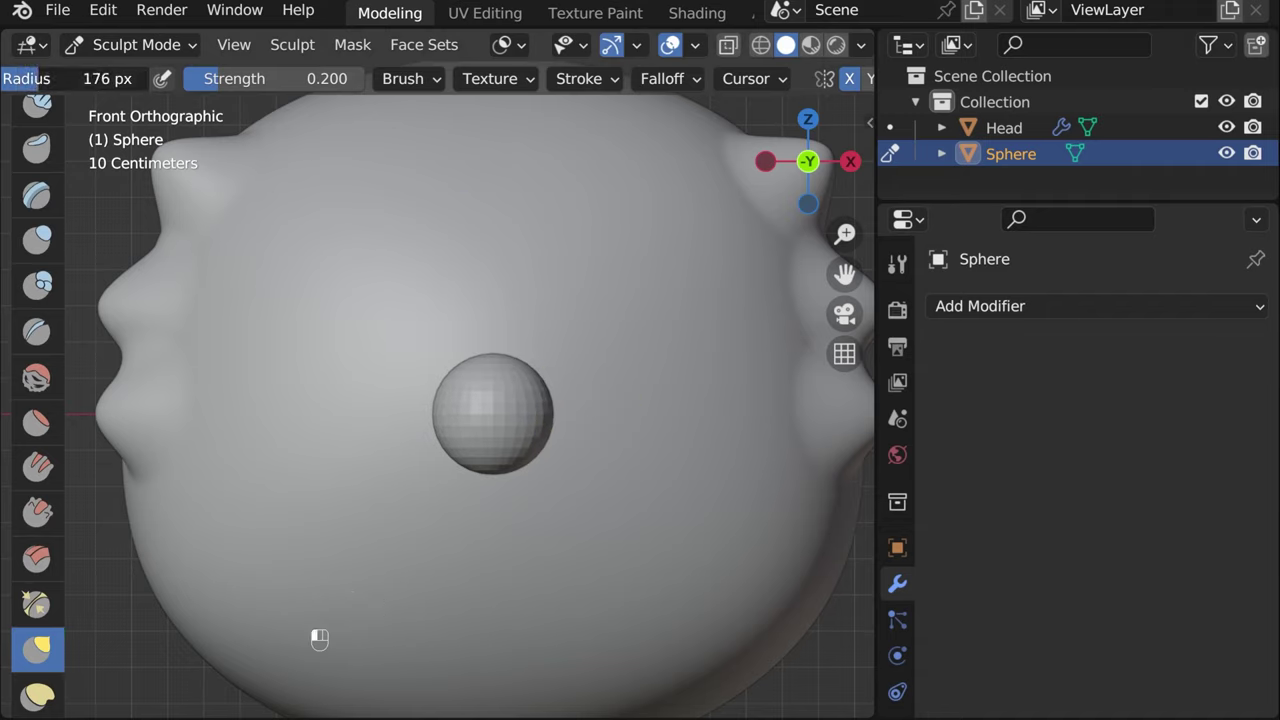
Squash the sphere into a flattened, rounded nose with Grab strokes, then return to Object Mode
click(793, 42)
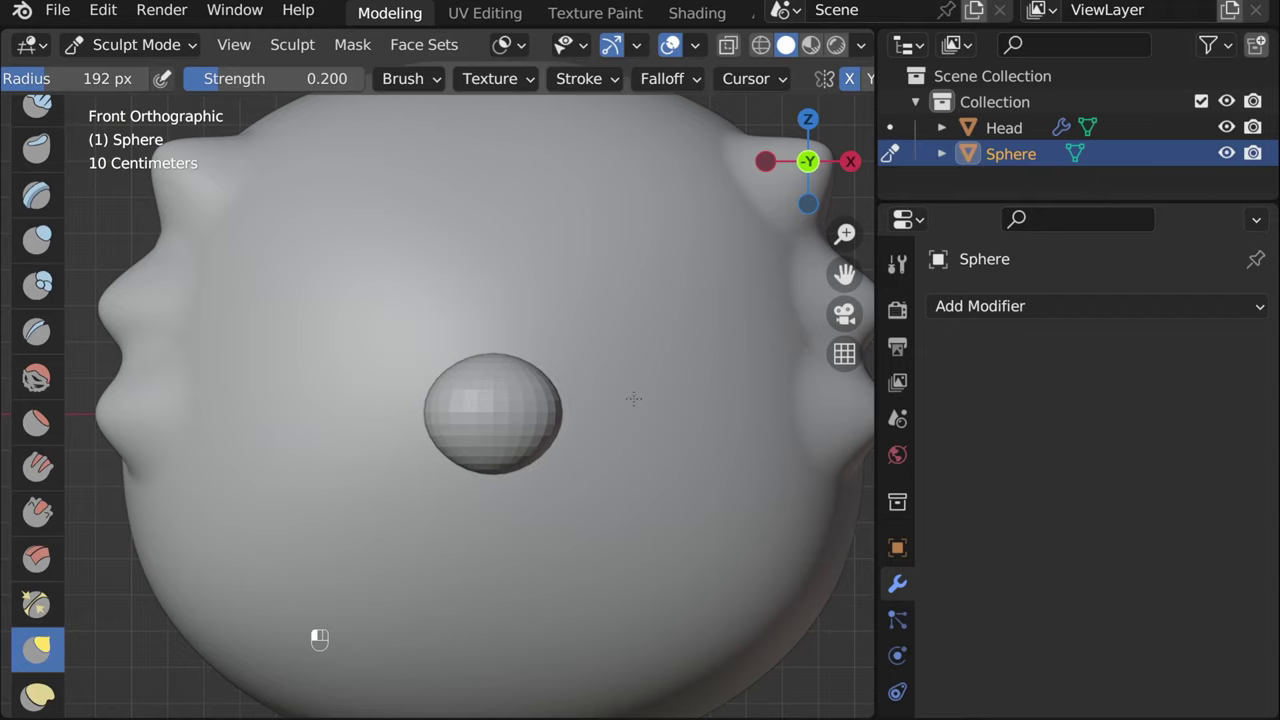
click(793, 42)
click(793, 42)
click(793, 42)
double_click(793, 42)
click(793, 42)
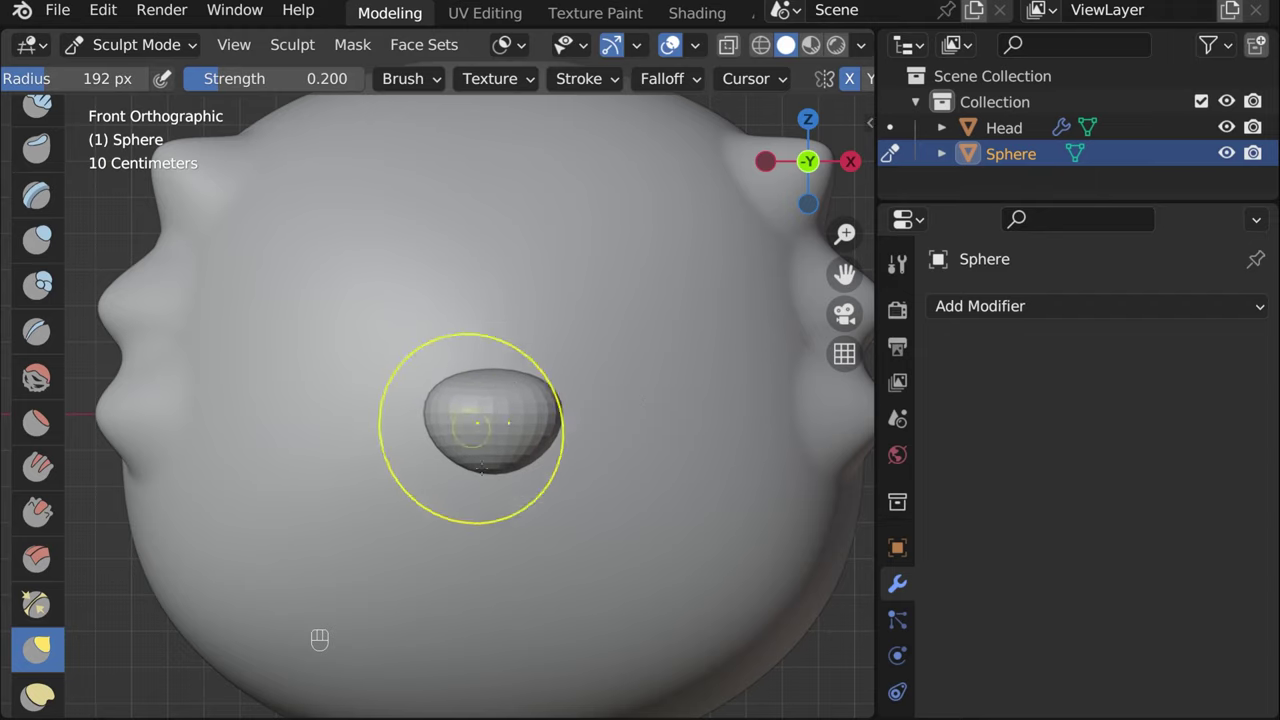
click(793, 42)
click(793, 42)
click(793, 42)
click(793, 42)
middle_click(793, 42)
middle_click(793, 42)
key(Tab)
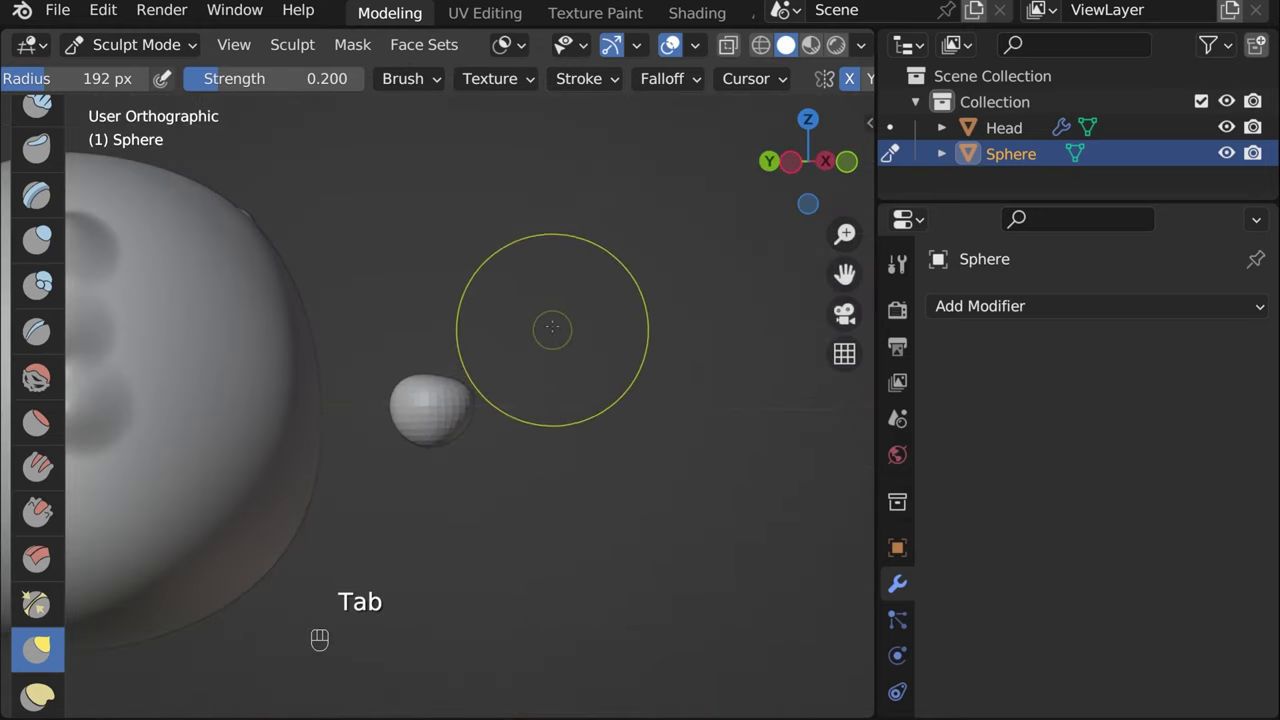
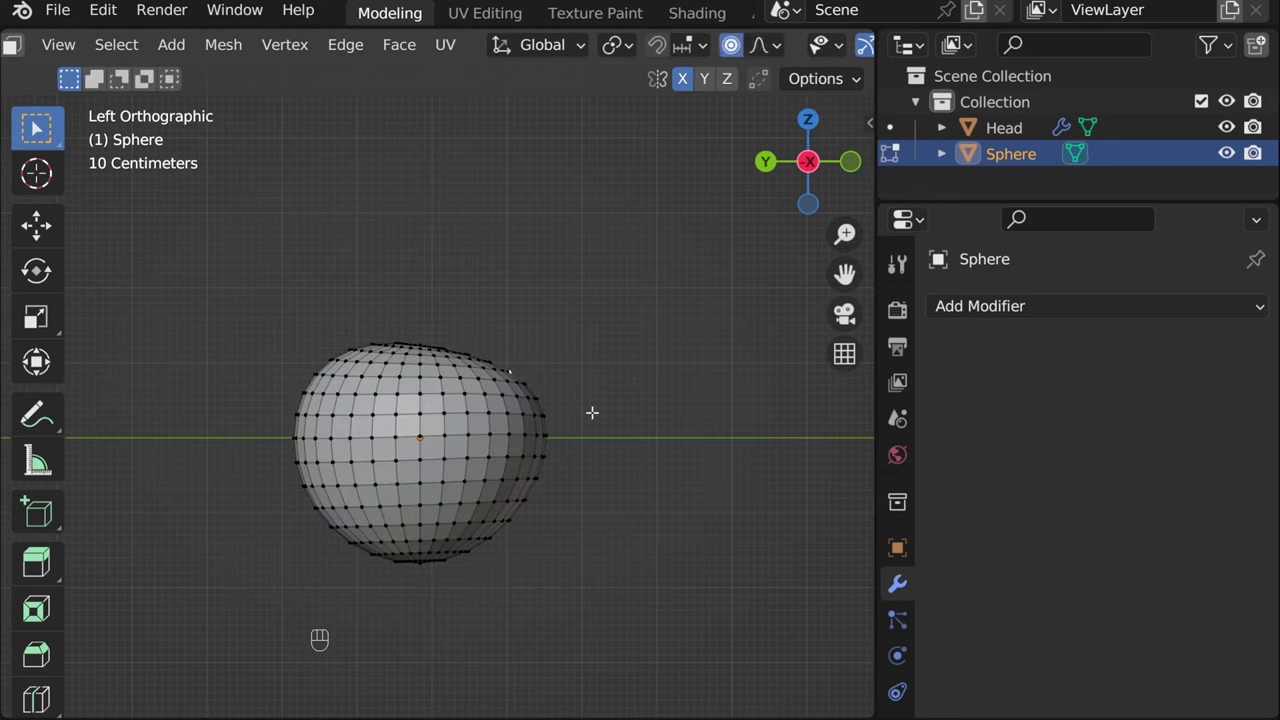
Flatten the nose with proportional vertex moves and a Y-axis scale in Edit Mode
key(g)
key(z)
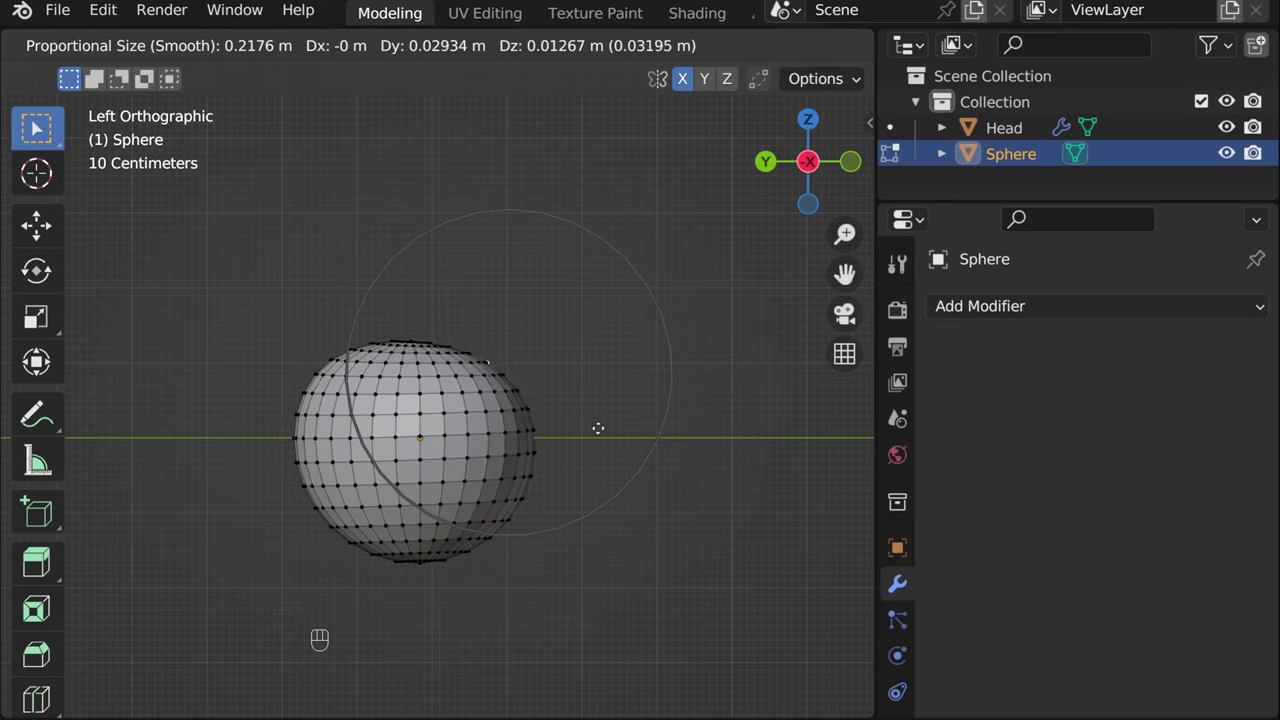
key(a)
key(s)
key(y)
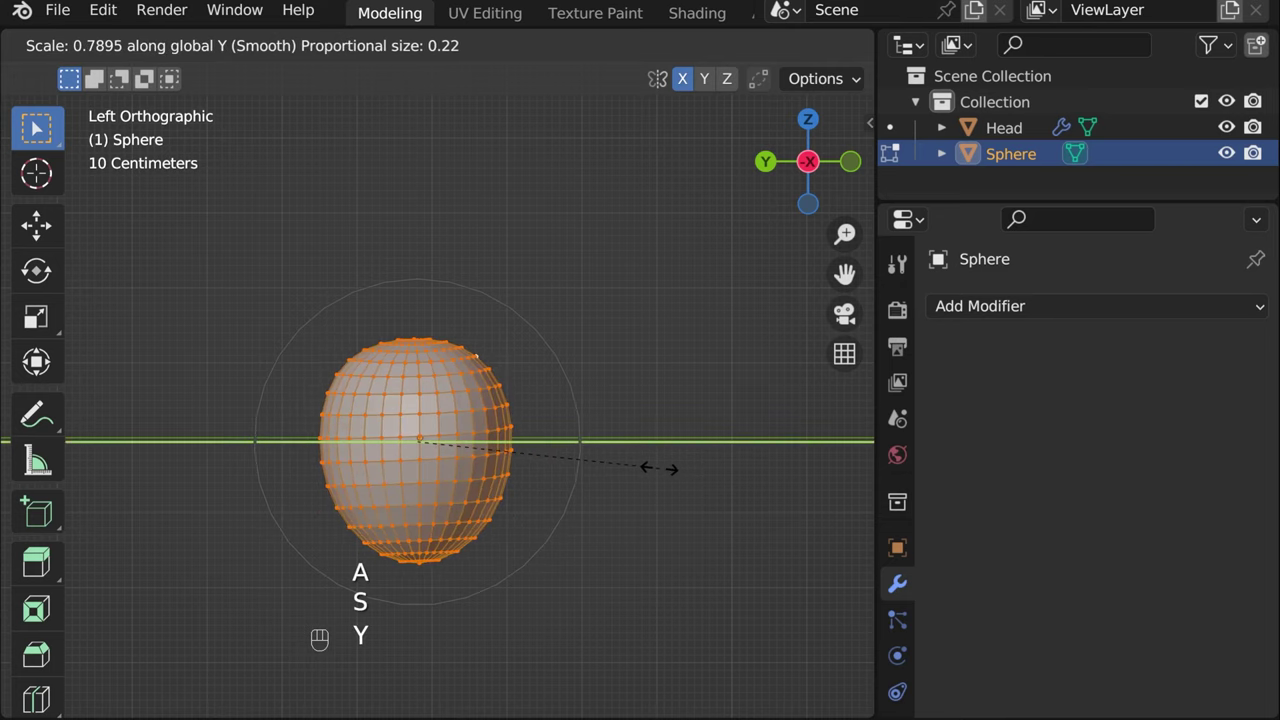
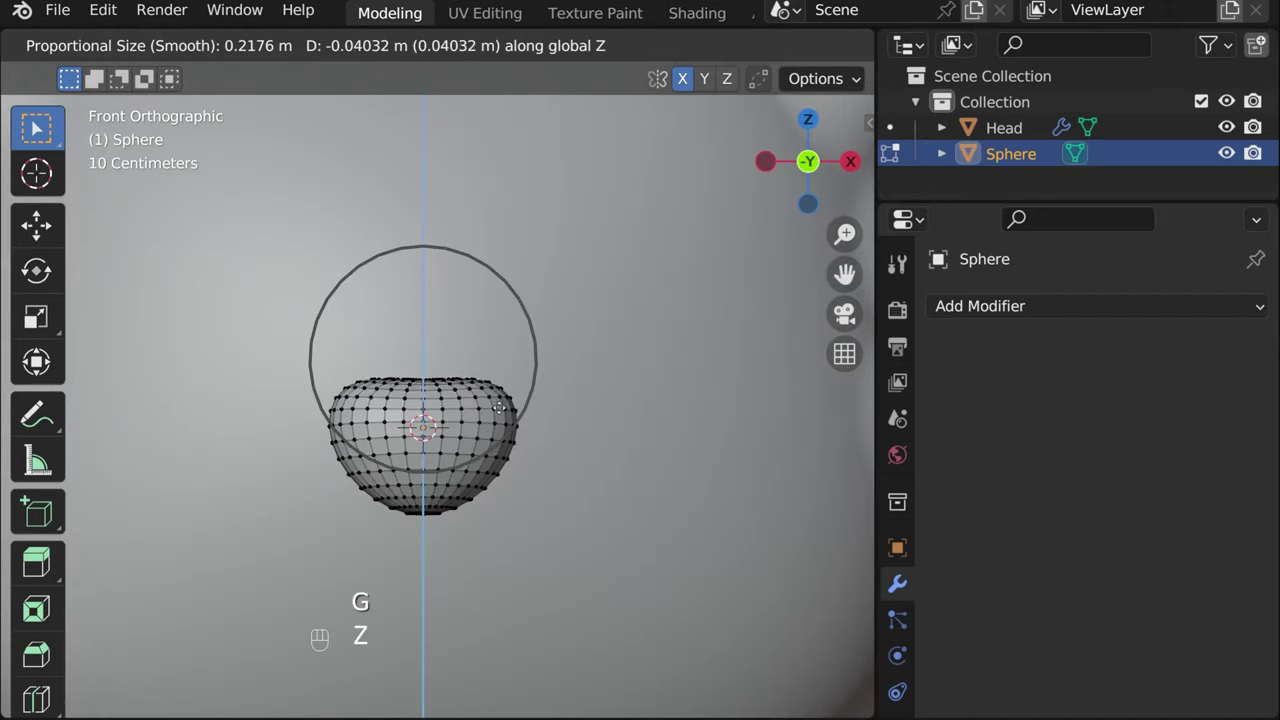
key(Tab)
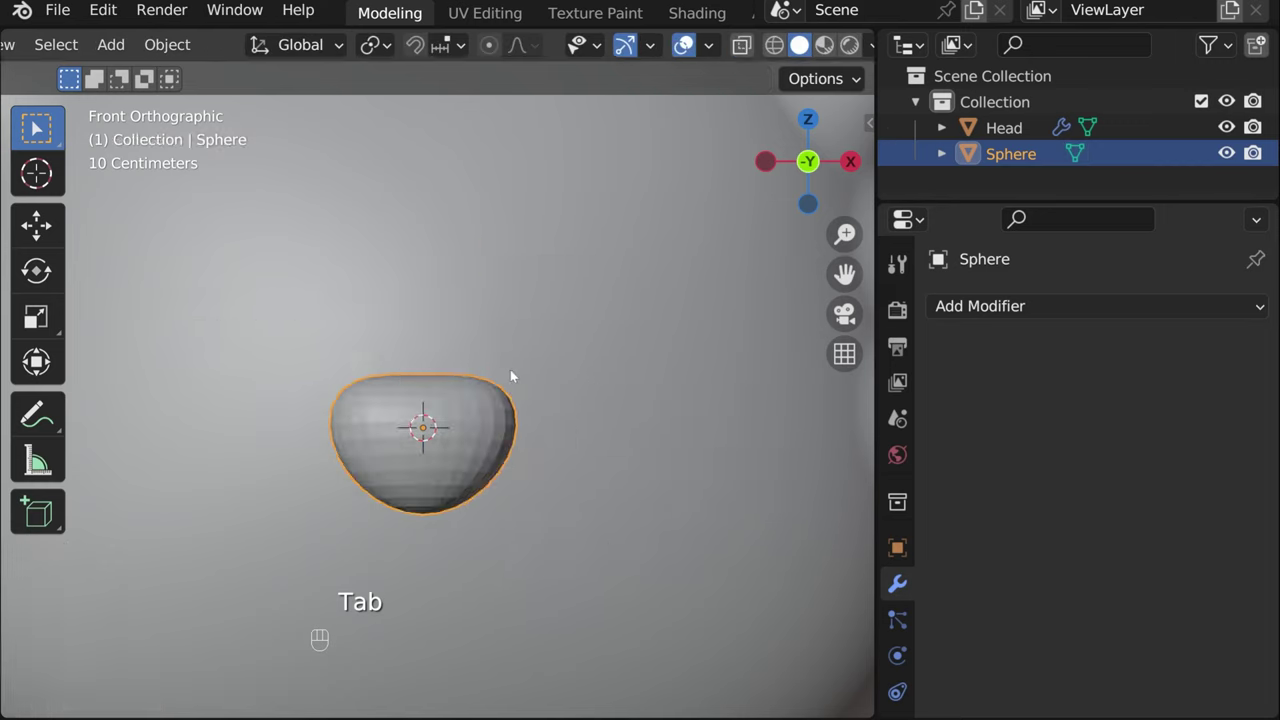
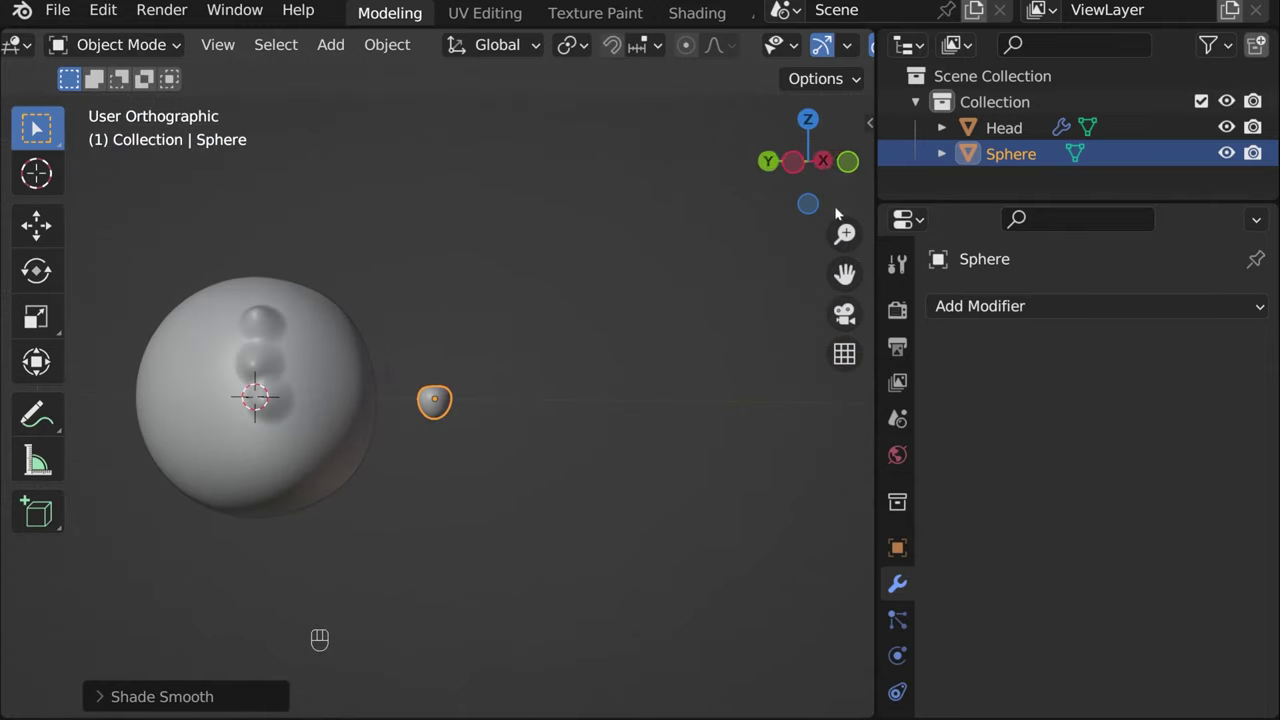
From the side view, slide the nose along Y onto the face
drag(528, 332, 636, 371)
key(g)
key(y)
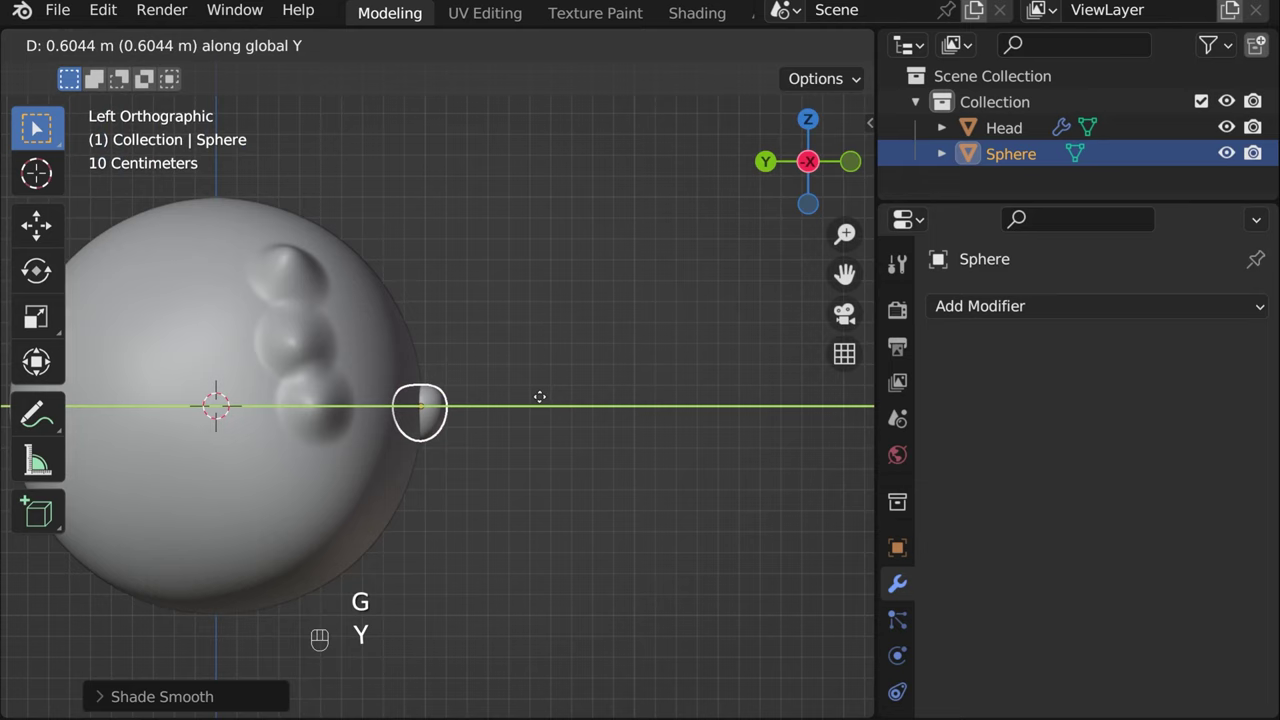
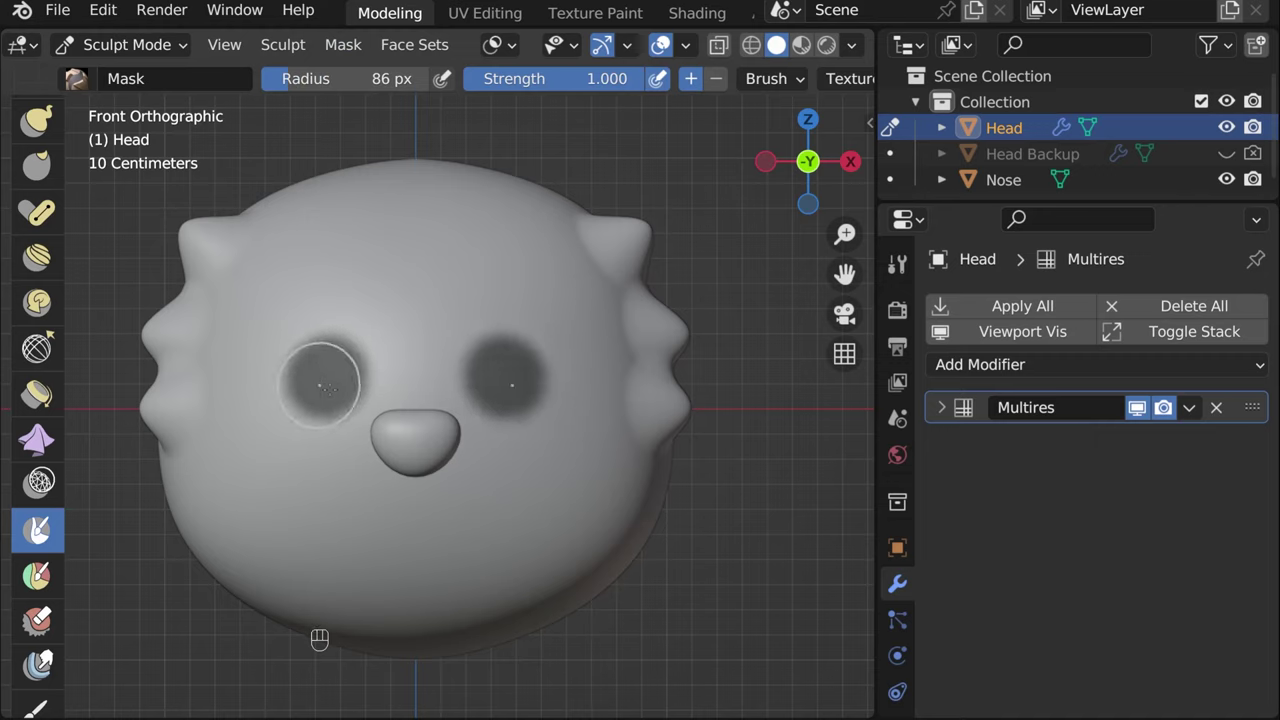
Invert the mask, push the eye sockets in with the Grab brush, then clear the mask
key(ctrl+i)
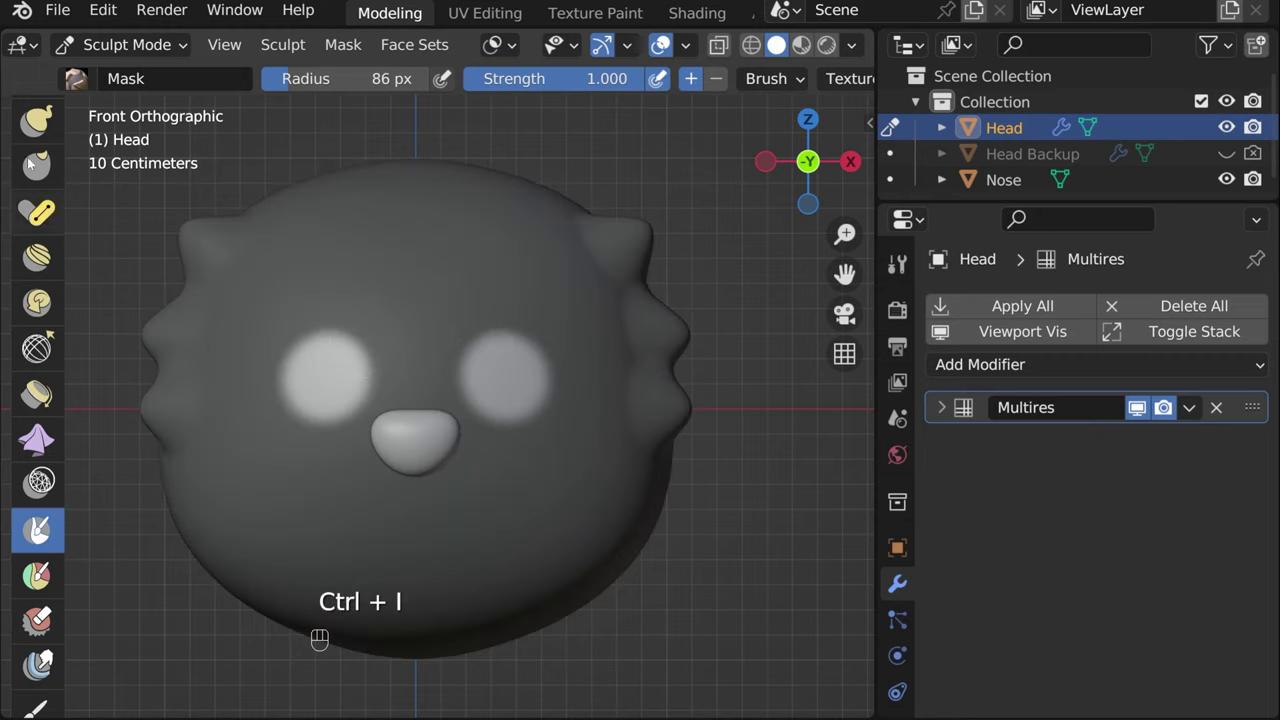
drag(37, 184, 44, 141)
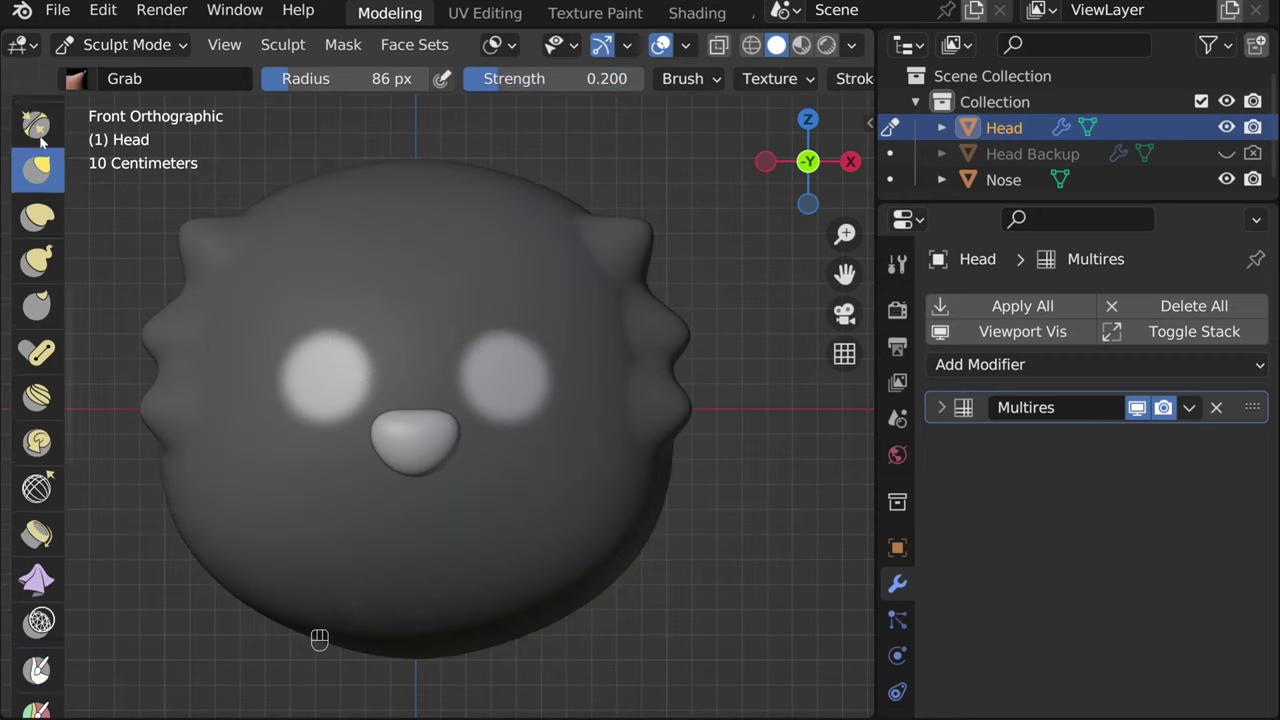
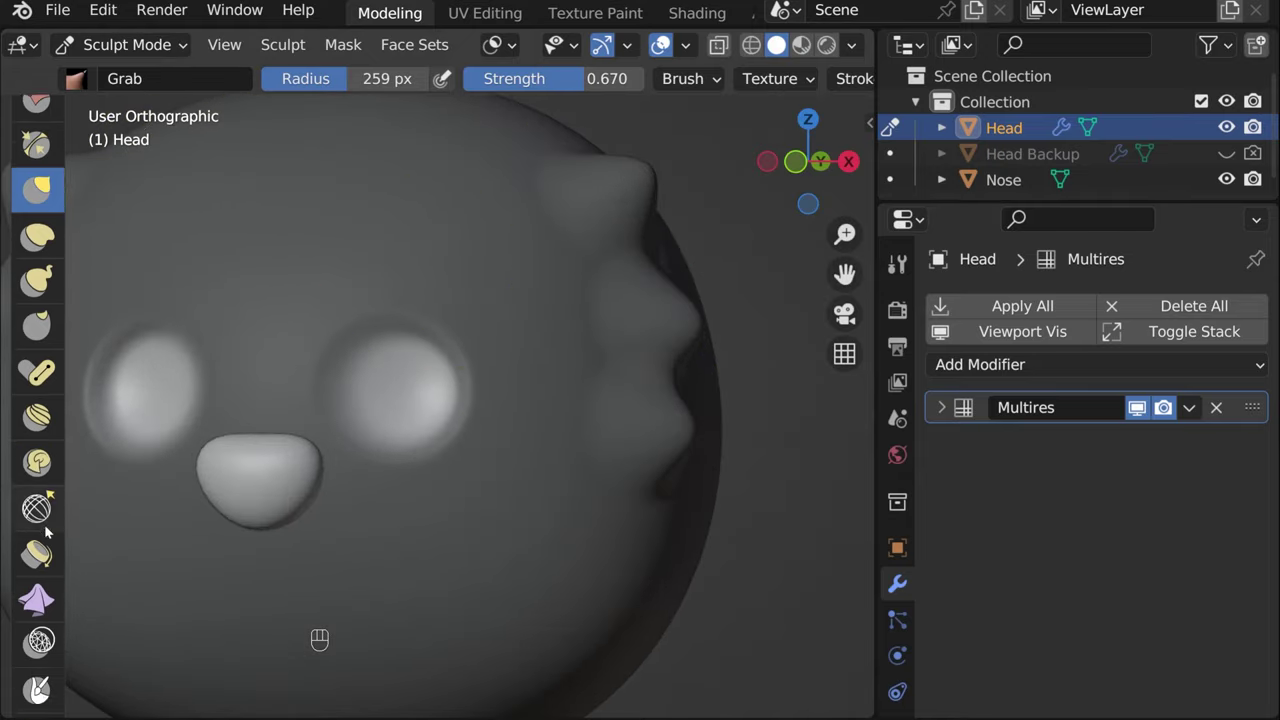
click(39, 501)
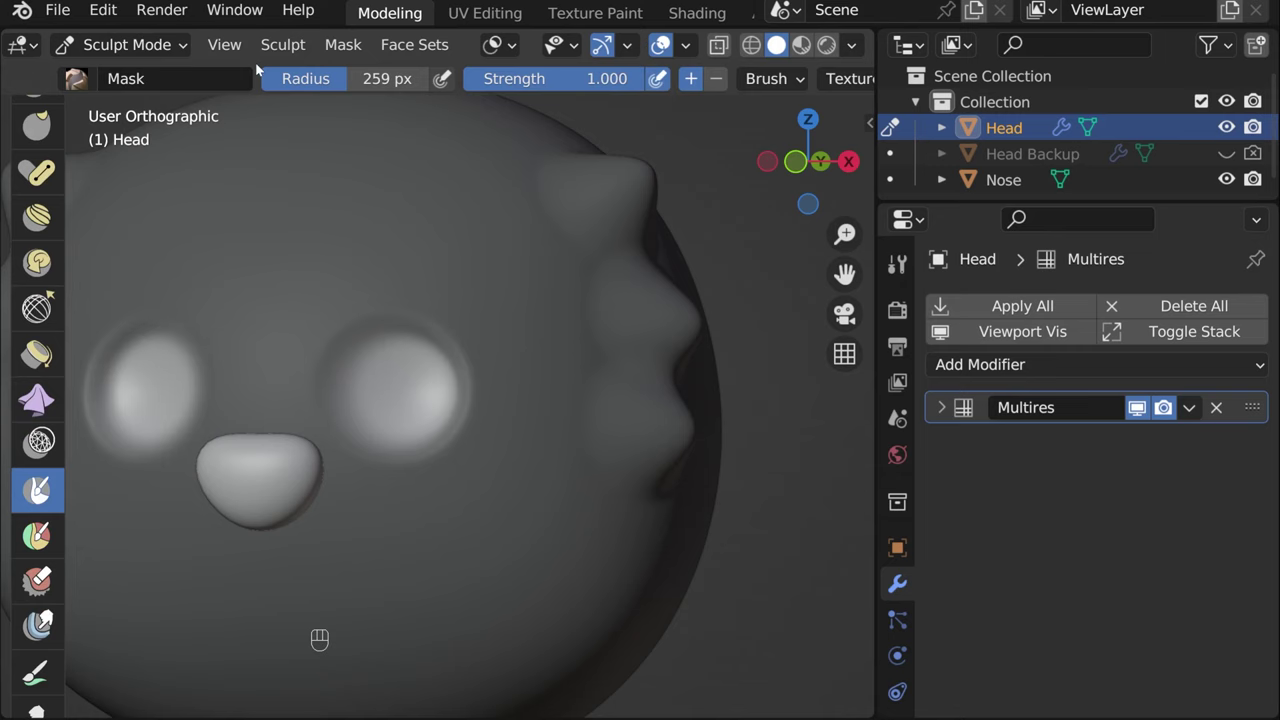
drag(342, 45, 577, 132)
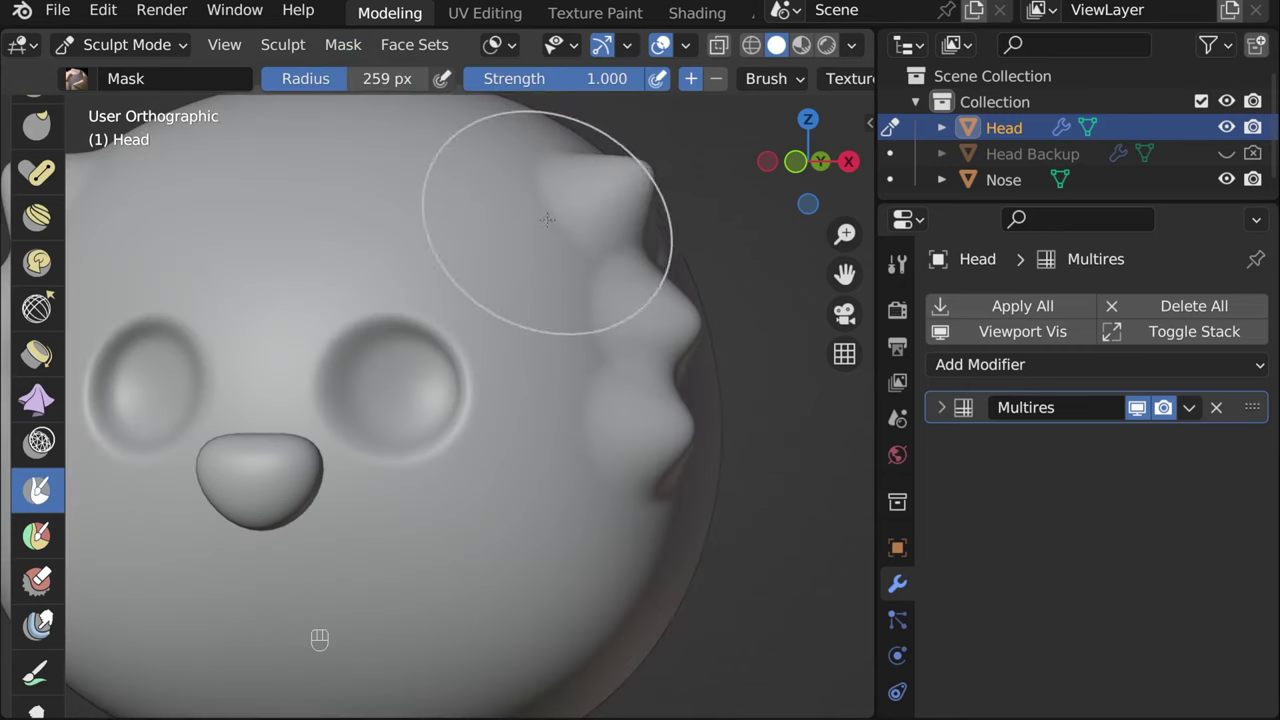
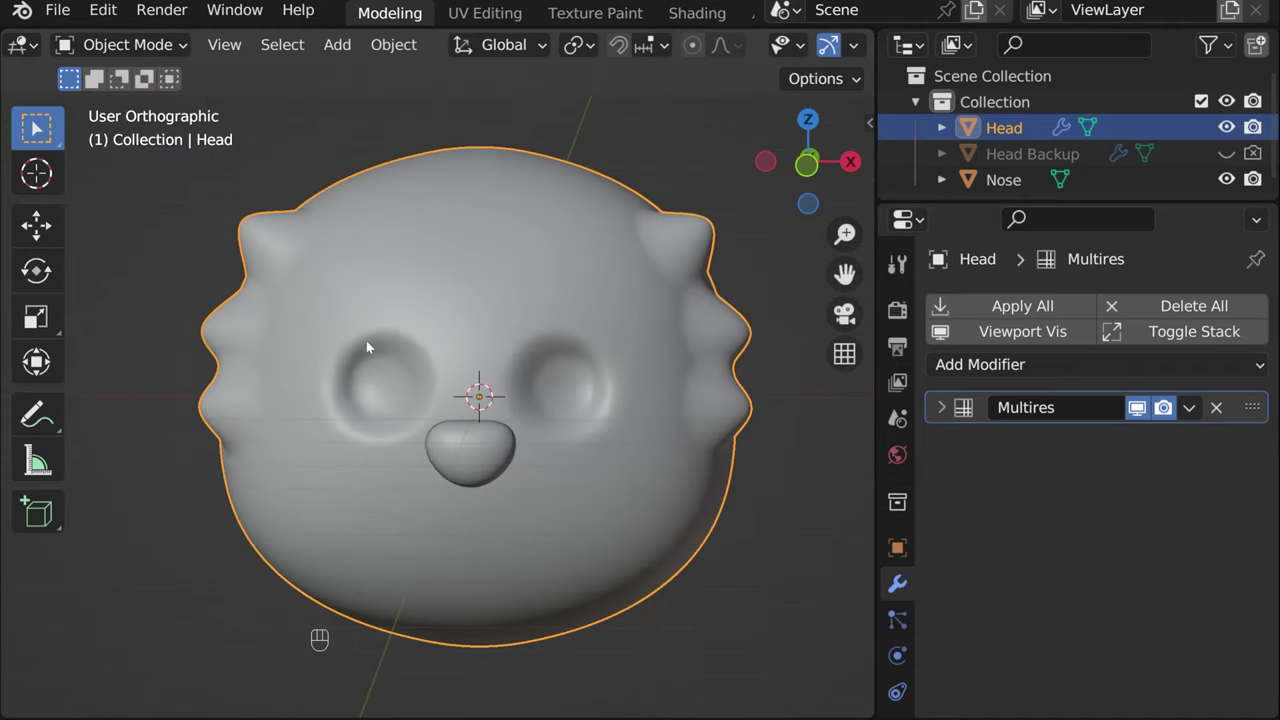
In front view nudge the head mesh along Z, Tab out, and add a UV Sphere
click(797, 178)
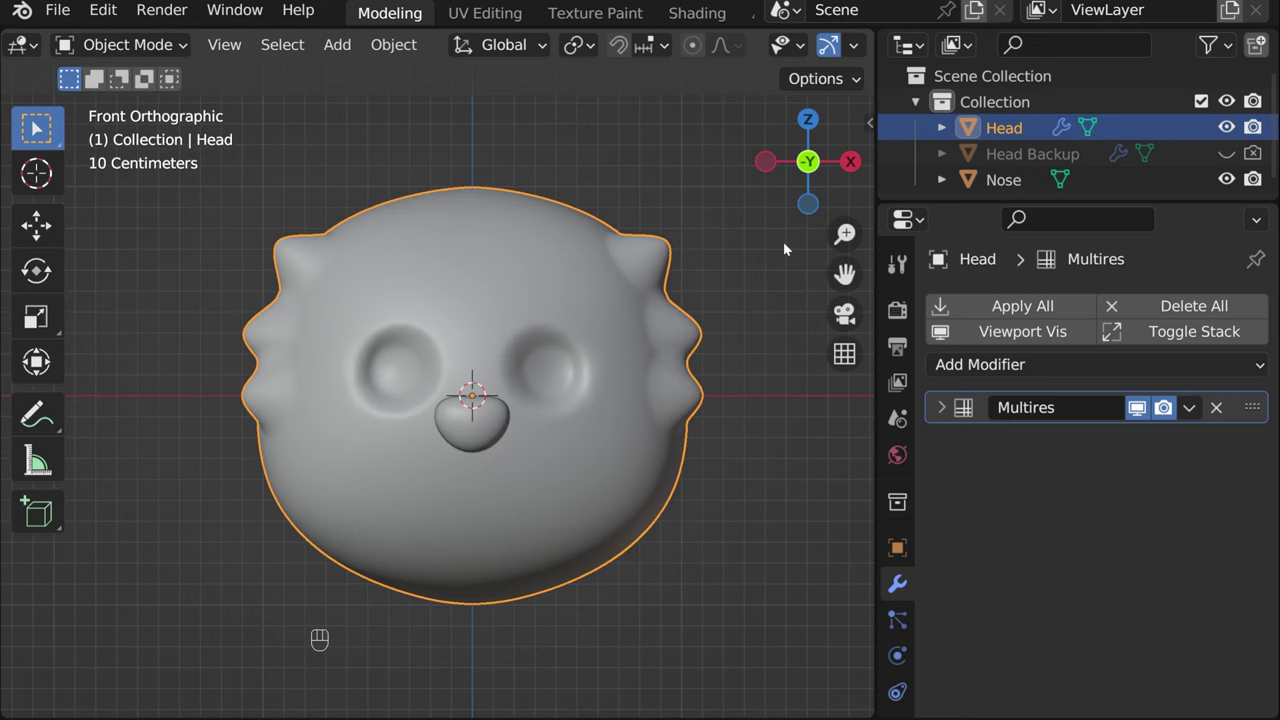
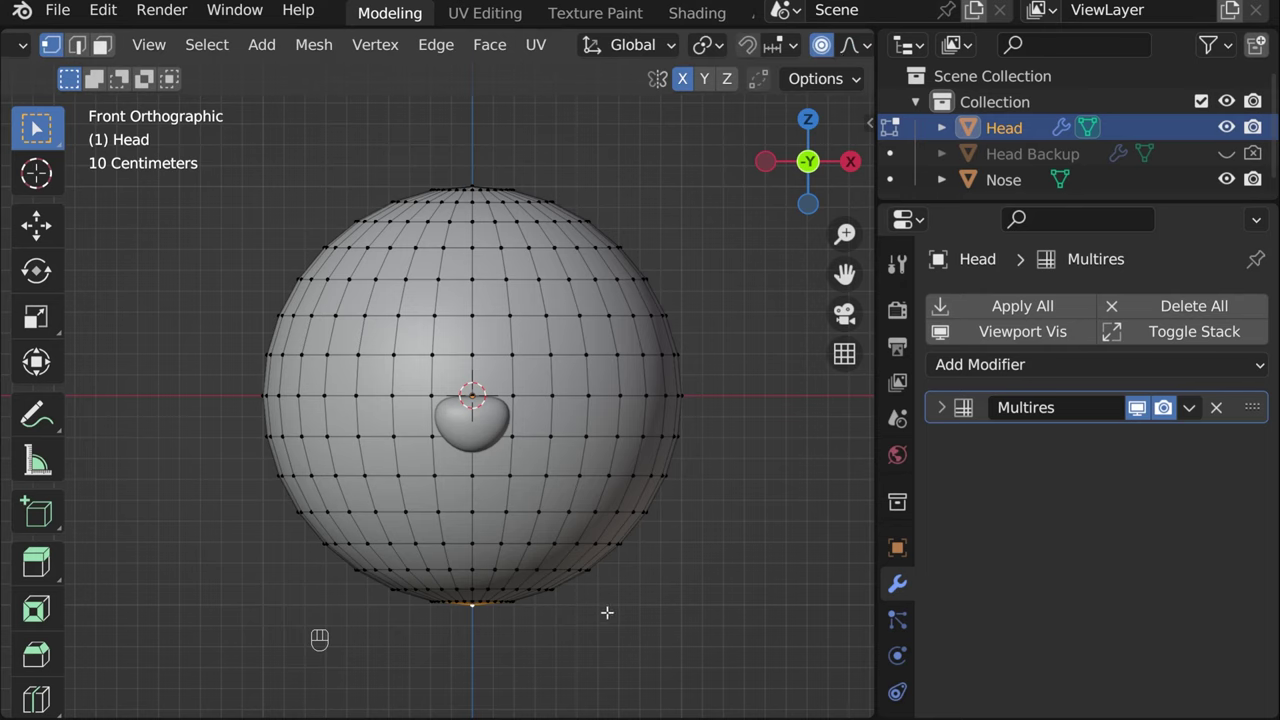
key(g)
key(z)
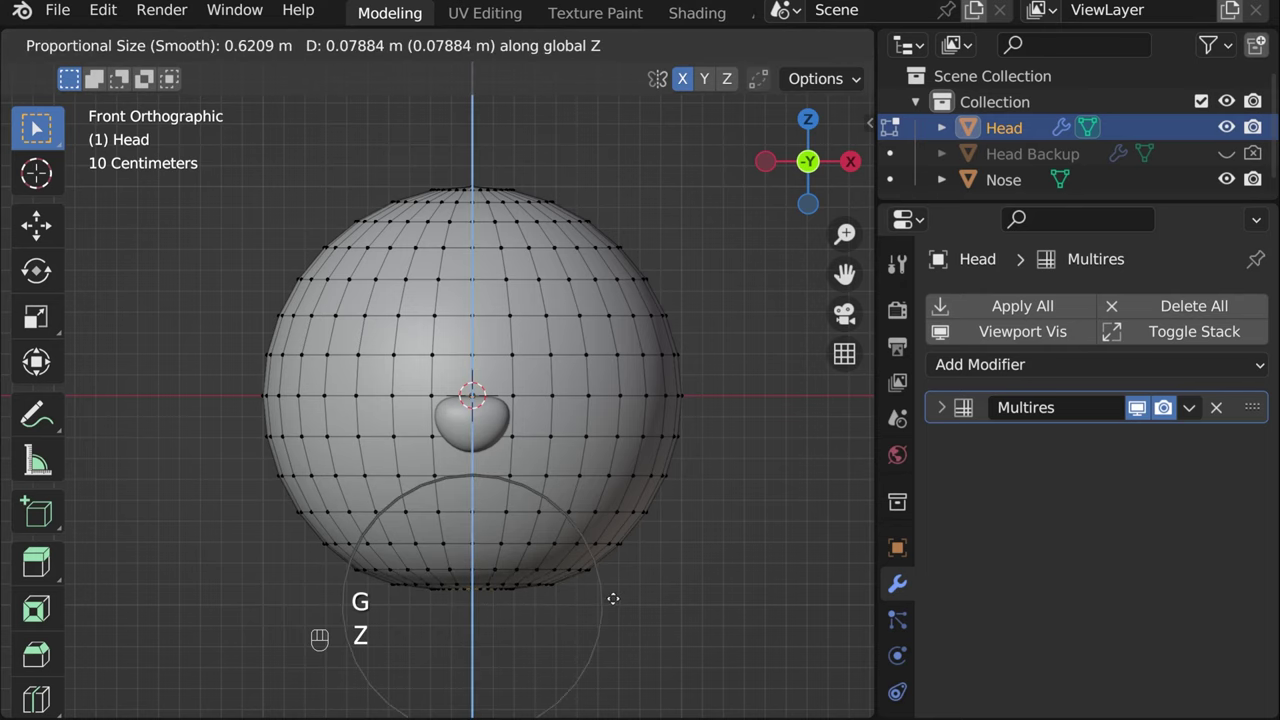
key(Tab)
click(747, 568)
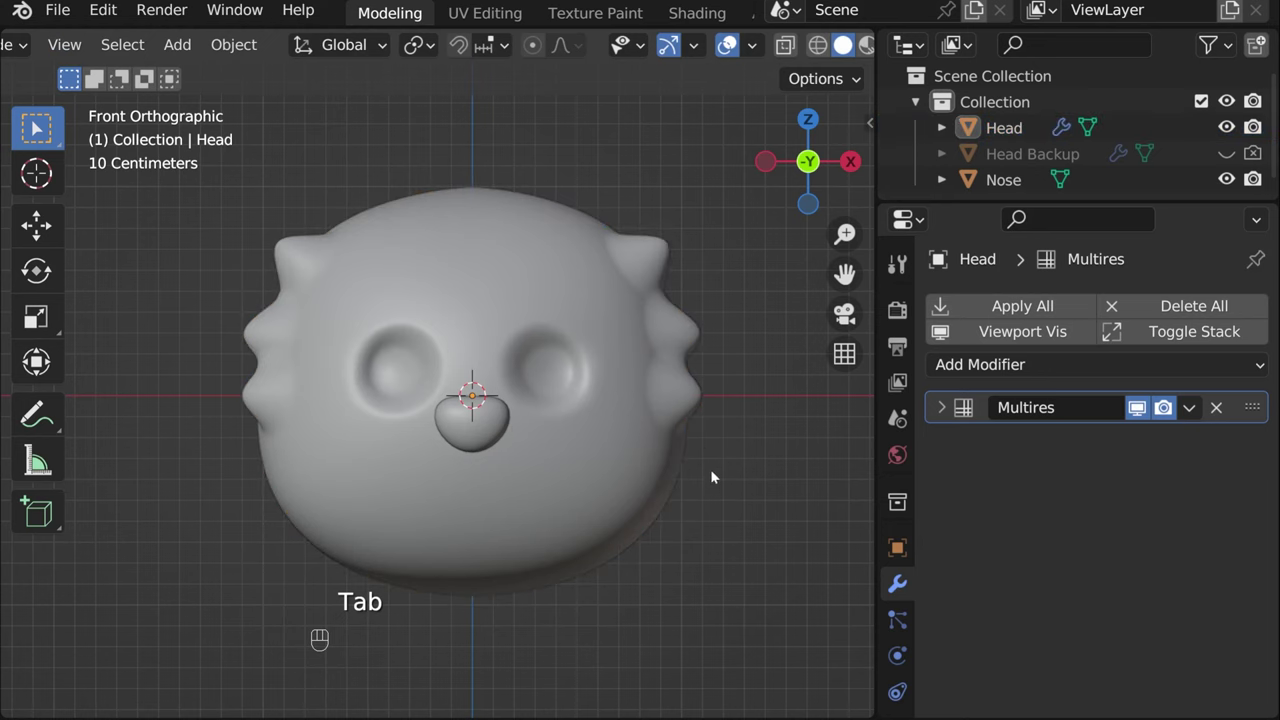
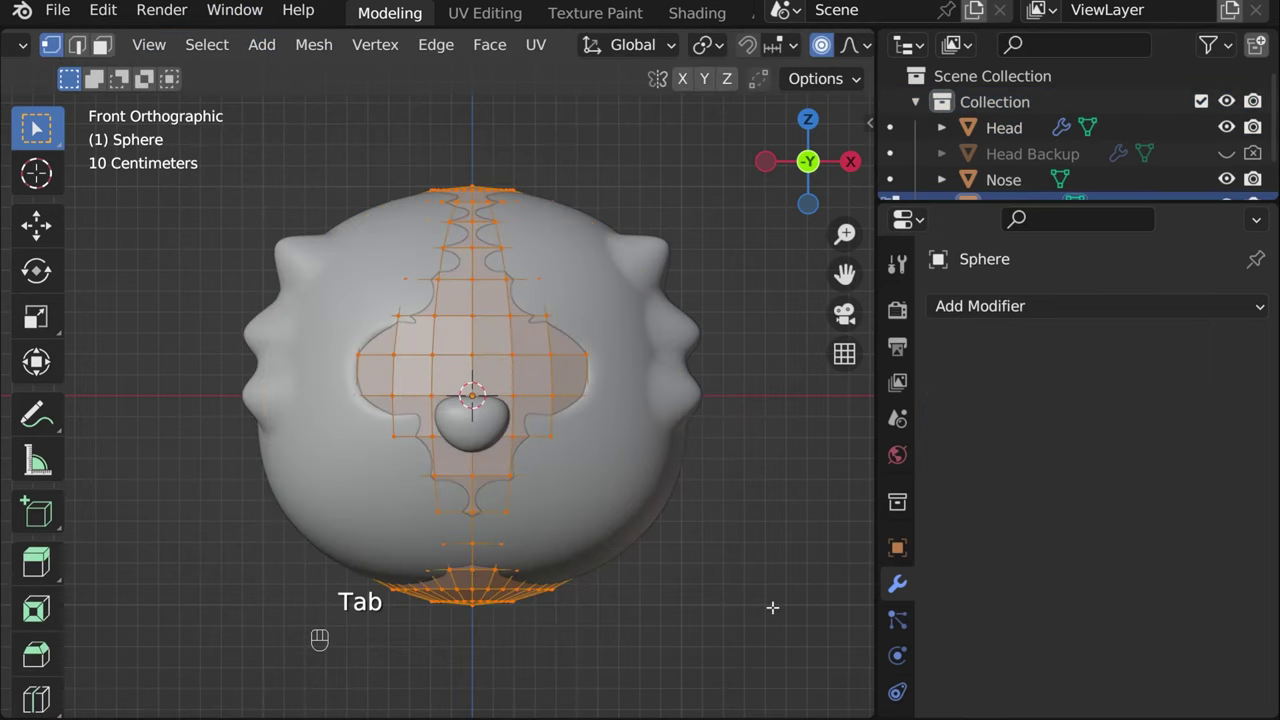
Scale the new sphere down to eyeball size and leave Edit Mode
key(s)
key(alt+z)
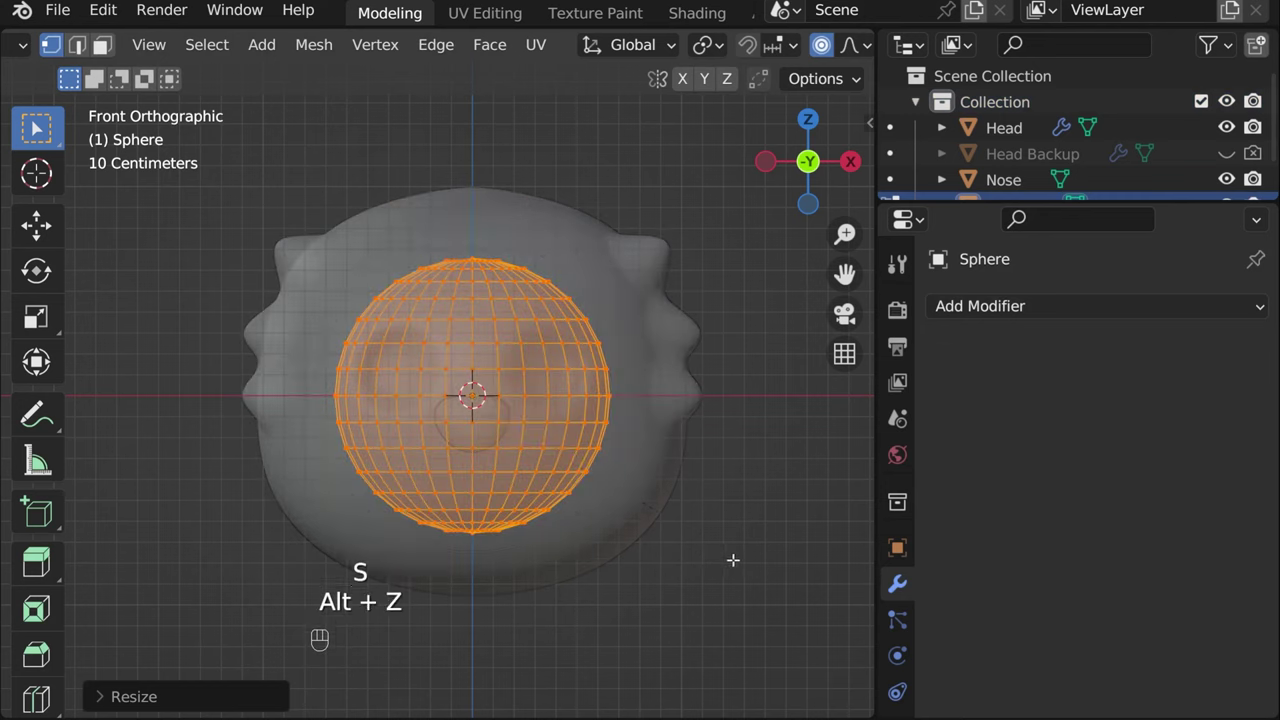
key(s)
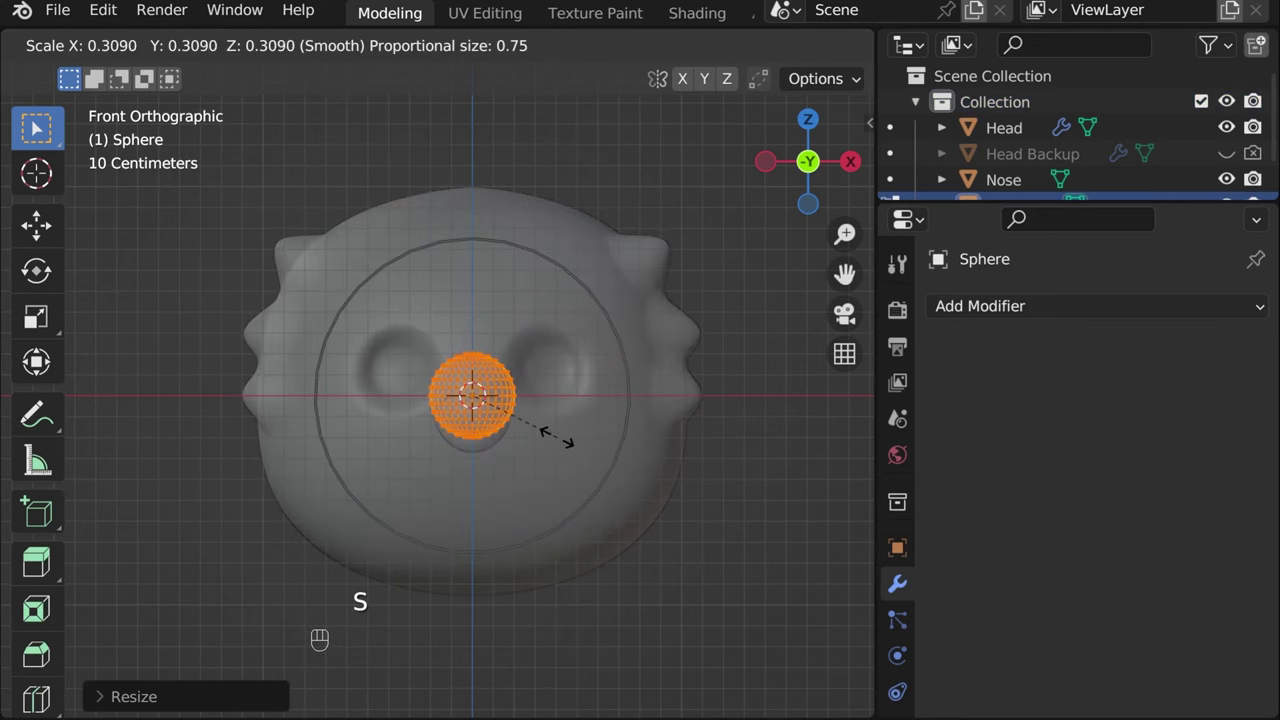
key(Tab)
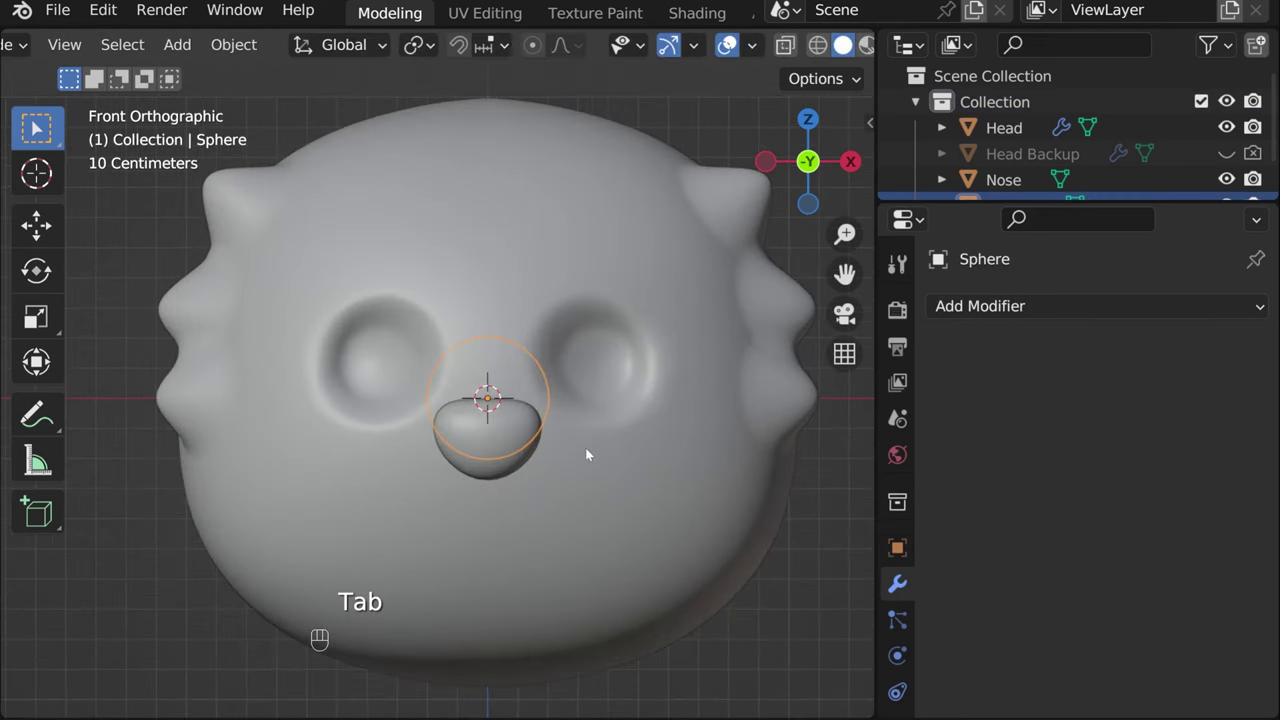
Move the eyeball up along Z and across X into the left eye socket
key(g)
key(z)
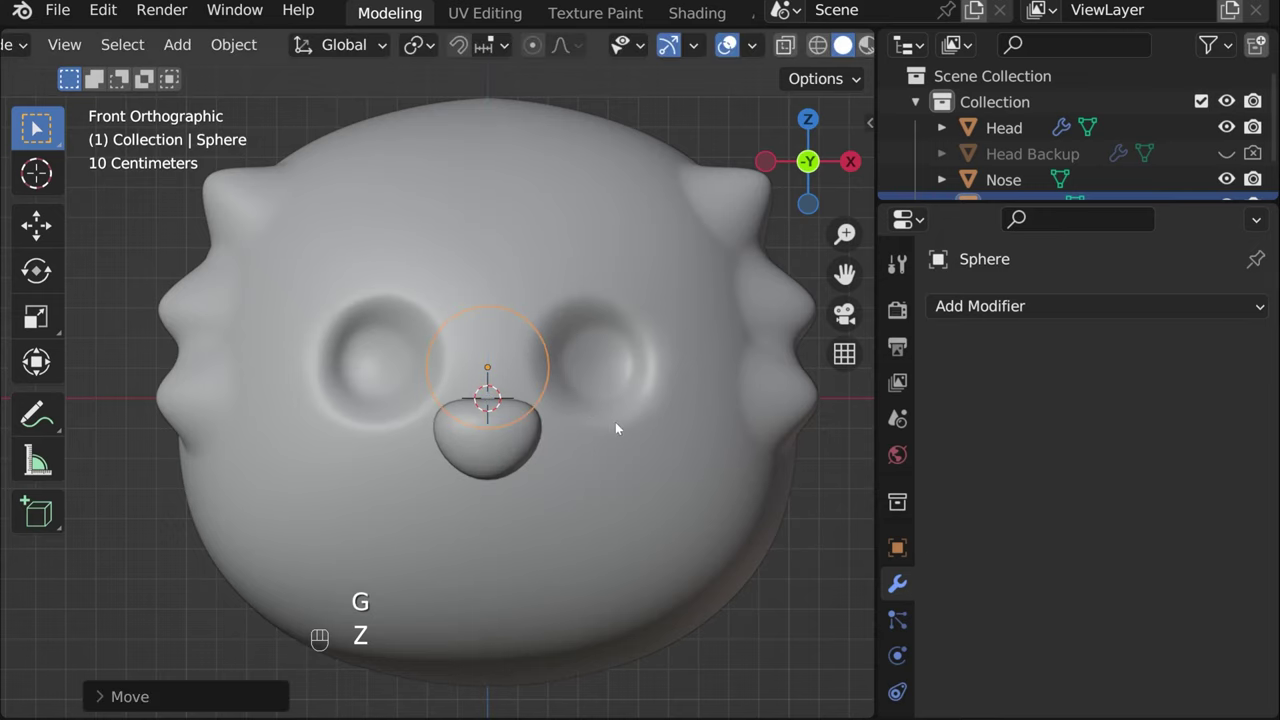
key(g)
key(x)
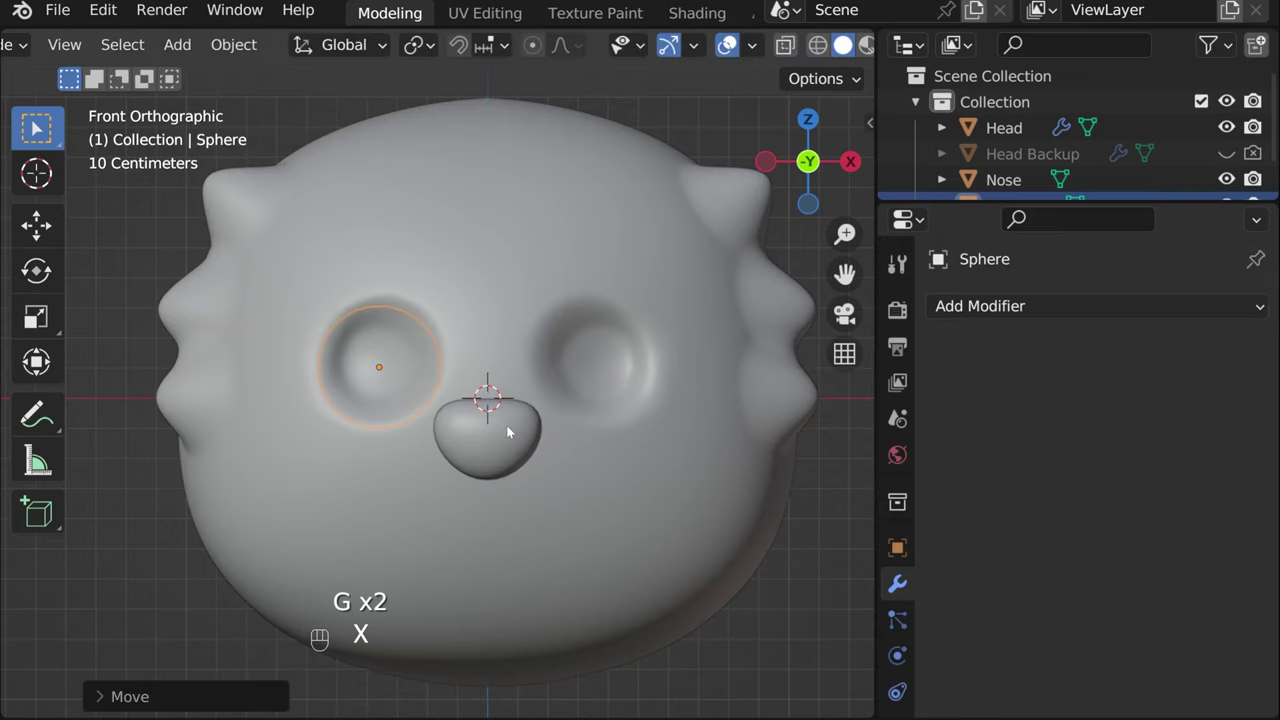
drag(331, 441, 682, 301)
drag(503, 449, 682, 301)
From the side view slide the eyeball along Y and frame it with its socket
click(775, 174)
key(g)
key(y)
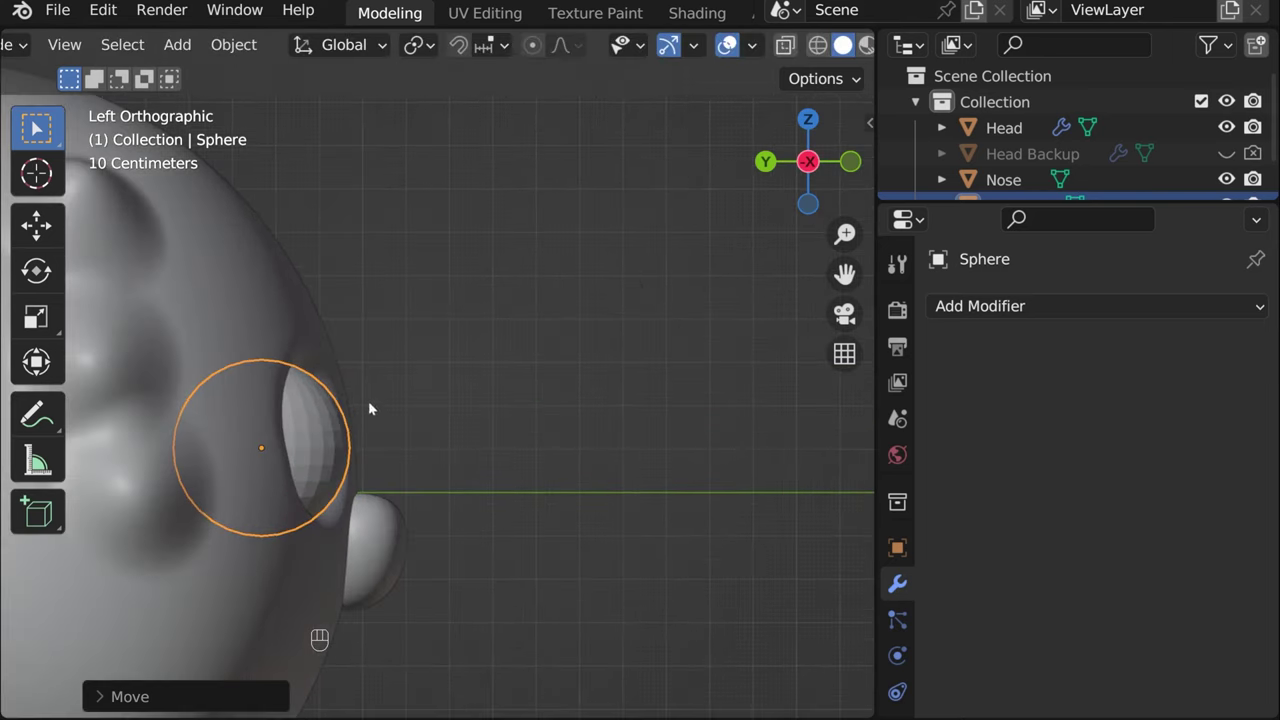
click(325, 467)
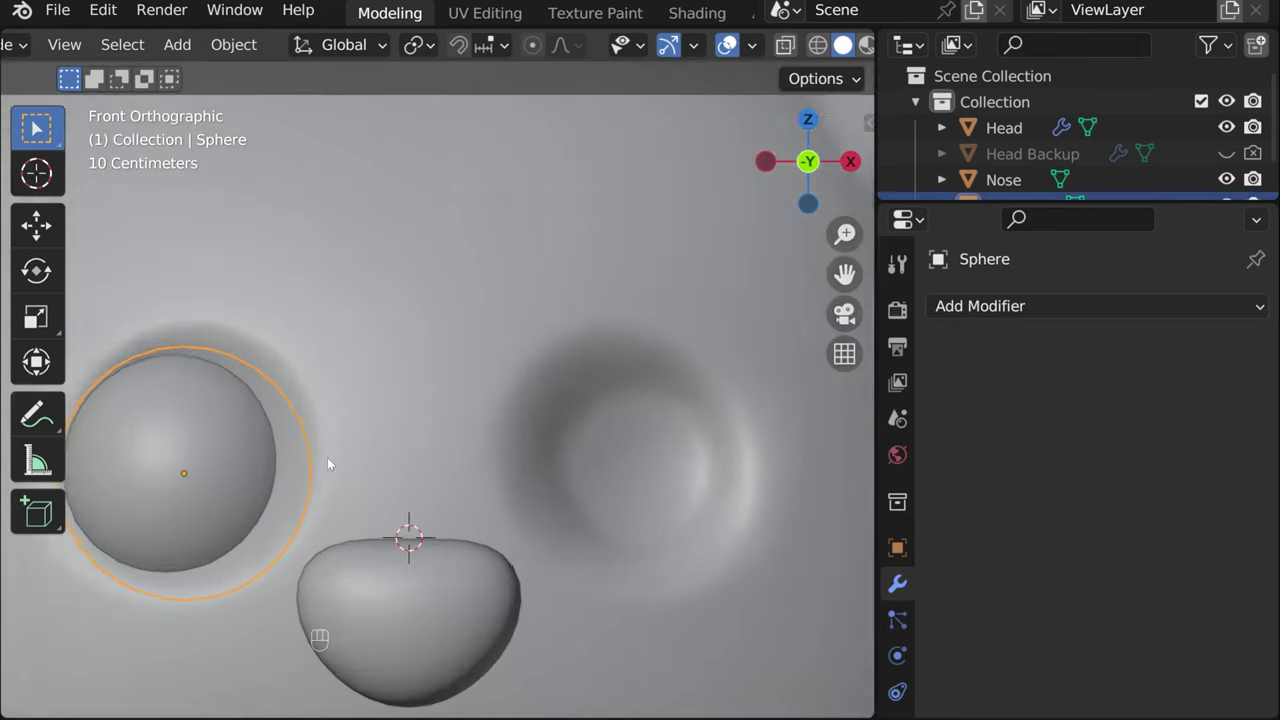
drag(477, 434, 547, 427)
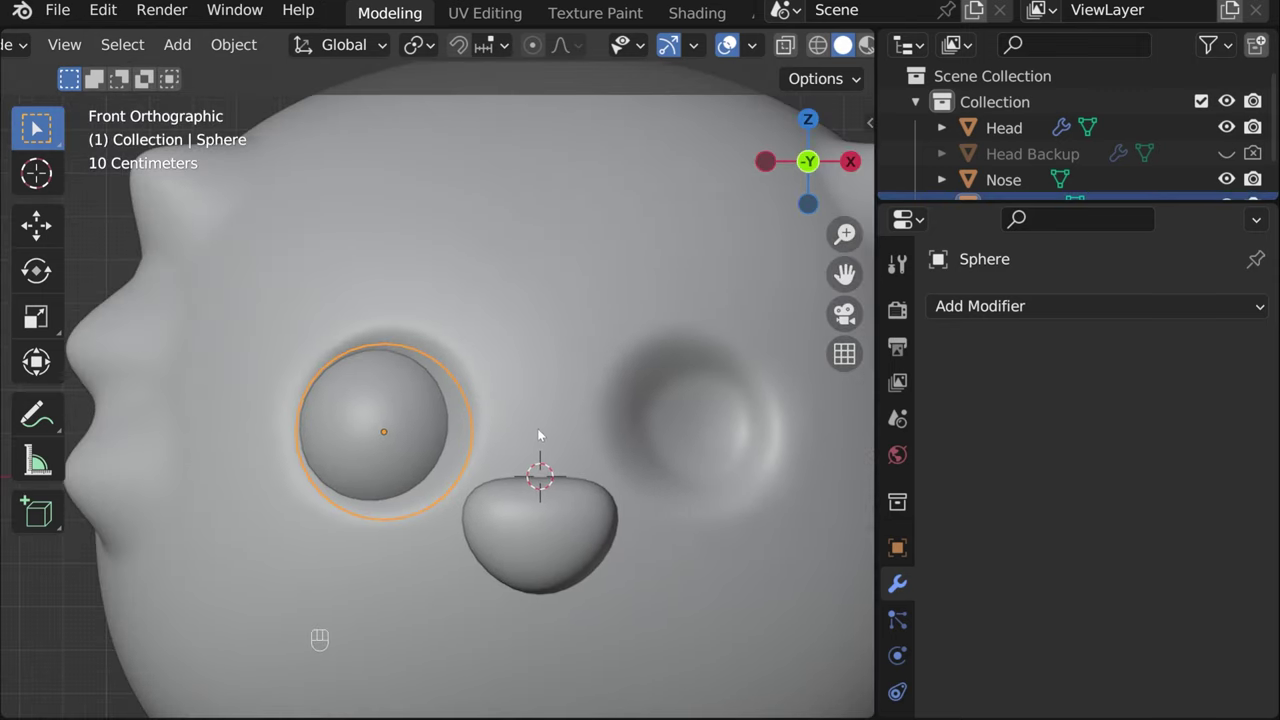
Push the eyeball back along Y into the socket and add a Mirror modifier
key(g)
key(y)
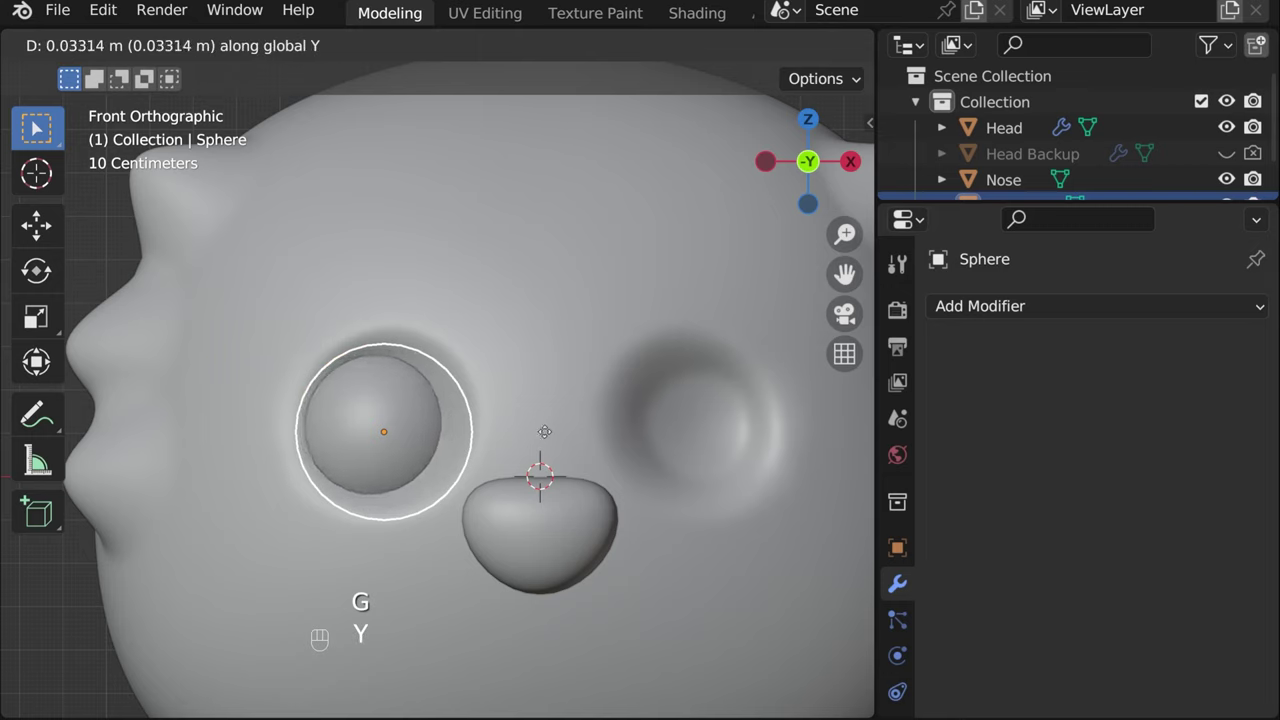
drag(457, 511, 705, 495)
drag(698, 545, 480, 527)
drag(1039, 306, 787, 626)
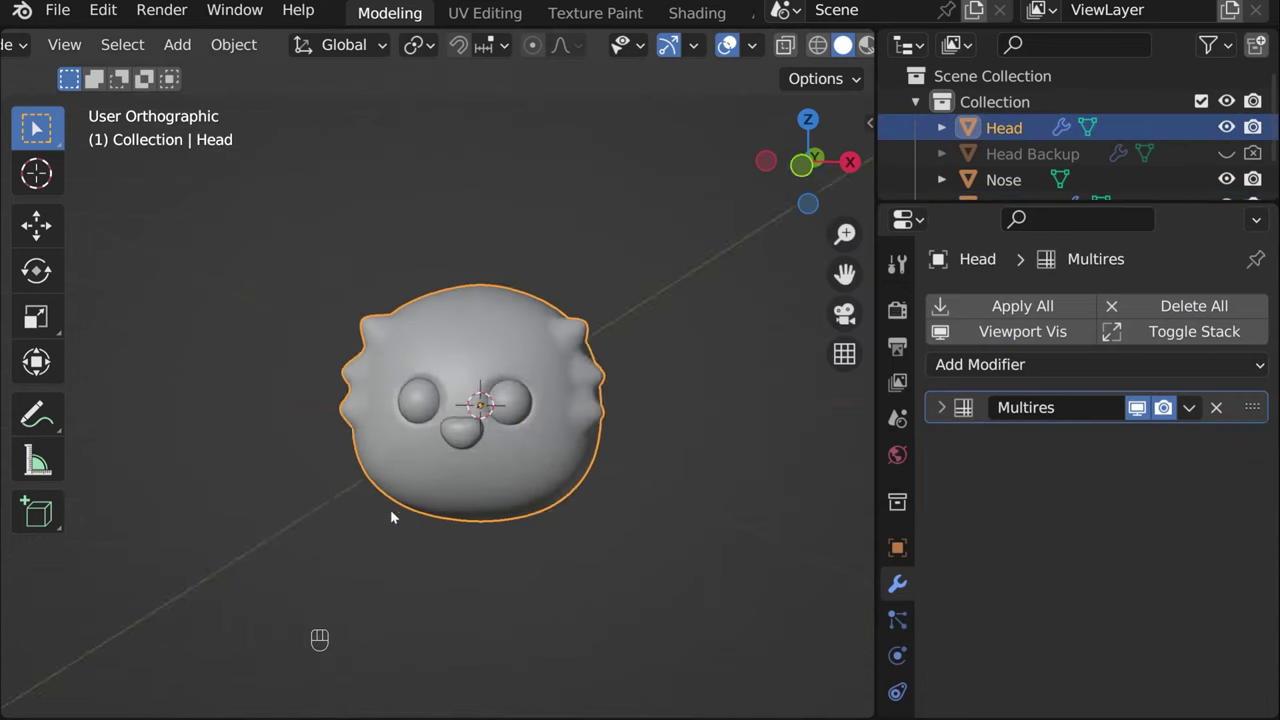
Set the eyeball's Mirror modifier to use Head as the Mirror Object
drag(489, 498, 772, 457)
click(817, 162)
click(590, 277)
click(519, 414)
Adjust the mirrored eyeballs' depth along Y from the side and check from the front
key(g)
key(y)
click(683, 318)
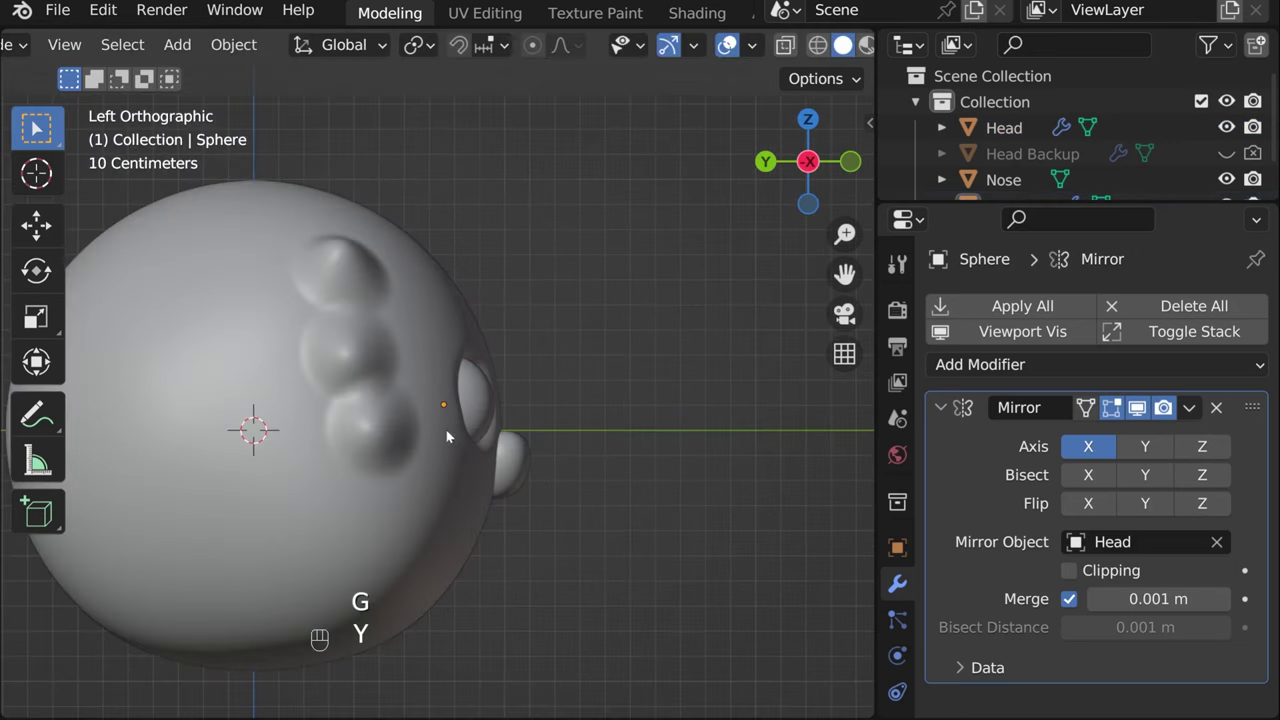
drag(375, 444, 112, 454)
drag(330, 392, 477, 416)
drag(391, 435, 430, 401)
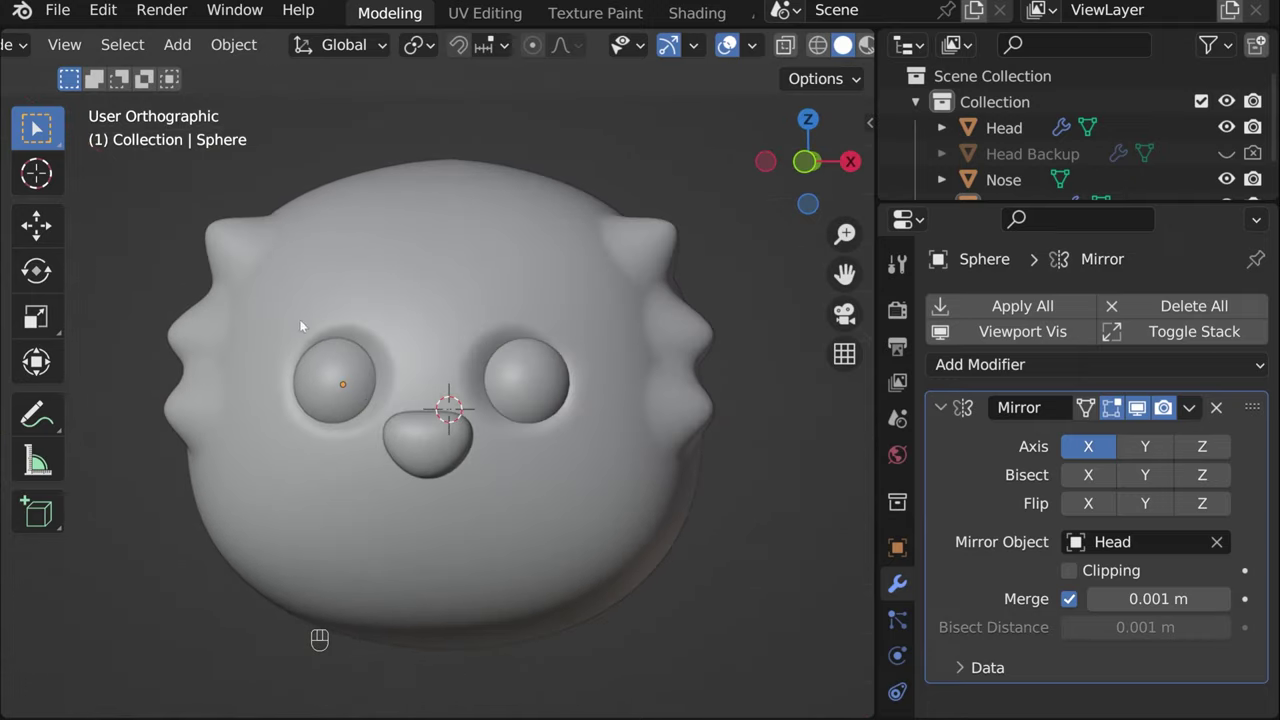
click(808, 172)
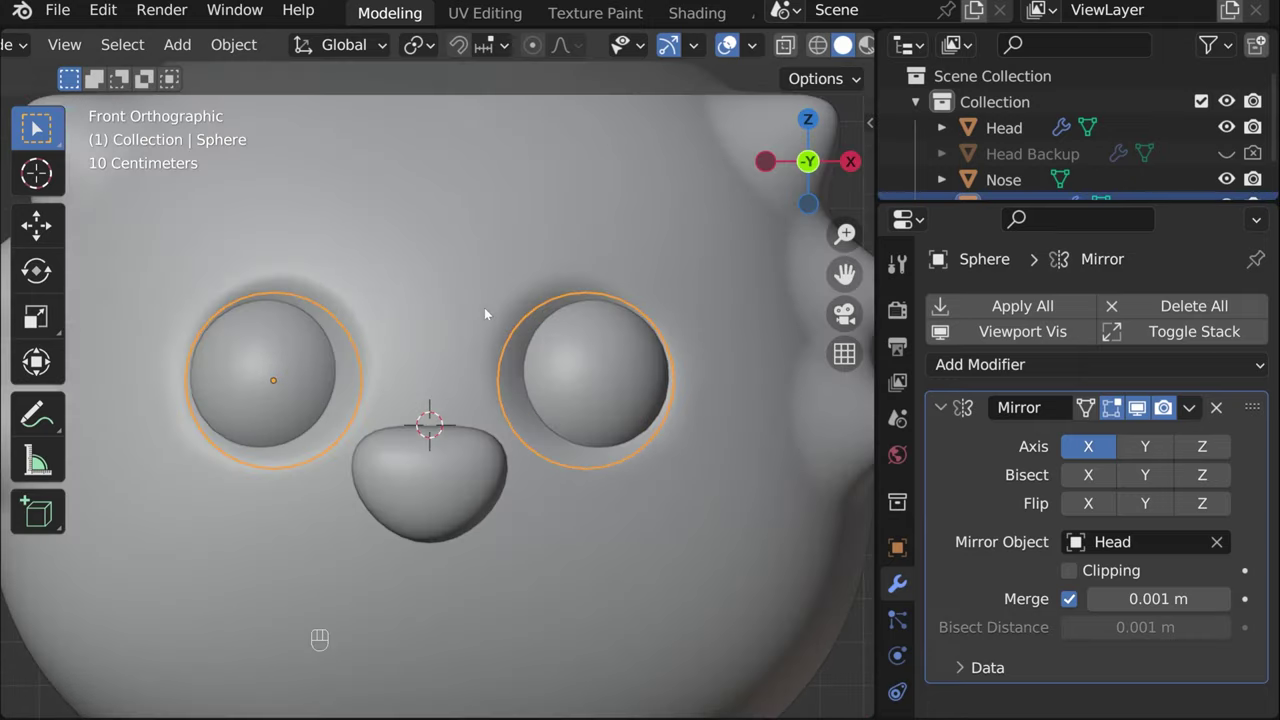
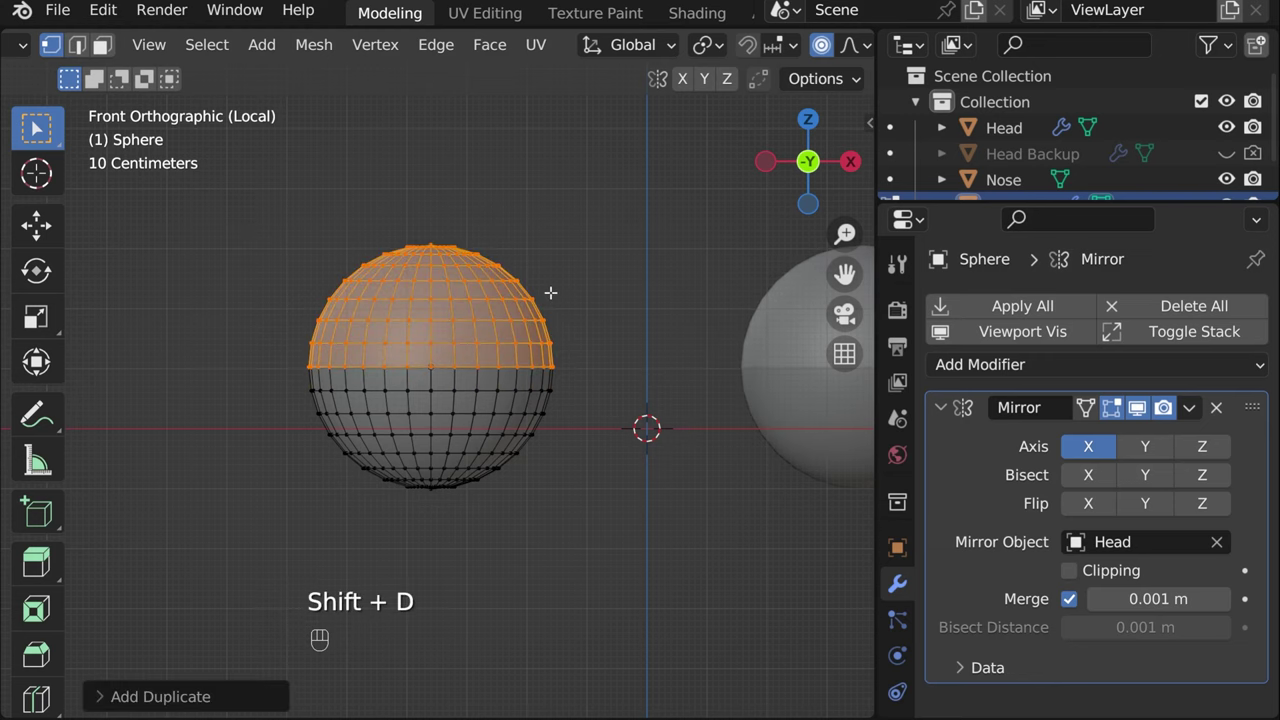
Separate the eyeball's top half into its own object and name the objects Eyes and Eyelids
key(p)
key(Tab)
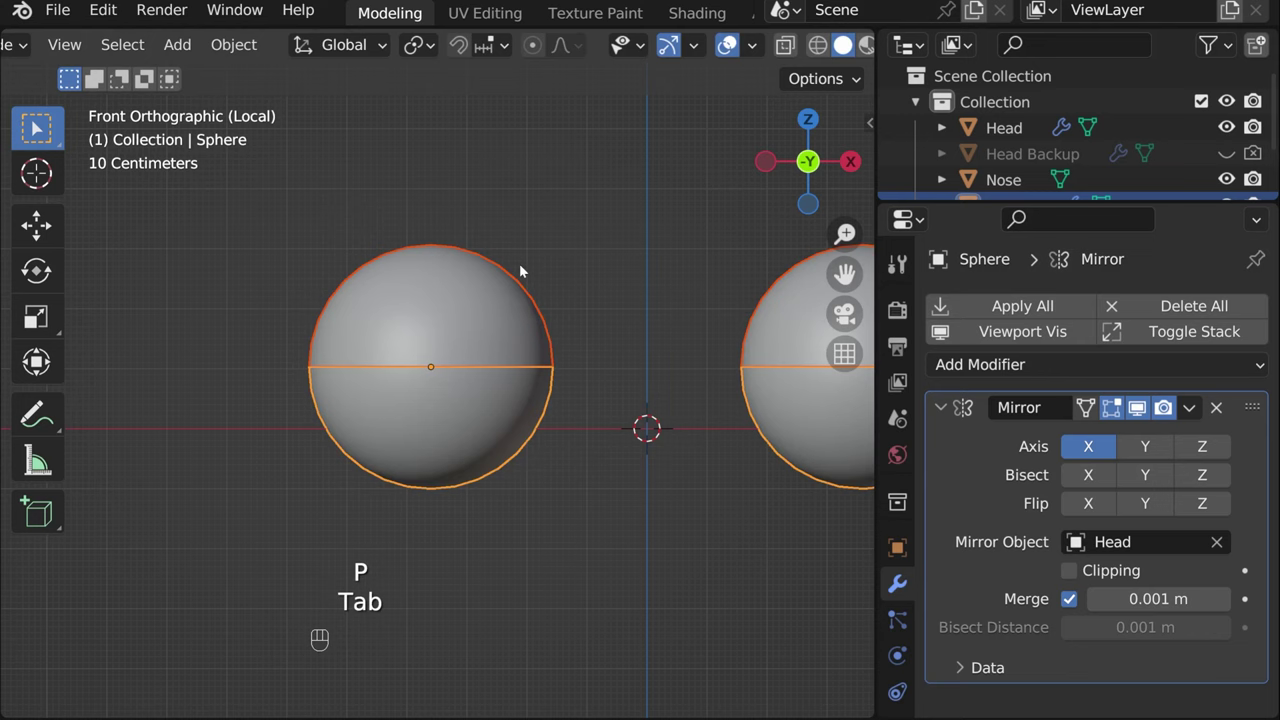
click(501, 311)
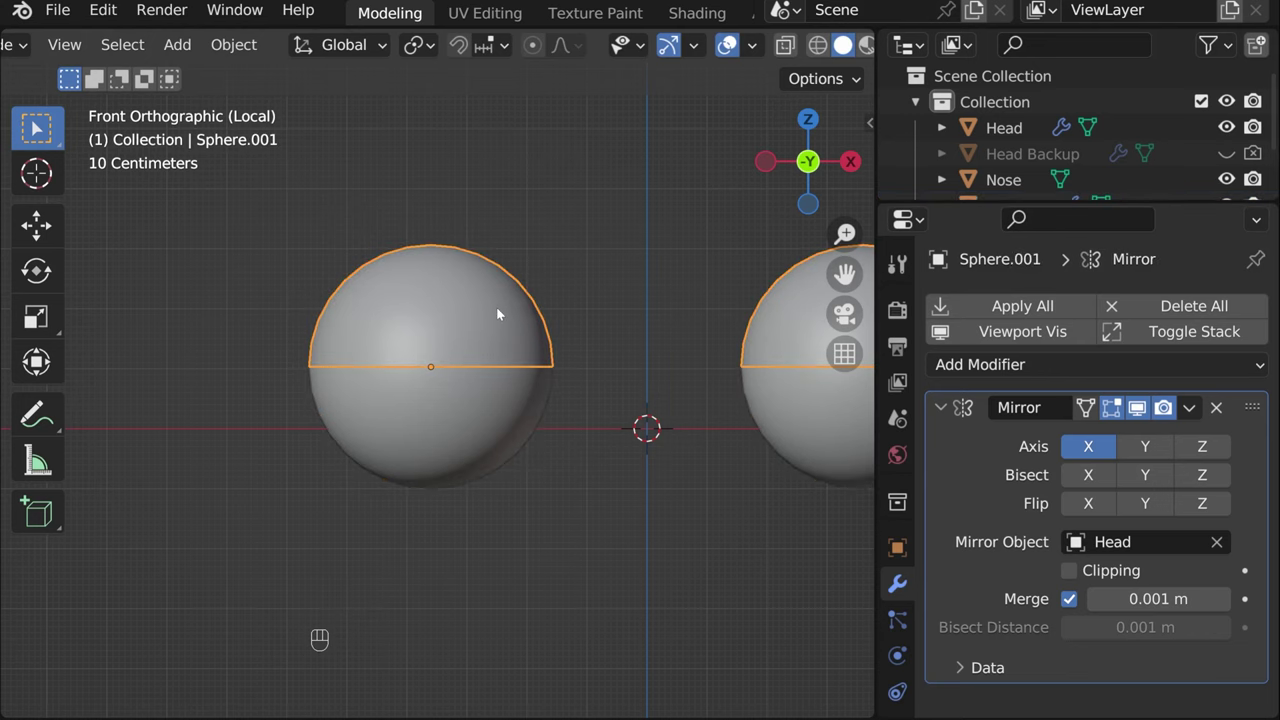
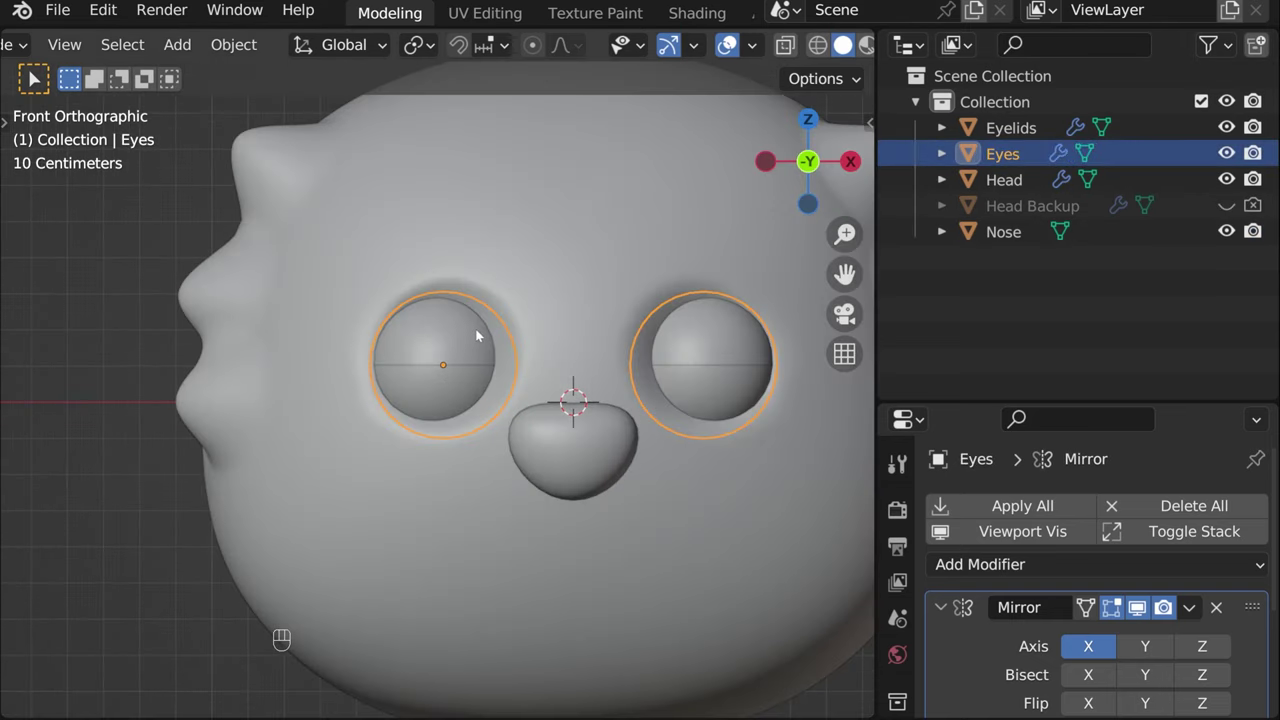
click(468, 336)
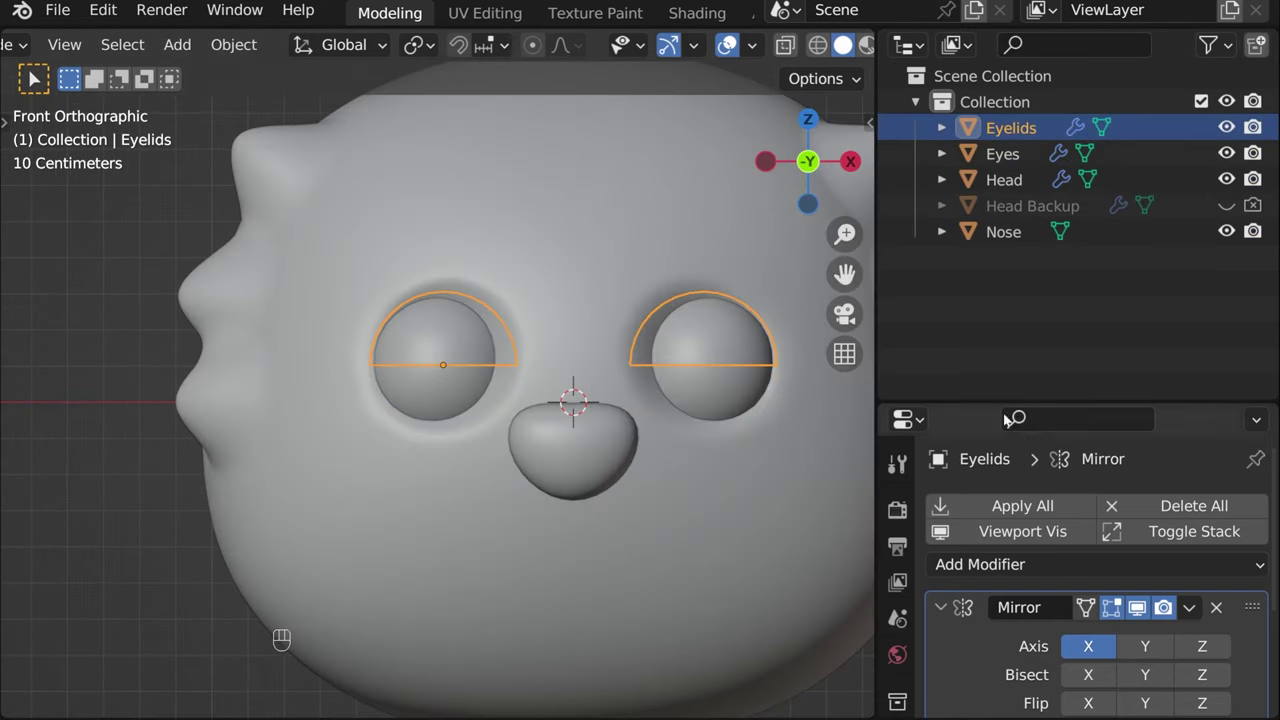
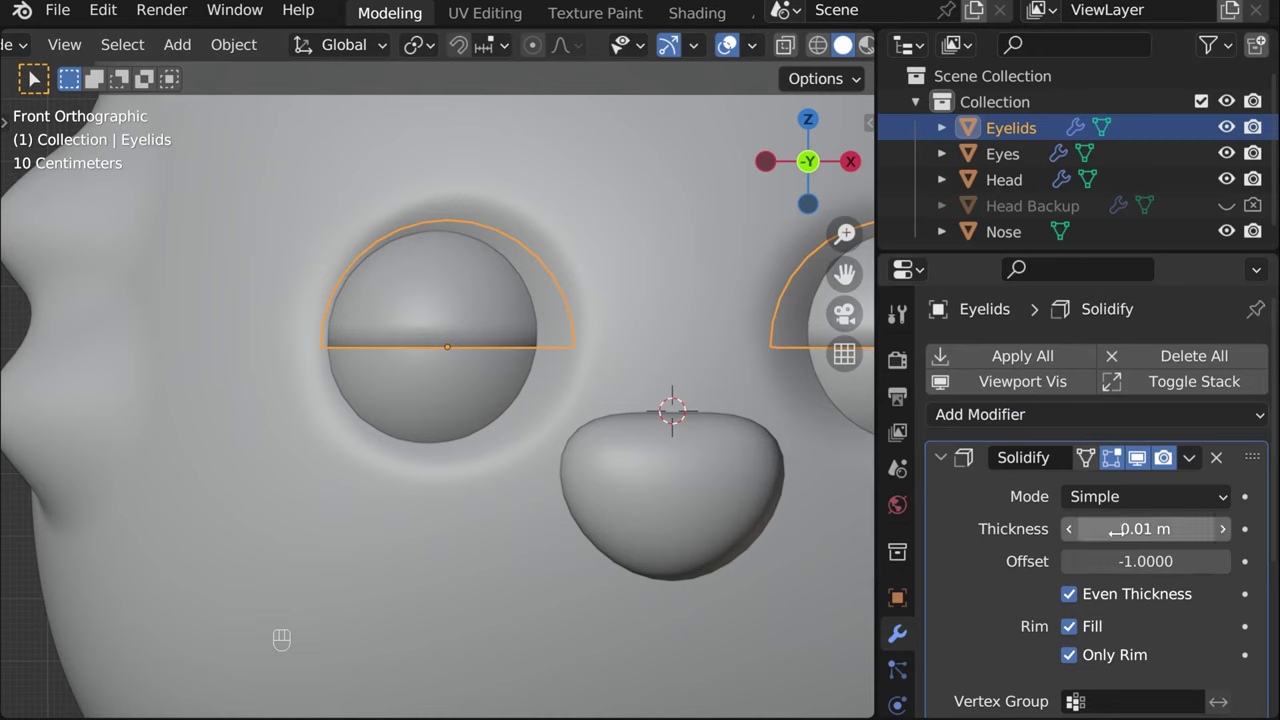
Give the Eyelids a Solidify with Offset 1 and 0.008 m thickness plus a Subdivision Surface
click(1112, 567)
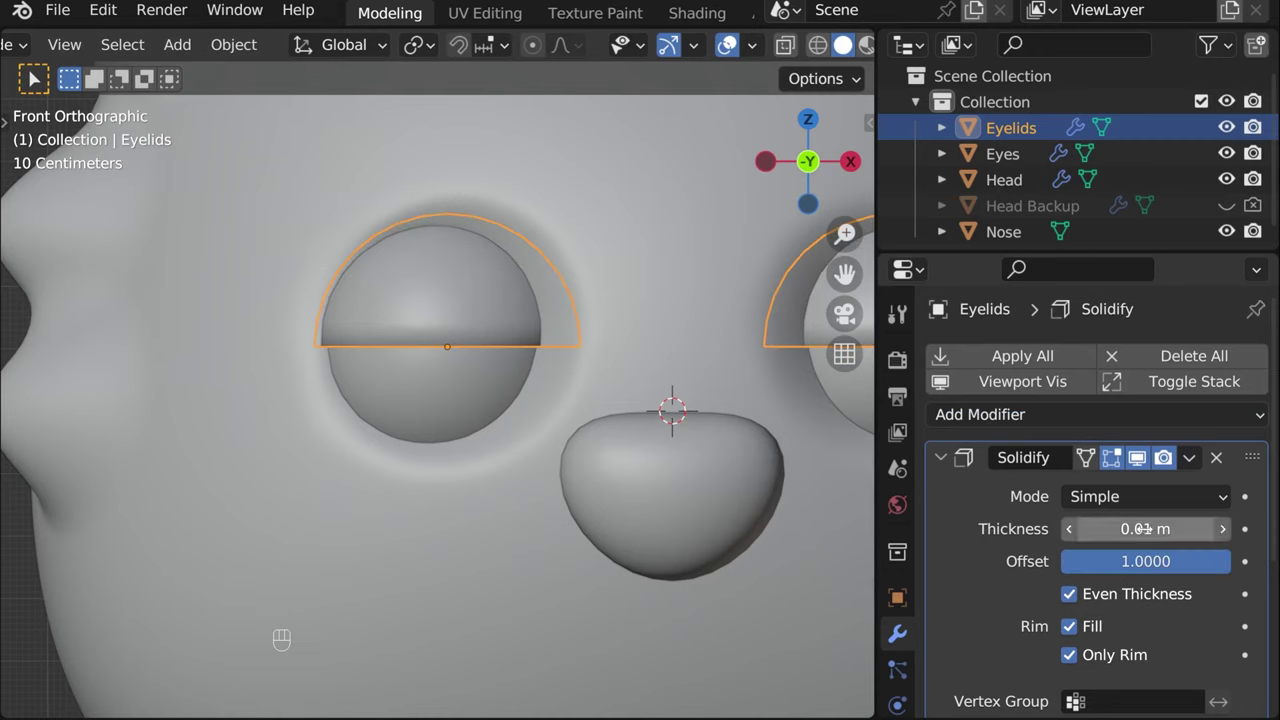
drag(391, 409, 719, 430)
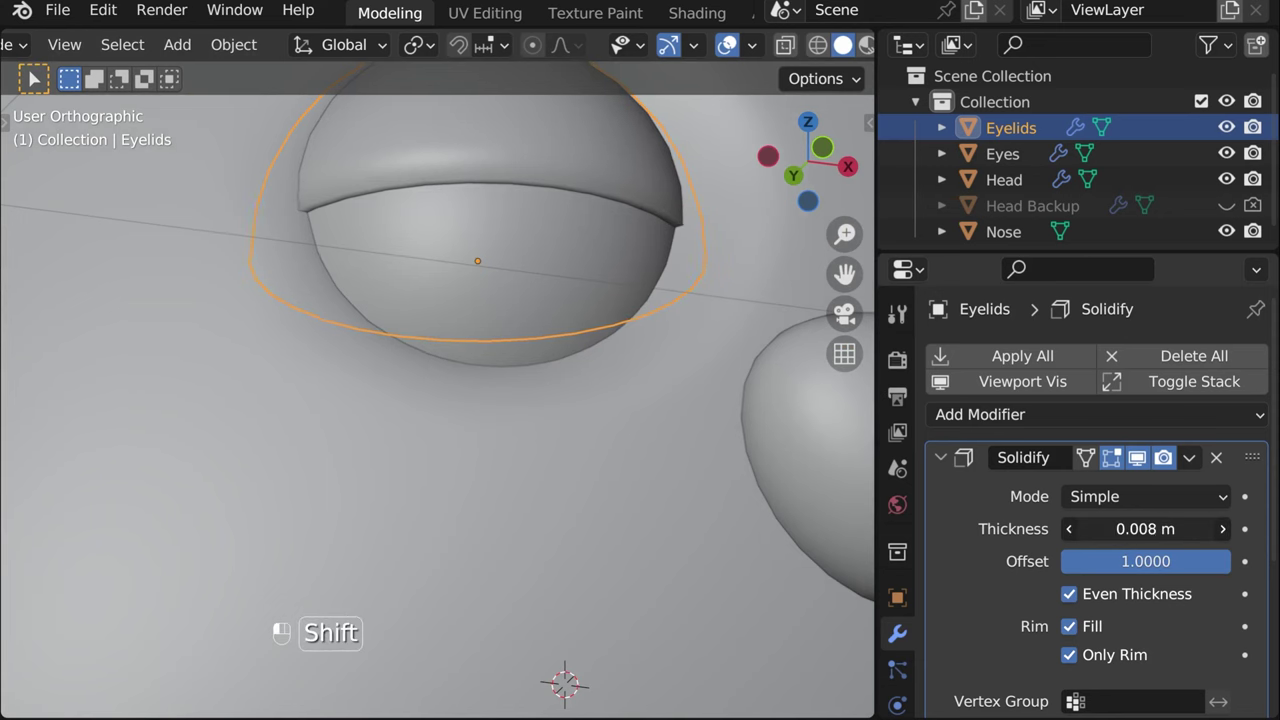
click(948, 467)
Reorder the stack to Solidify, Subdivision, Mirror and collapse the modifier panels
drag(1025, 418, 827, 270)
drag(1253, 524, 1255, 484)
click(853, 229)
click(853, 229)
drag(424, 390, 378, 332)
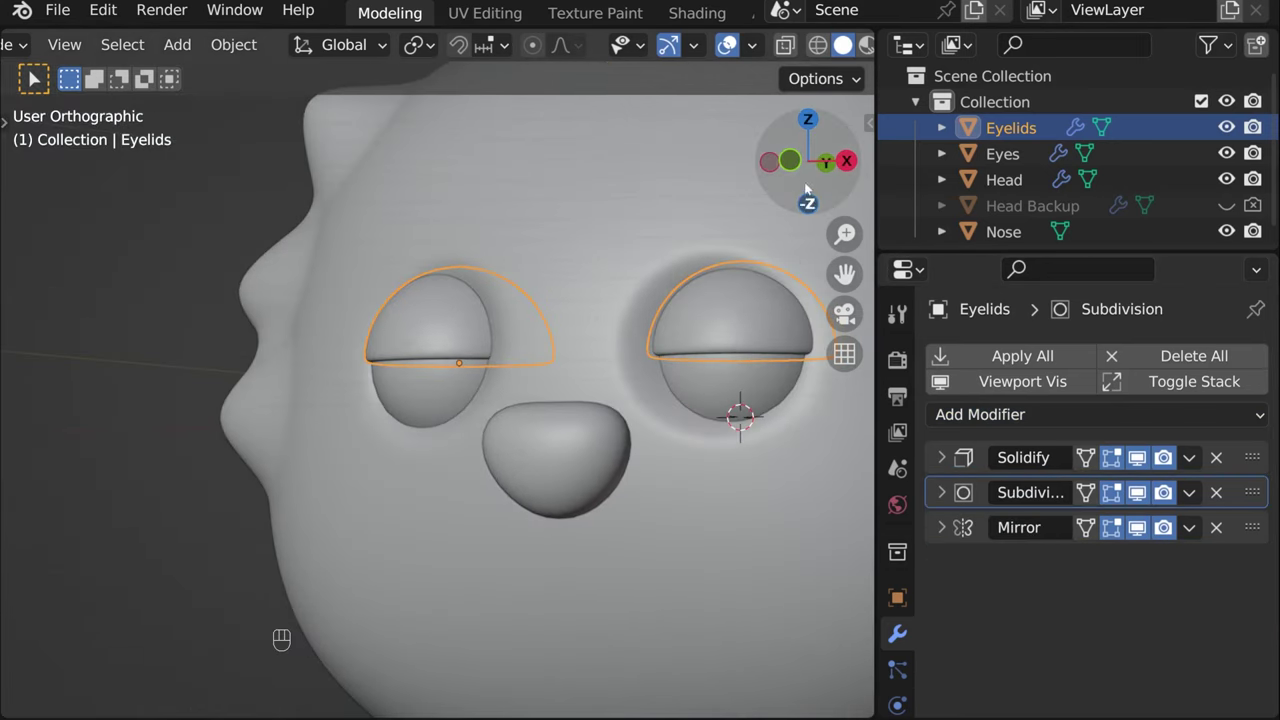
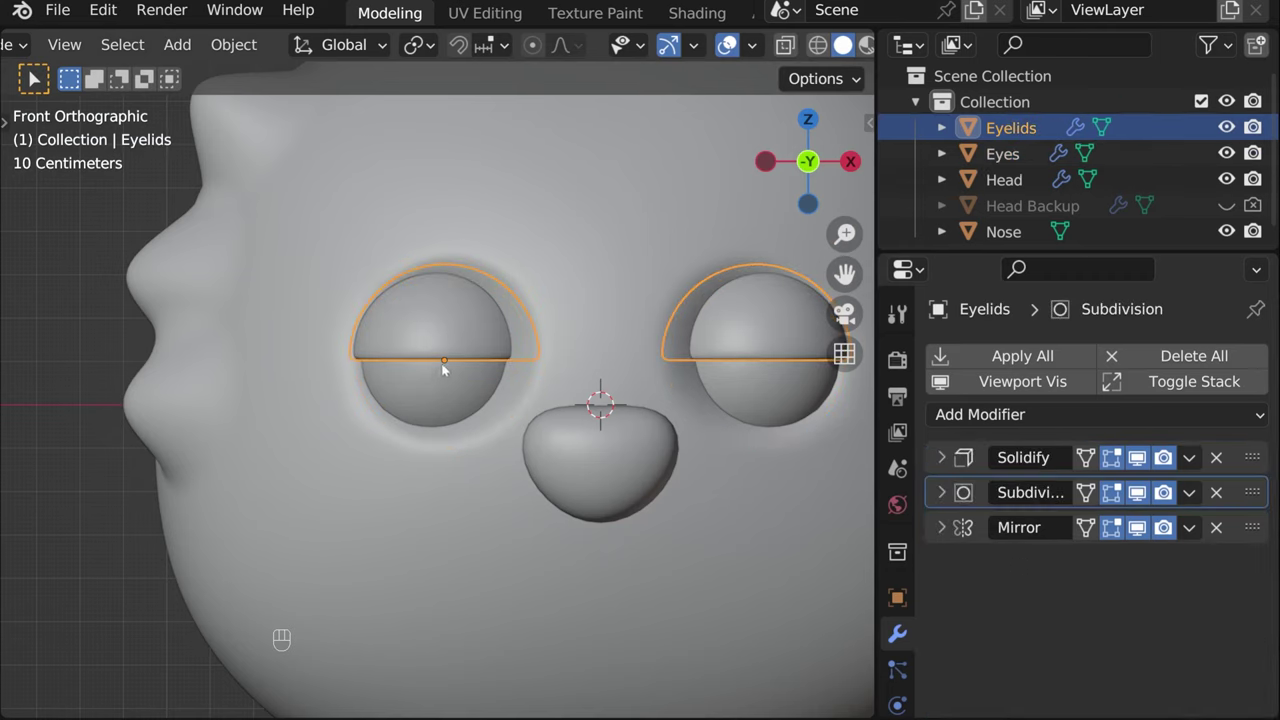
Rotate the Eyelids about -24° around X so they droop over the eyeballs
key(r)
key(x)
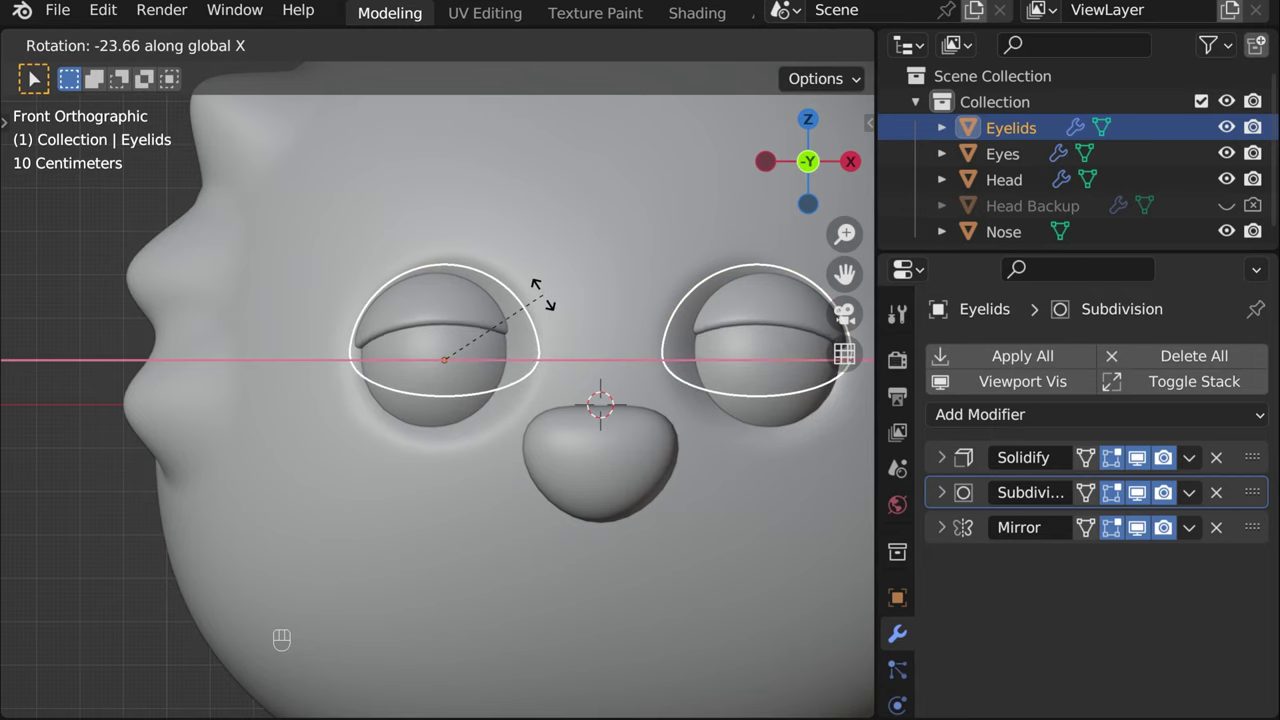
click(701, 557)
drag(555, 296, 477, 319)
drag(450, 298, 485, 290)
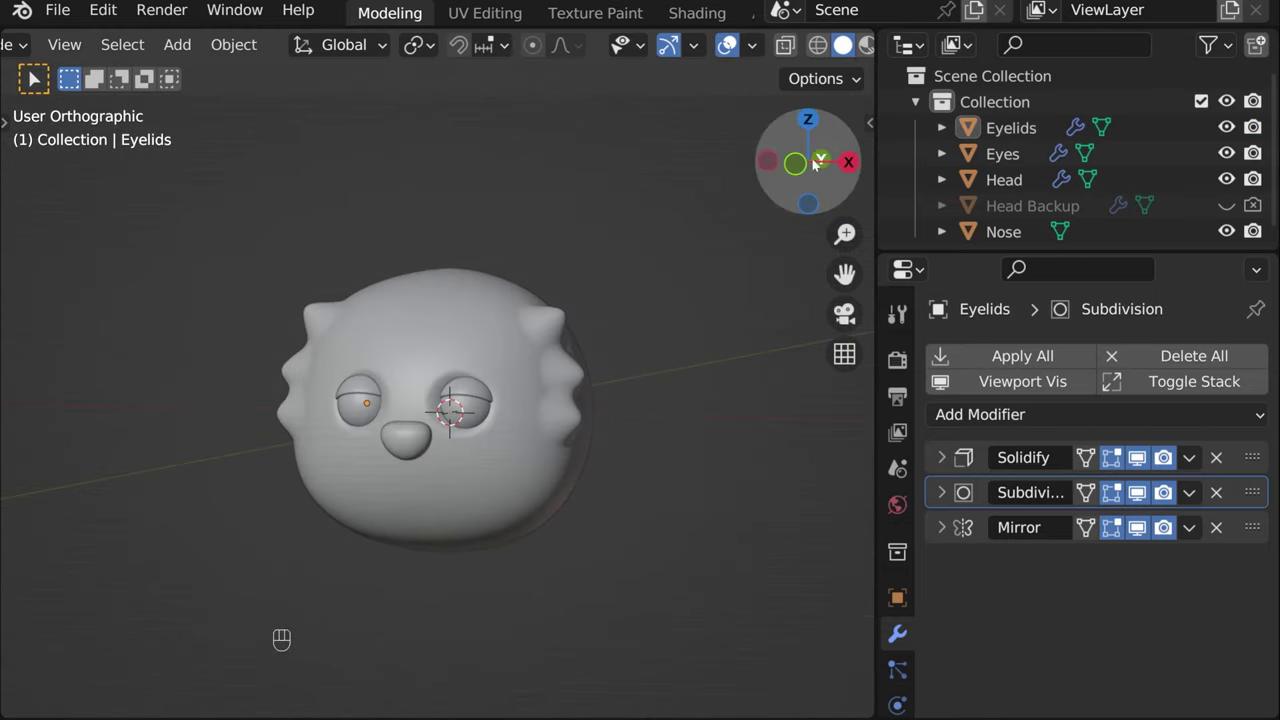
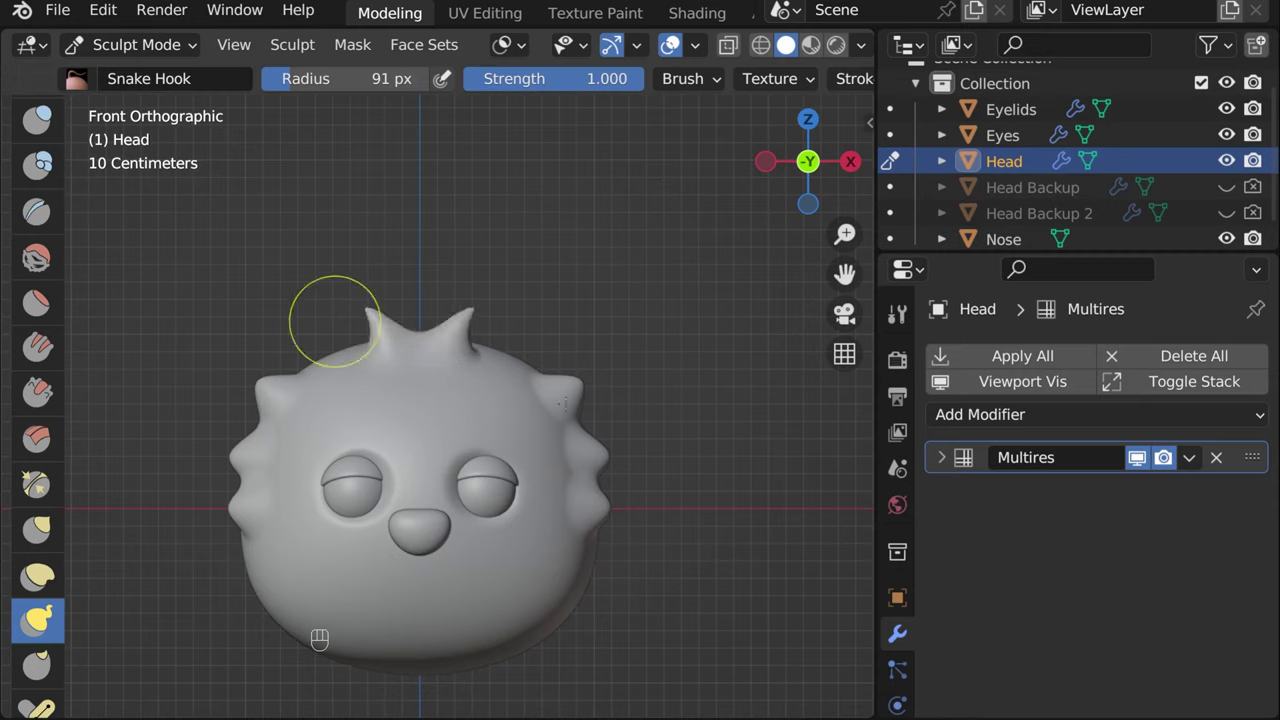
Pull extra small spikes out of the forehead and cheeks with Snake Hook, undoing stray strokes
key(ctrl+z)
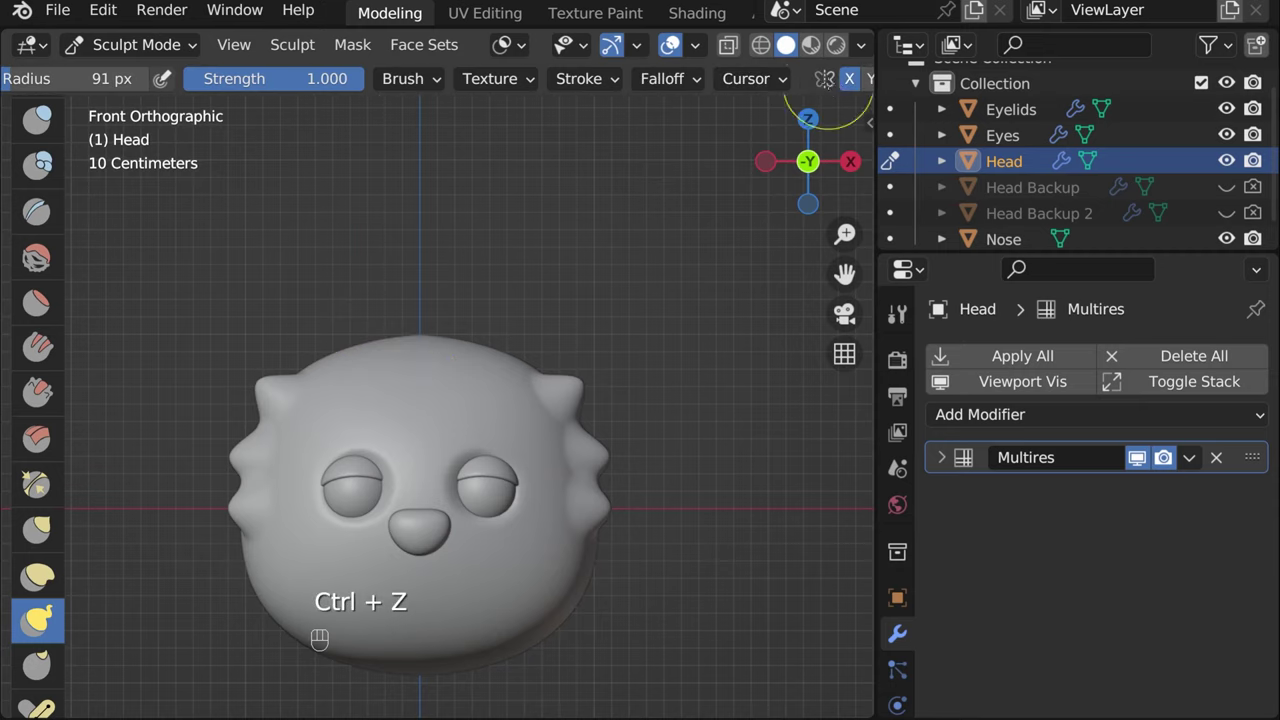
click(847, 82)
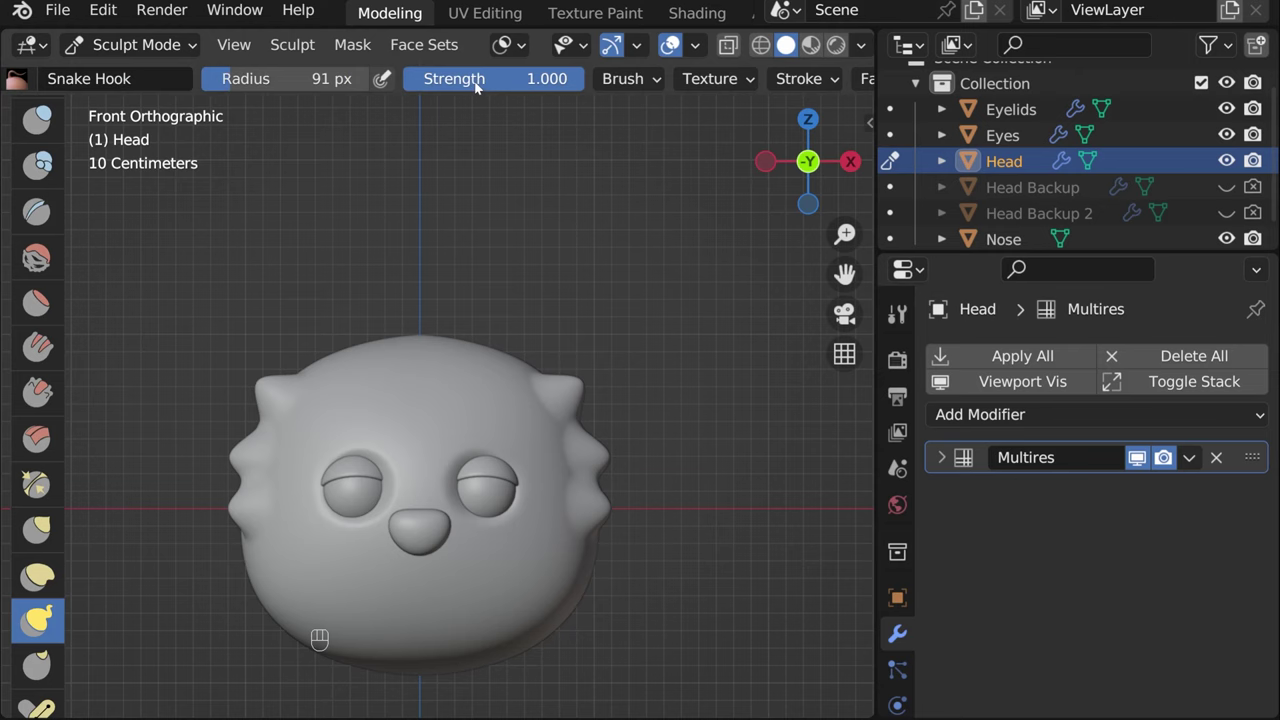
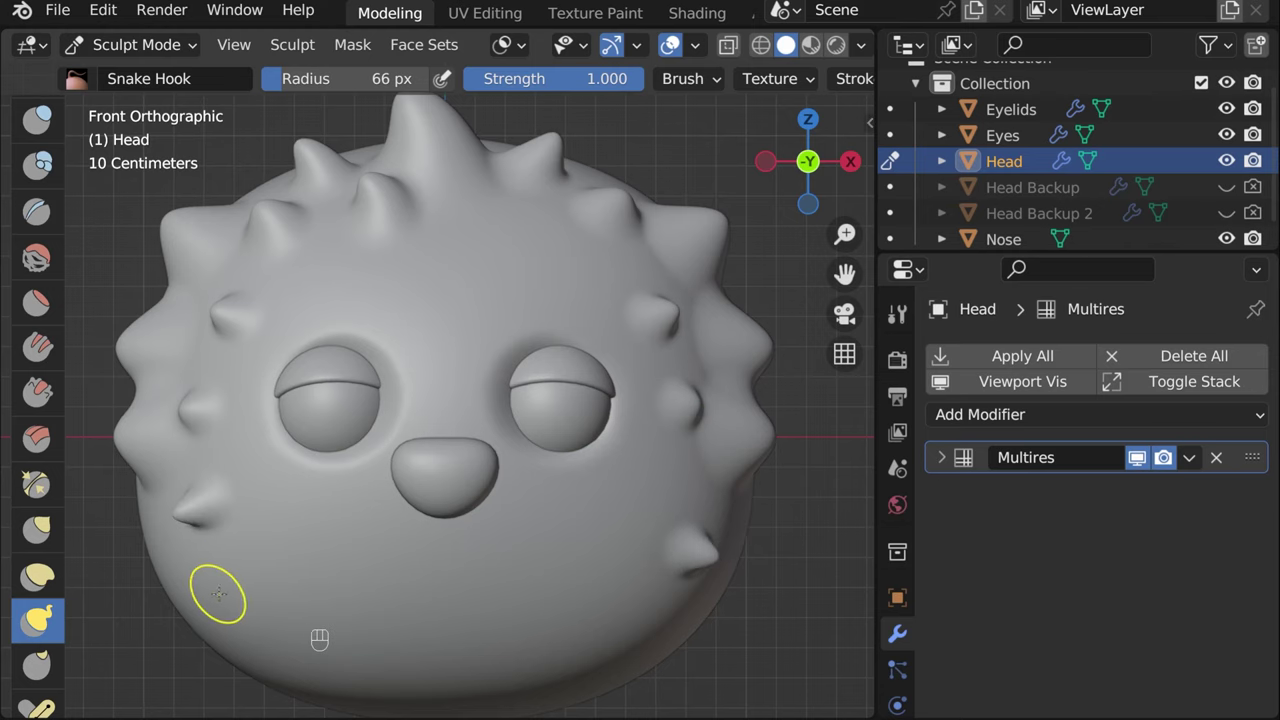
key(ctrl+z)
key(ctrl+z)
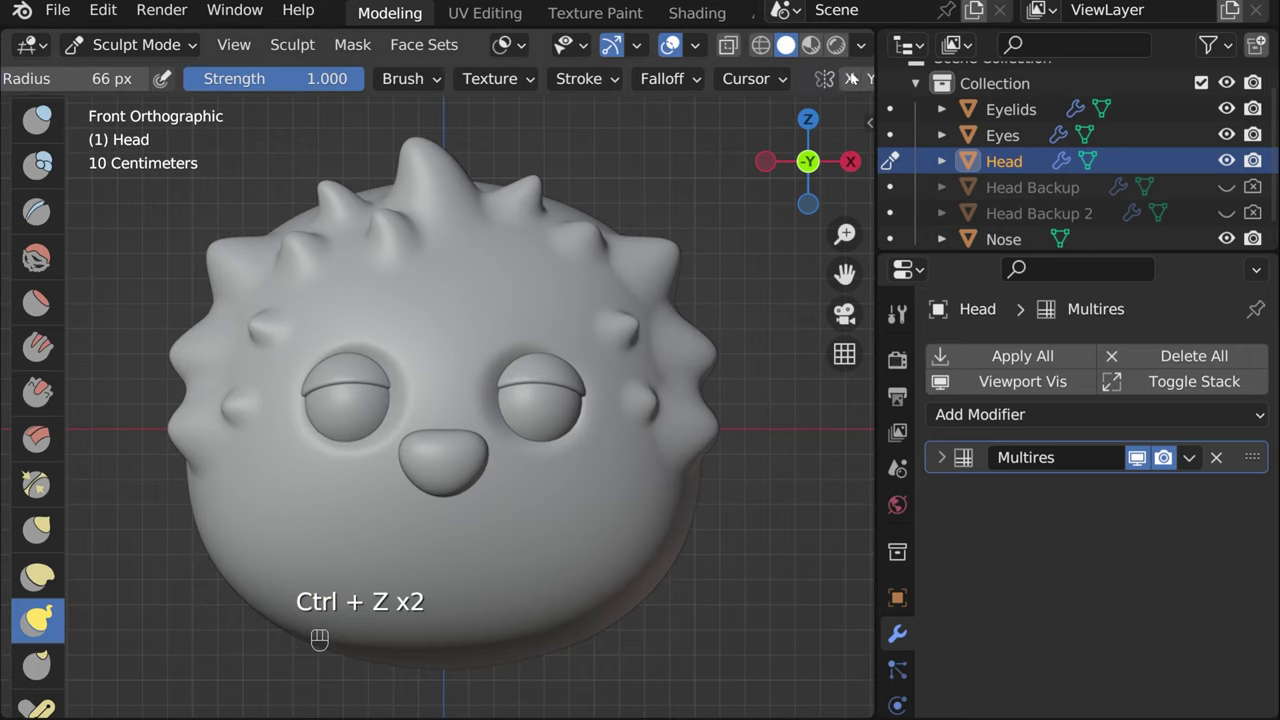
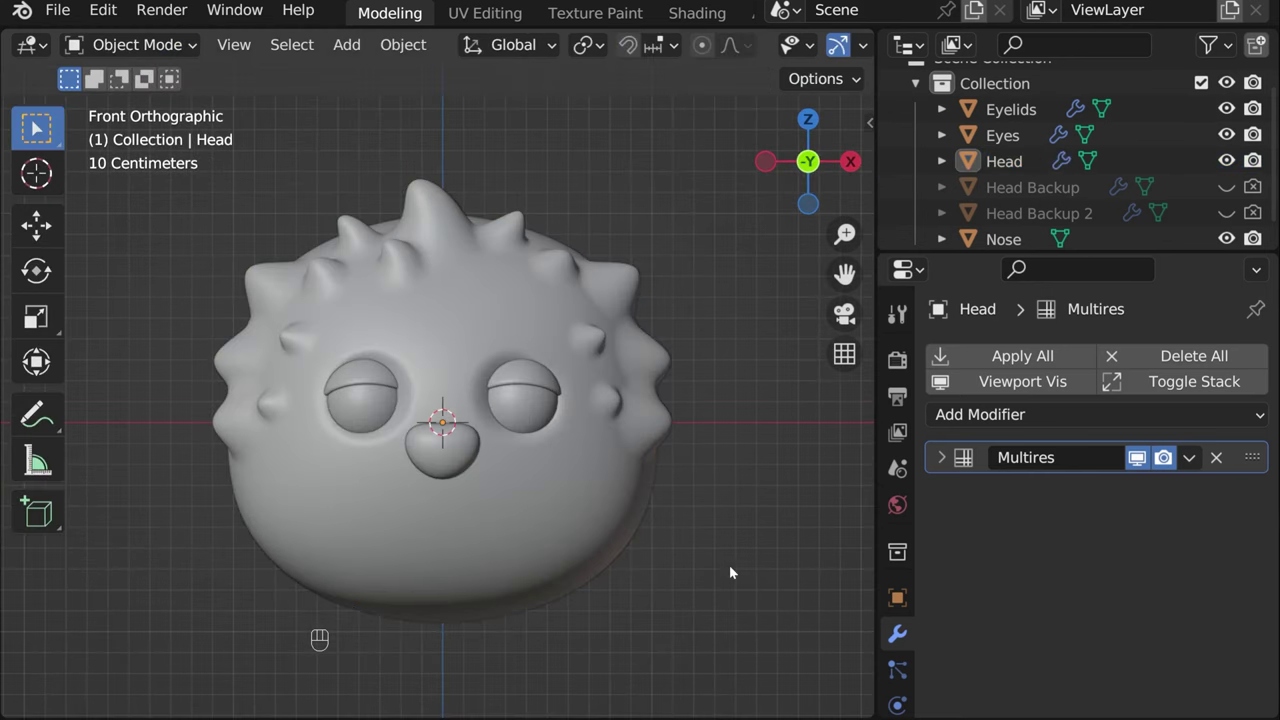
Hide the Head Backup 3 copy and select the original Head for sculpting
drag(685, 552, 701, 437)
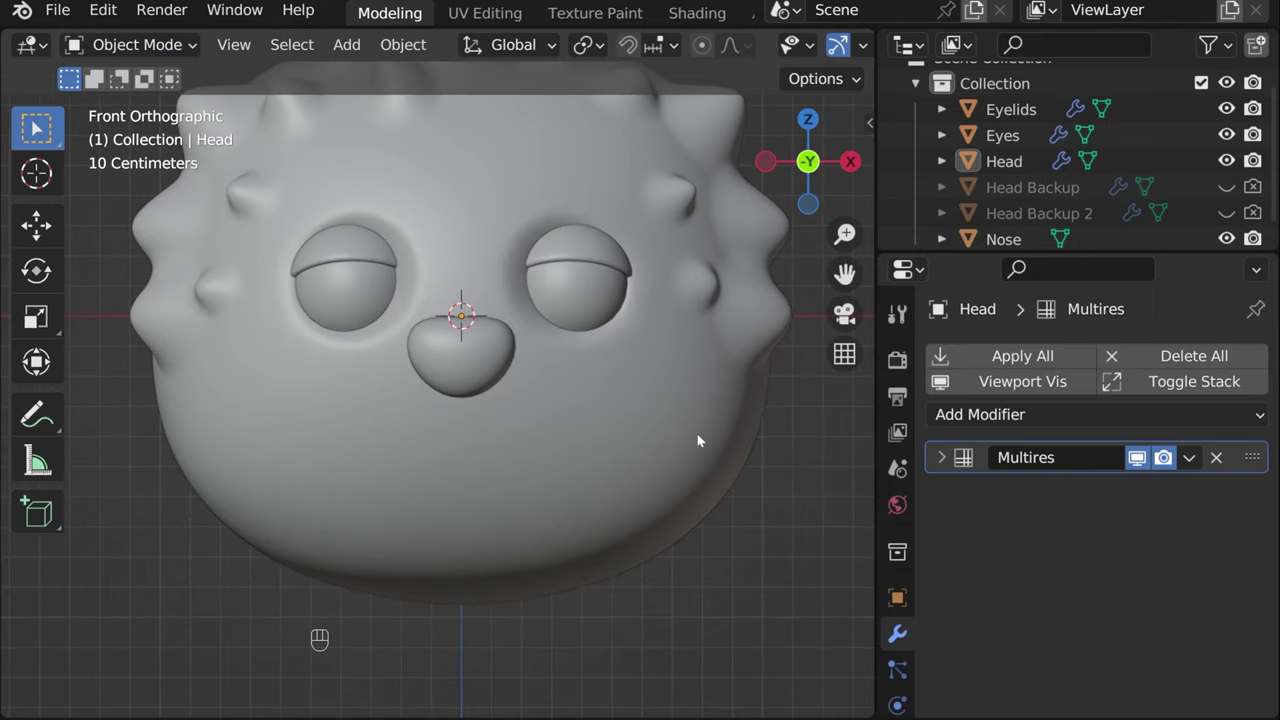
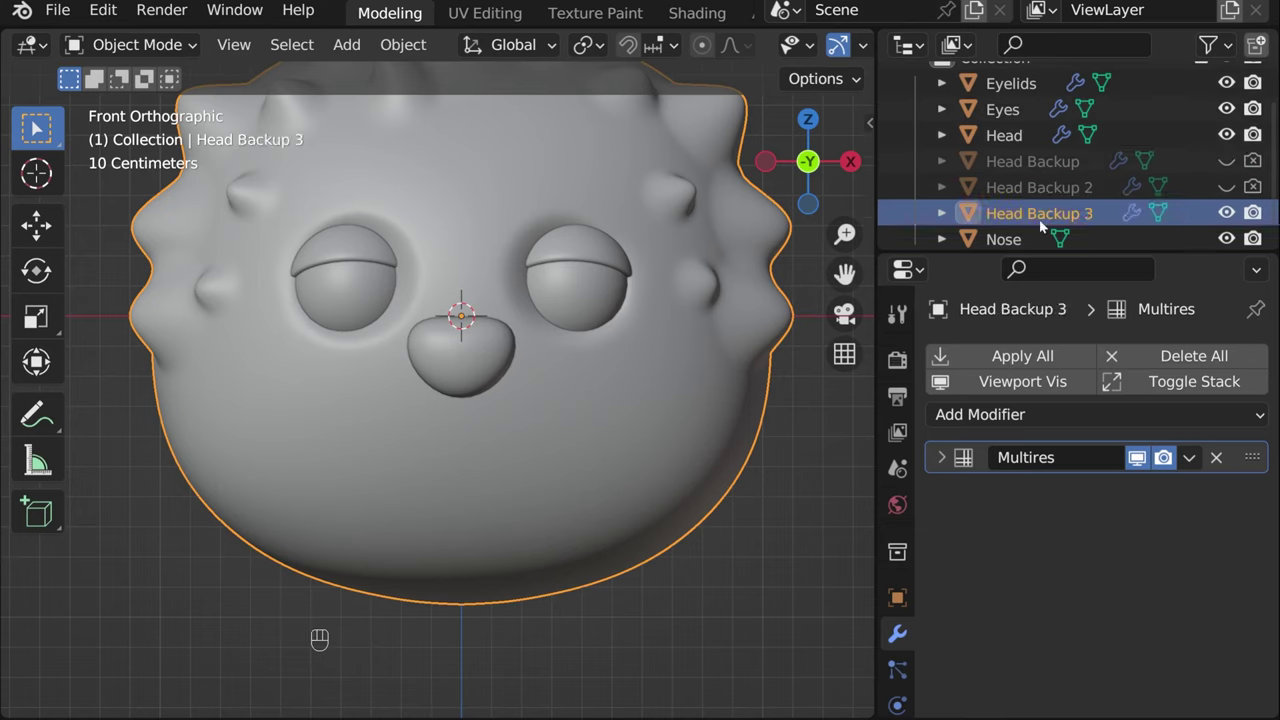
click(1235, 211)
click(1259, 212)
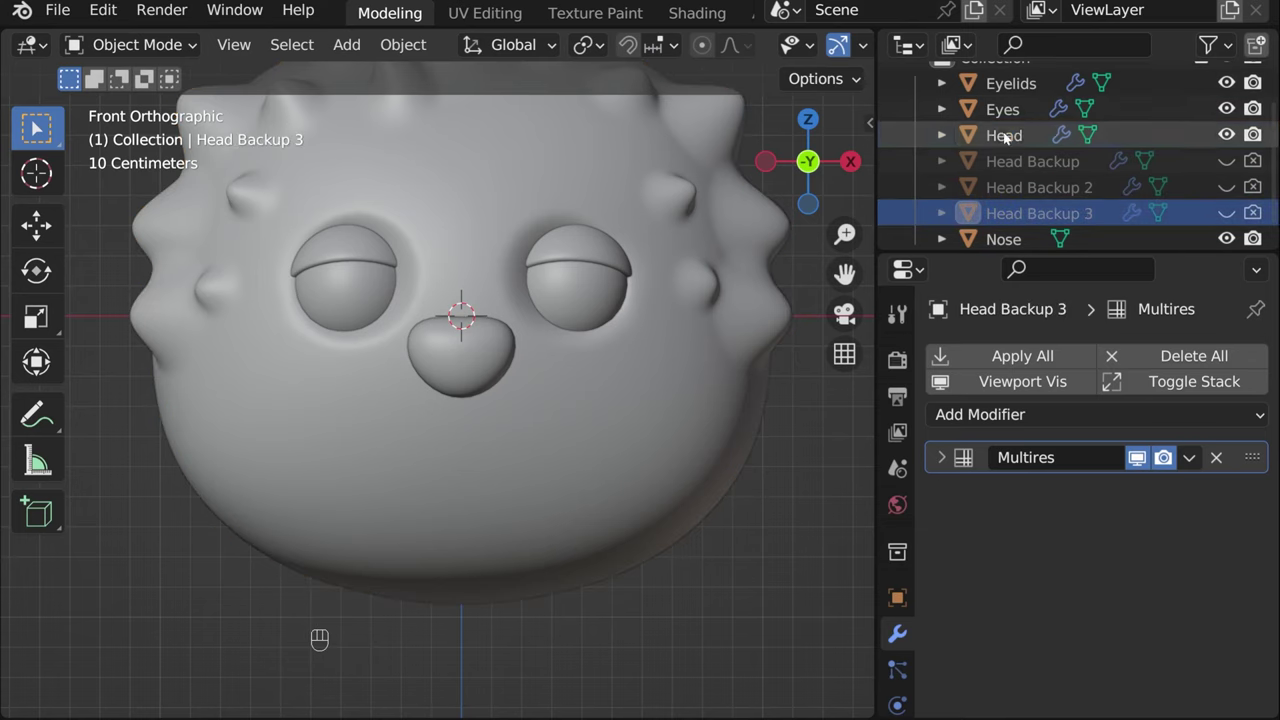
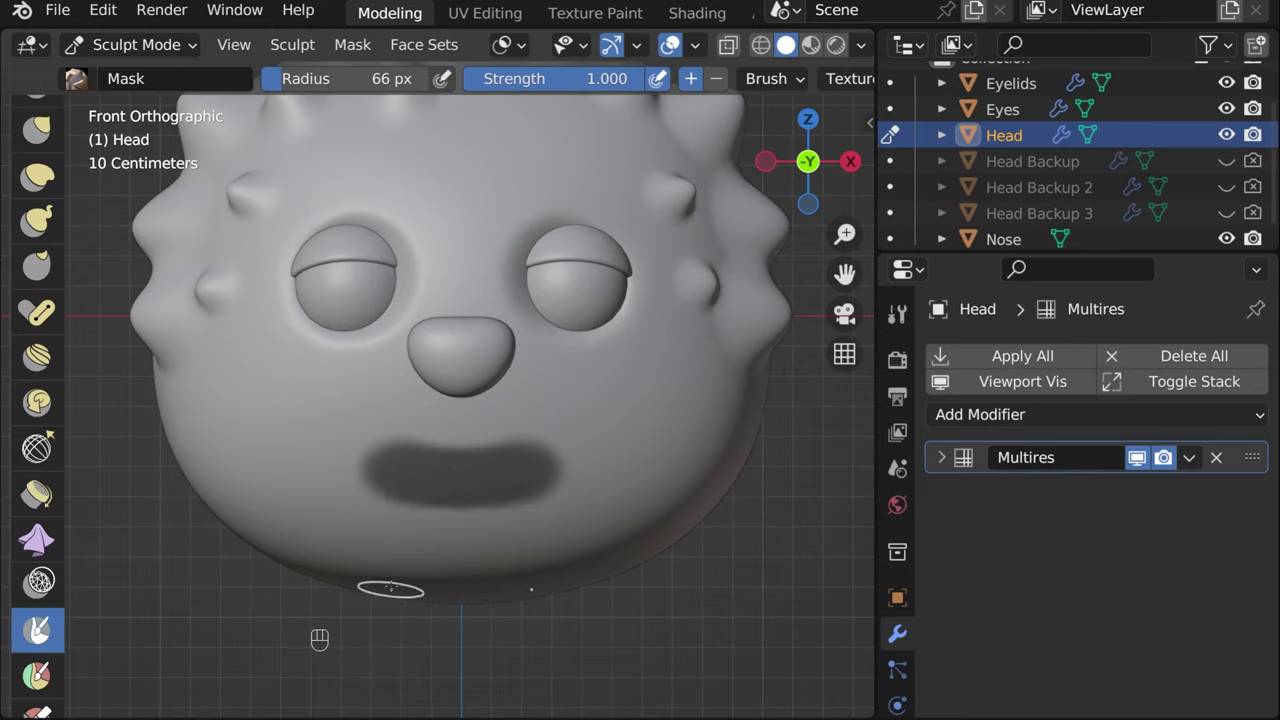
Invert the painted mask so only the mouth region stays sculptable
key(ctrl+i)
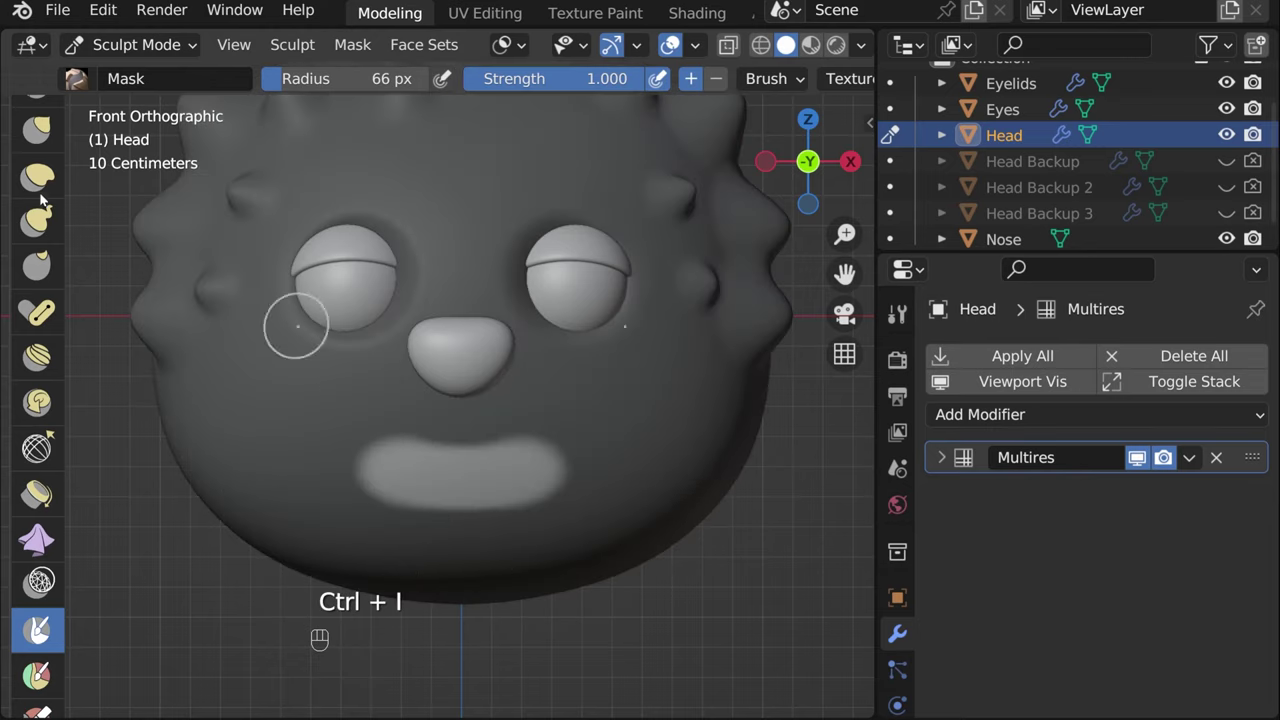
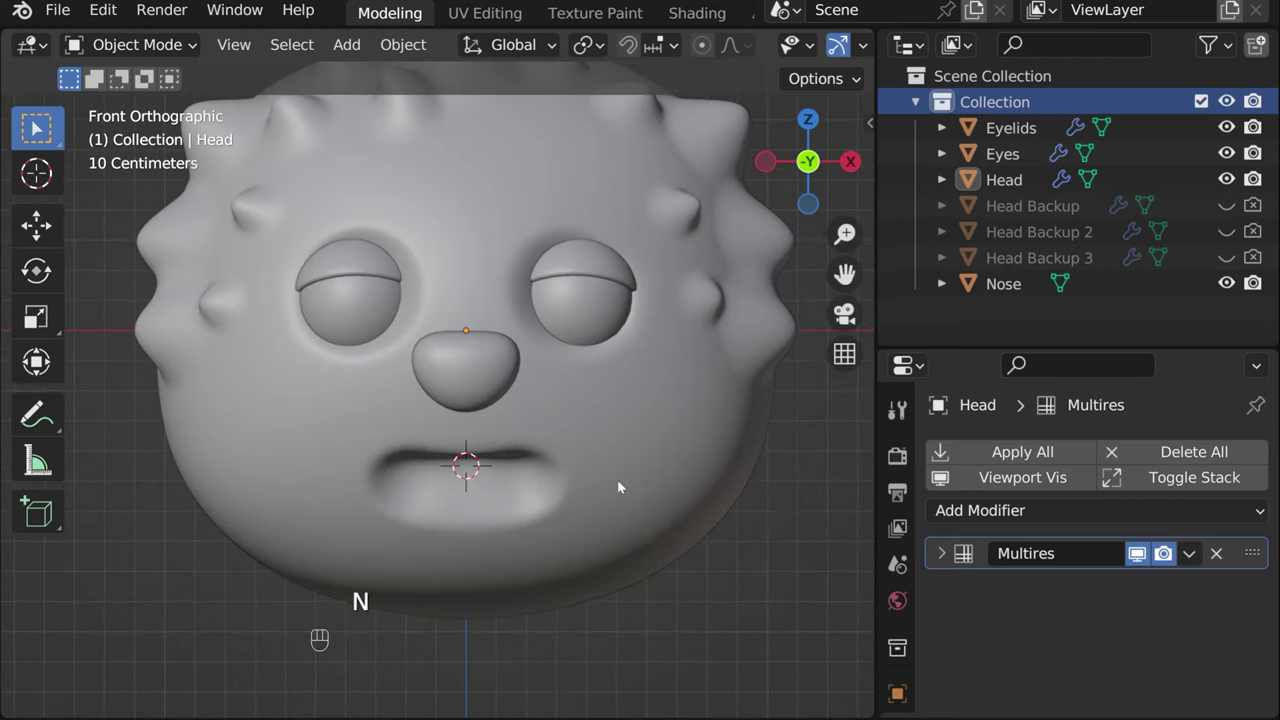
Add a small cube at the mouth centre and shrink it to tooth size
click(154, 44)
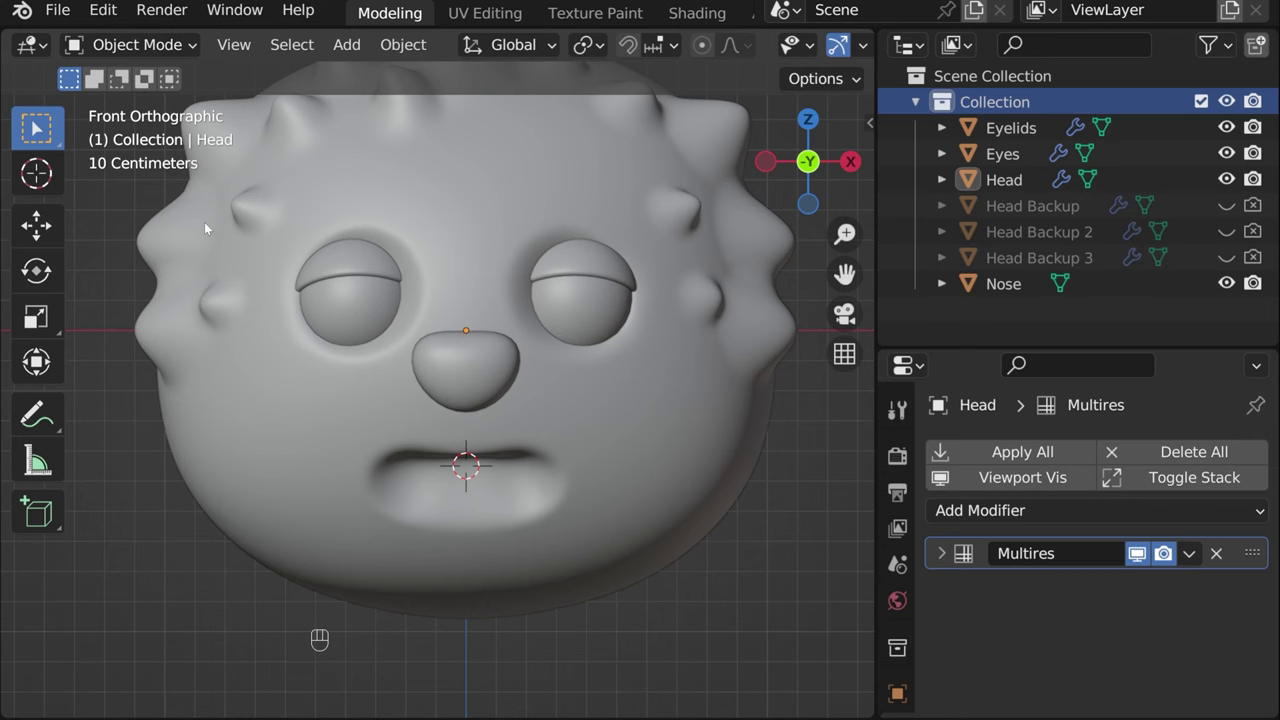
drag(357, 53, 653, 153)
key(Tab)
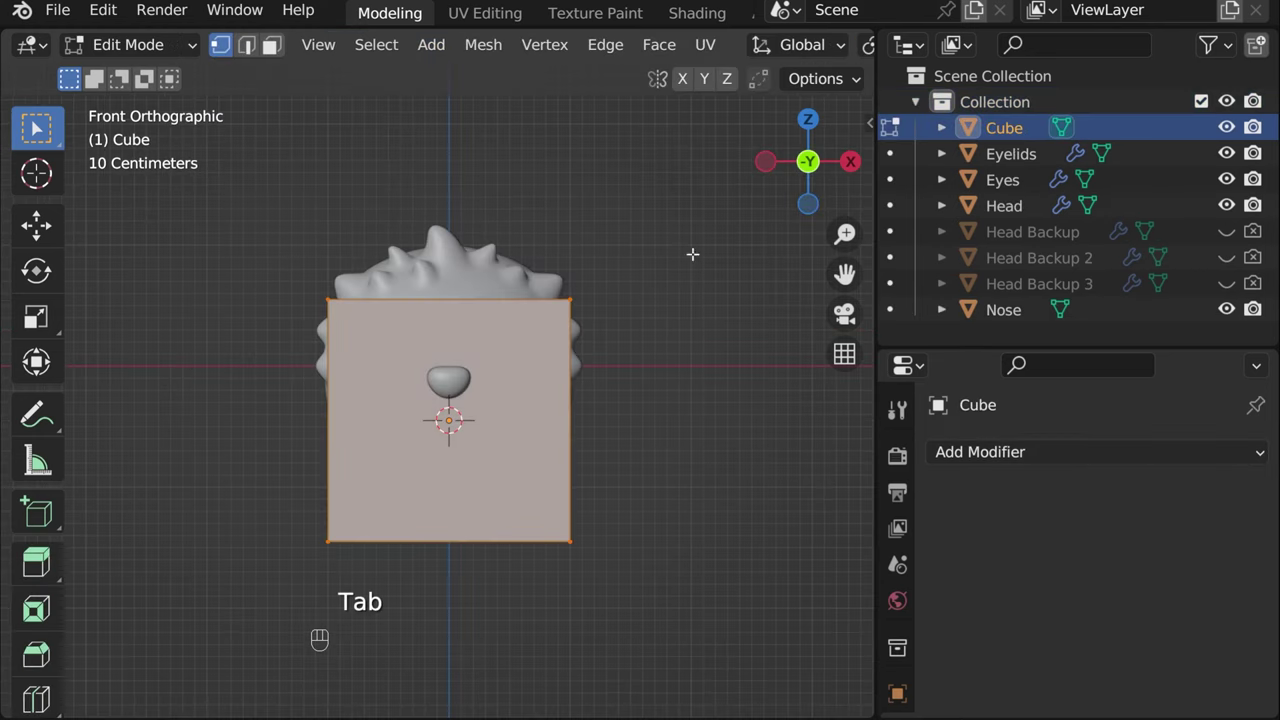
key(a)
key(s)
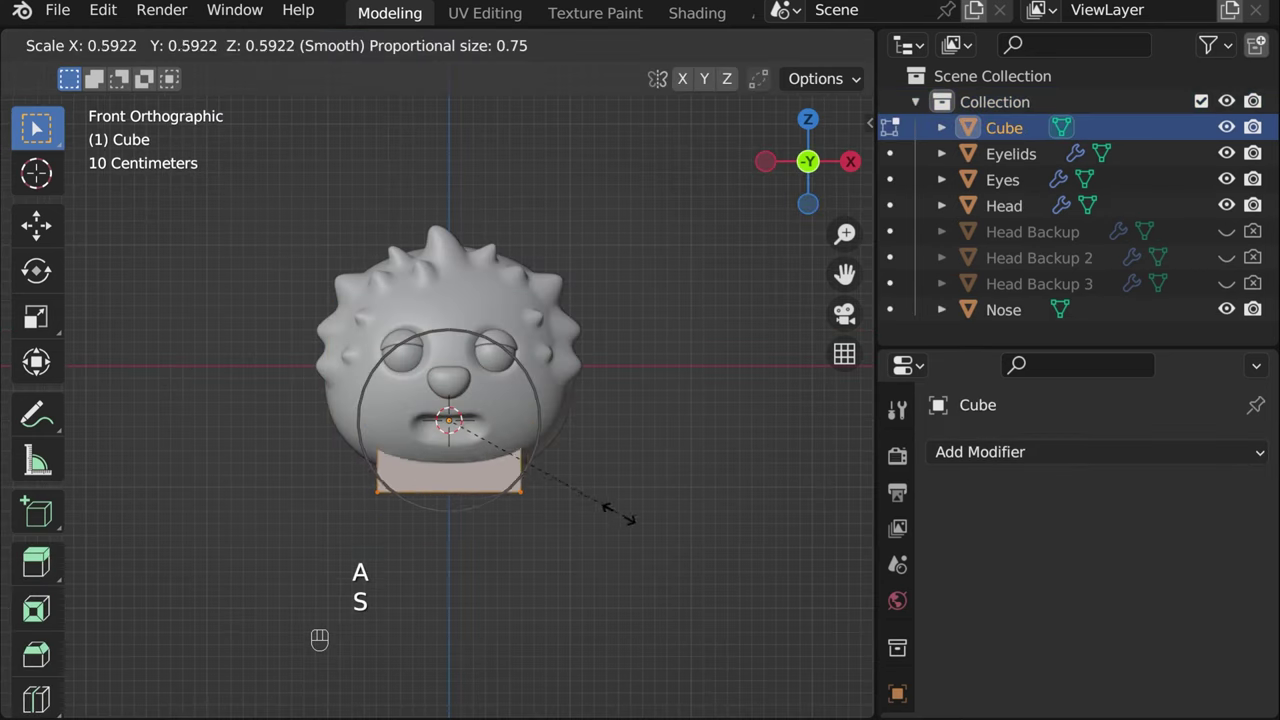
key(alt+z)
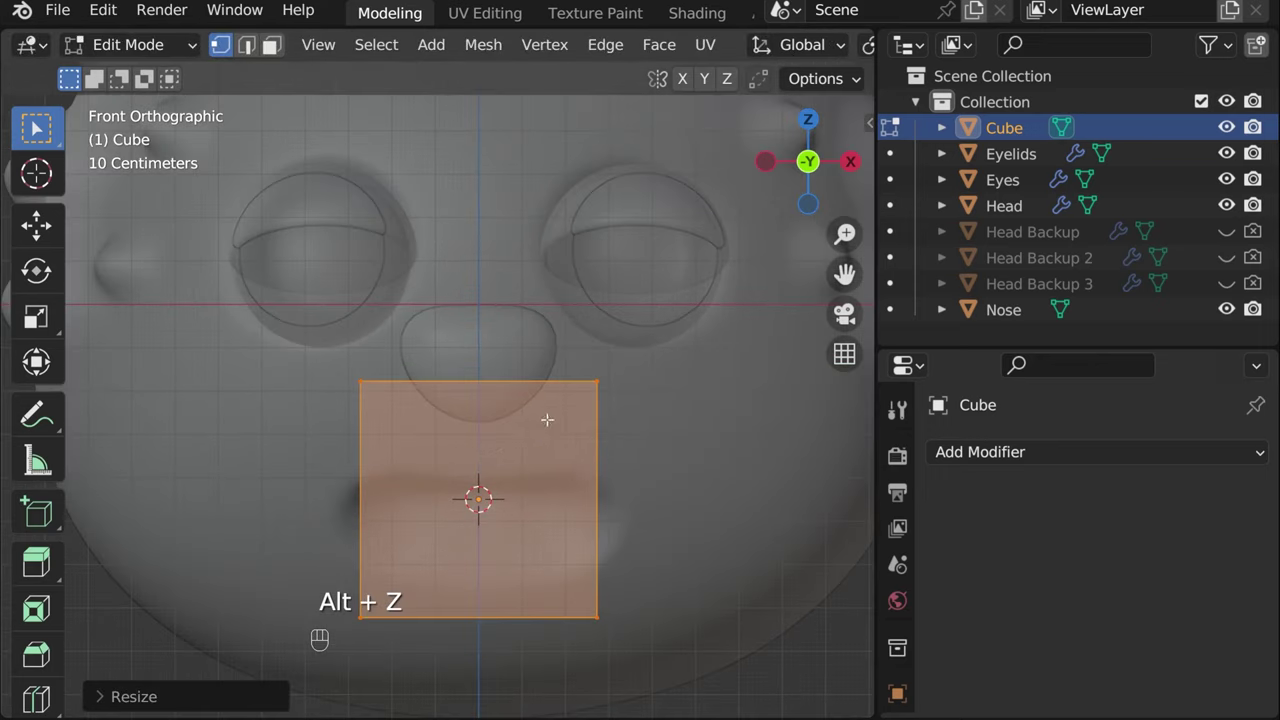
key(s)
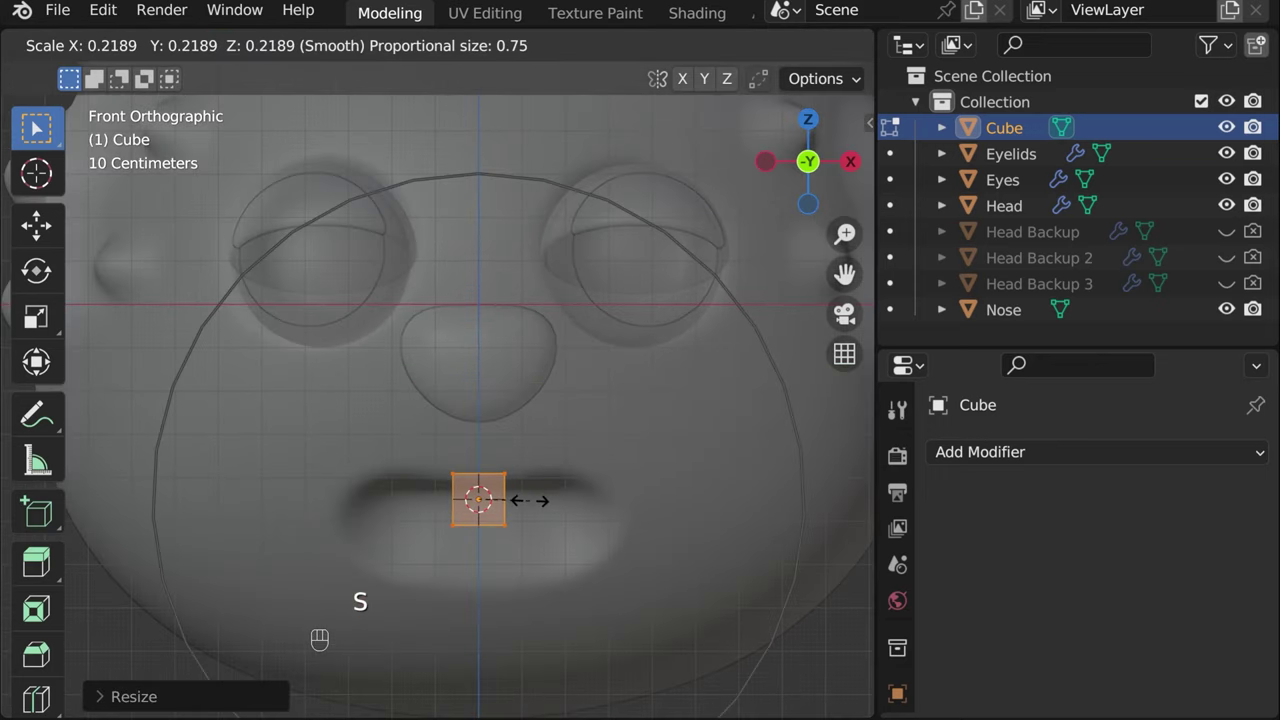
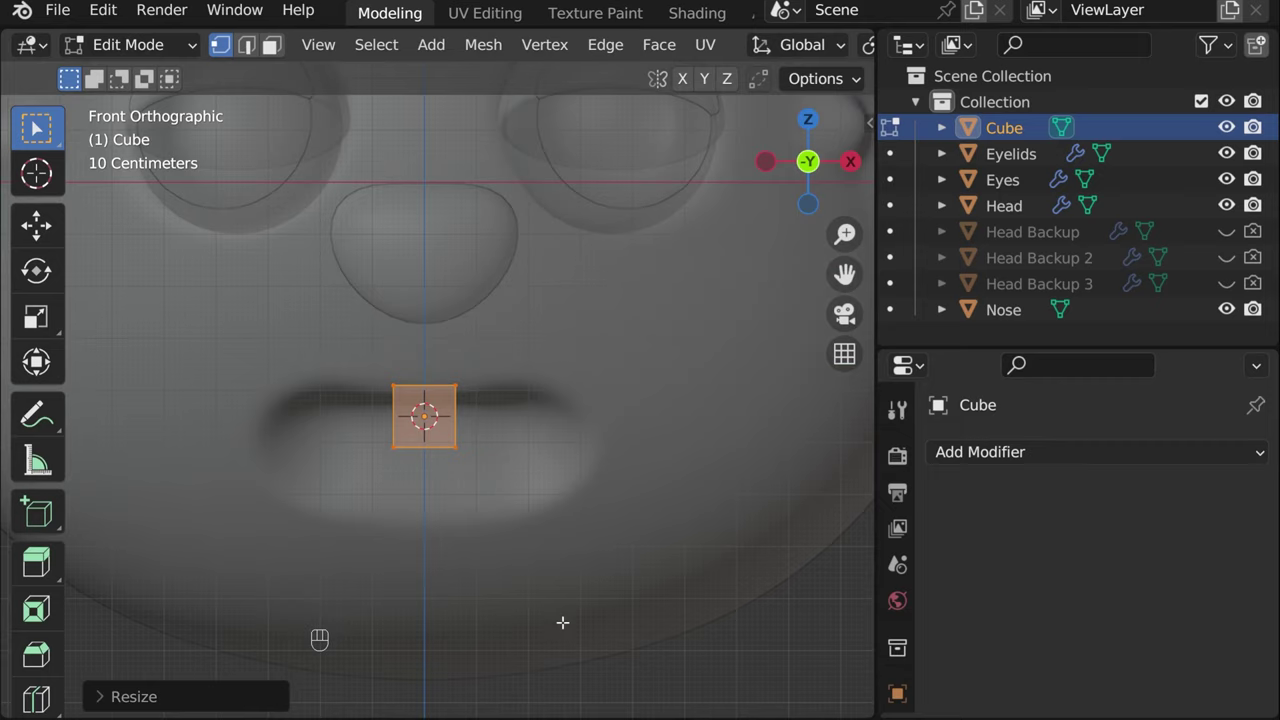
Stretch the cube vertically and taper its bottom vertices narrower into a tooth
click(769, 46)
key(s)
key(z)
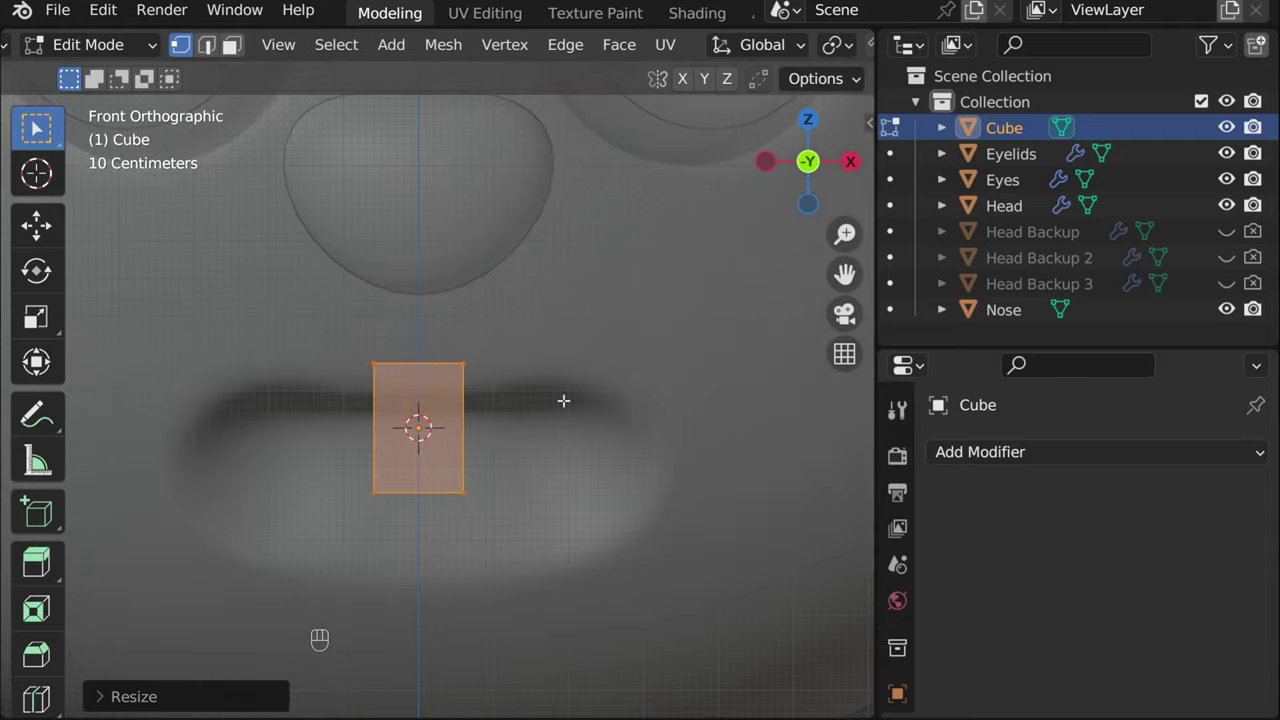
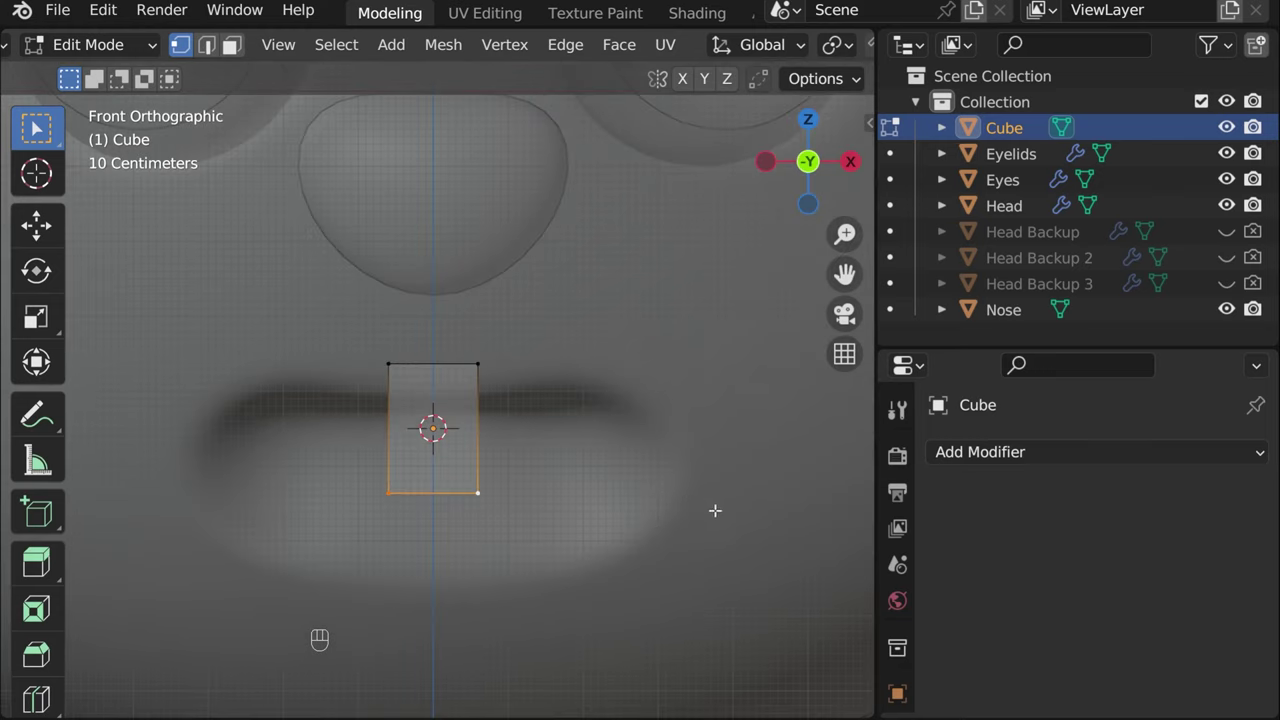
key(s)
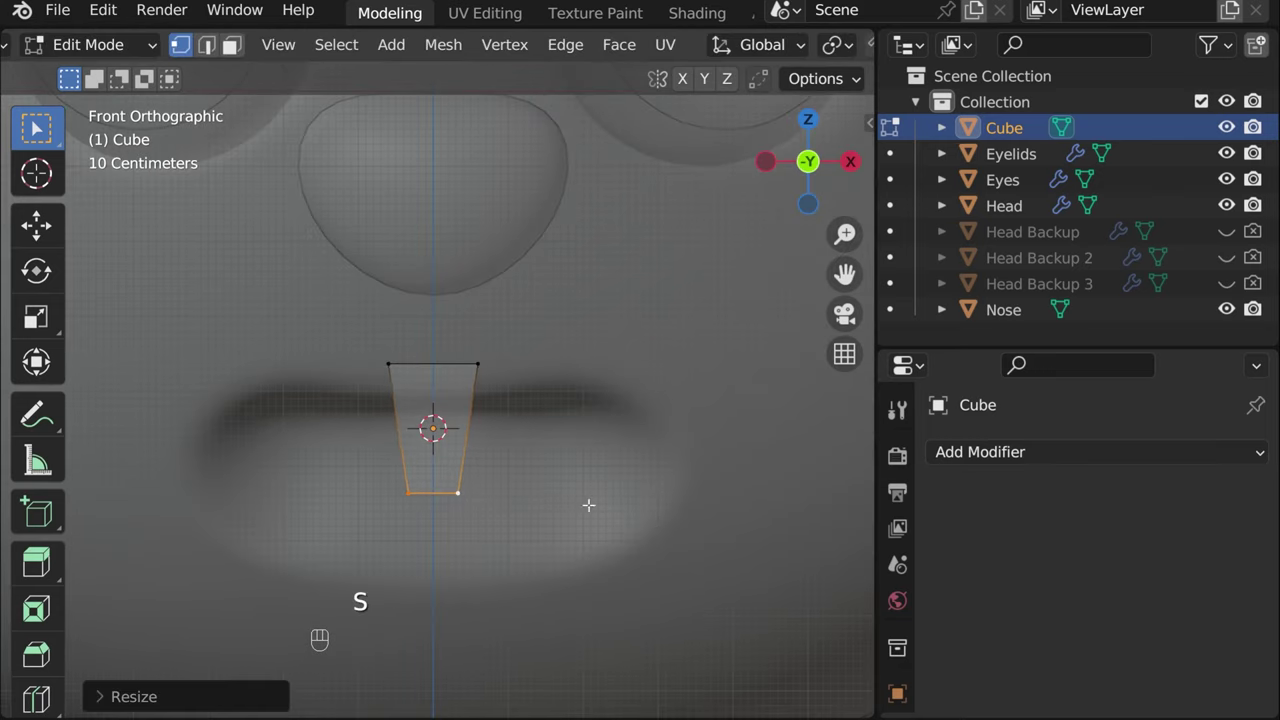
key(Tab)
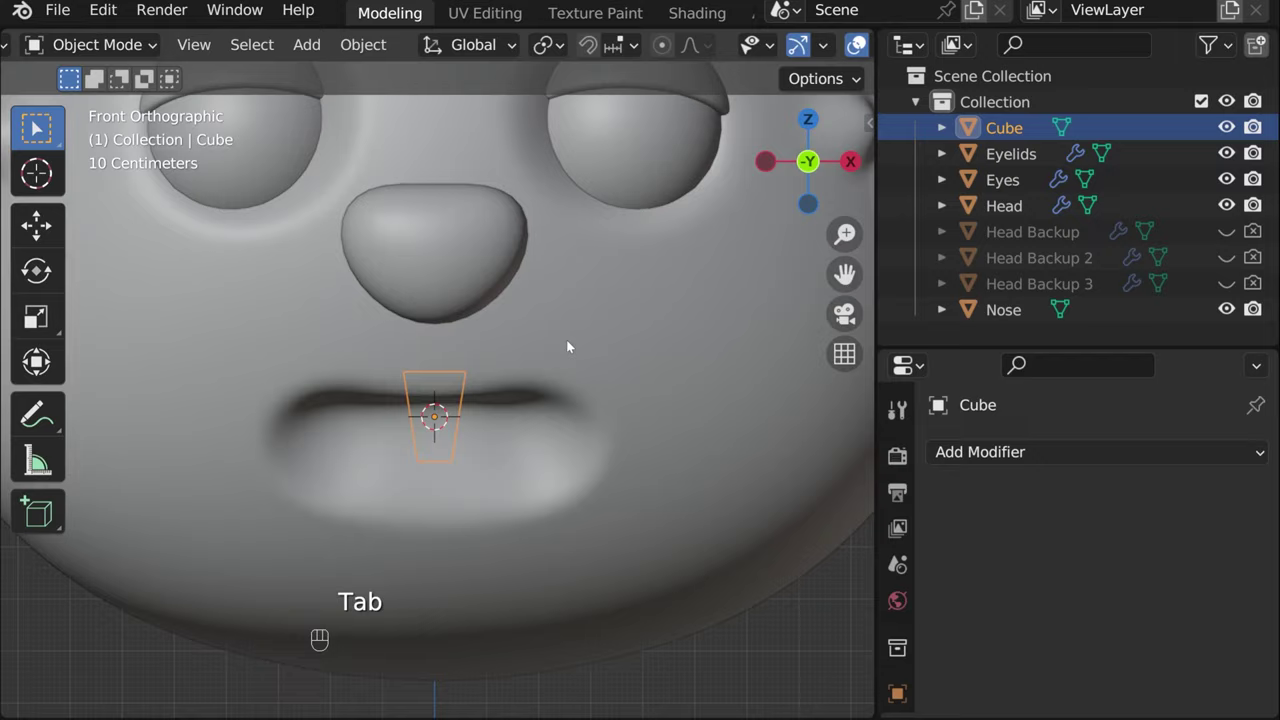
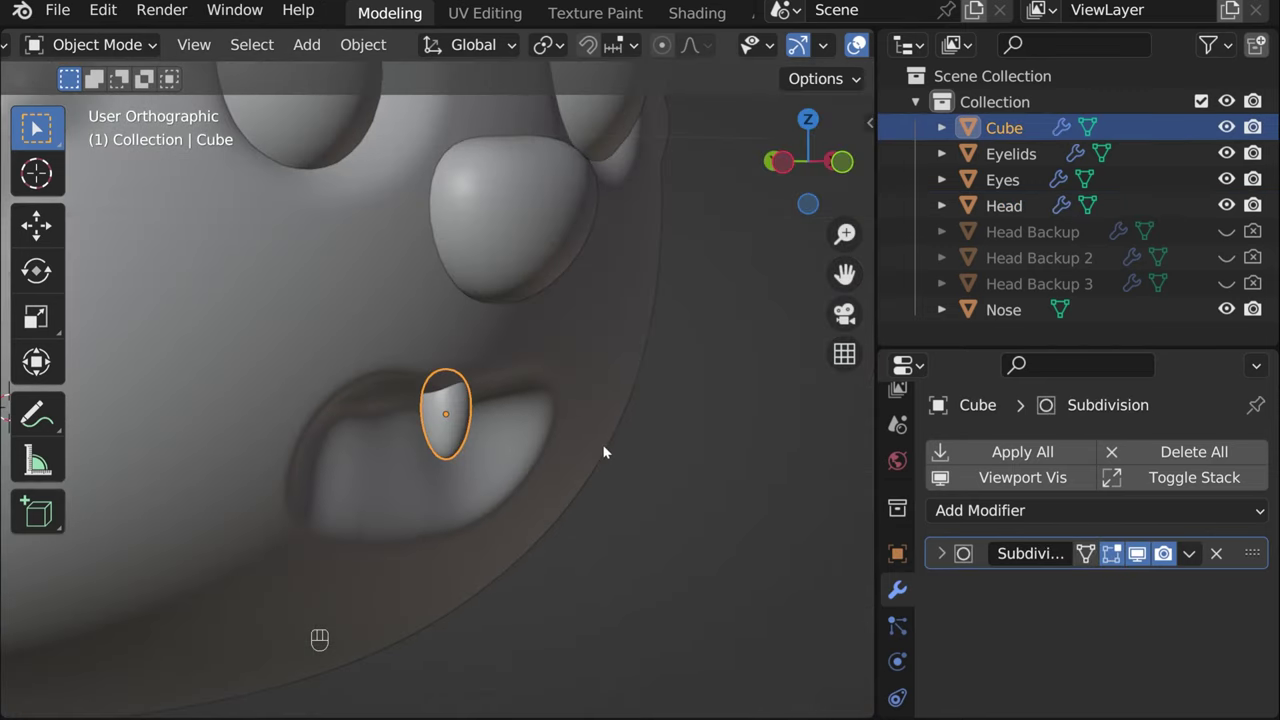
Subdivide the tooth into a rounded fang and slide it left of the mouth centre in front view
key(g)
key(y)
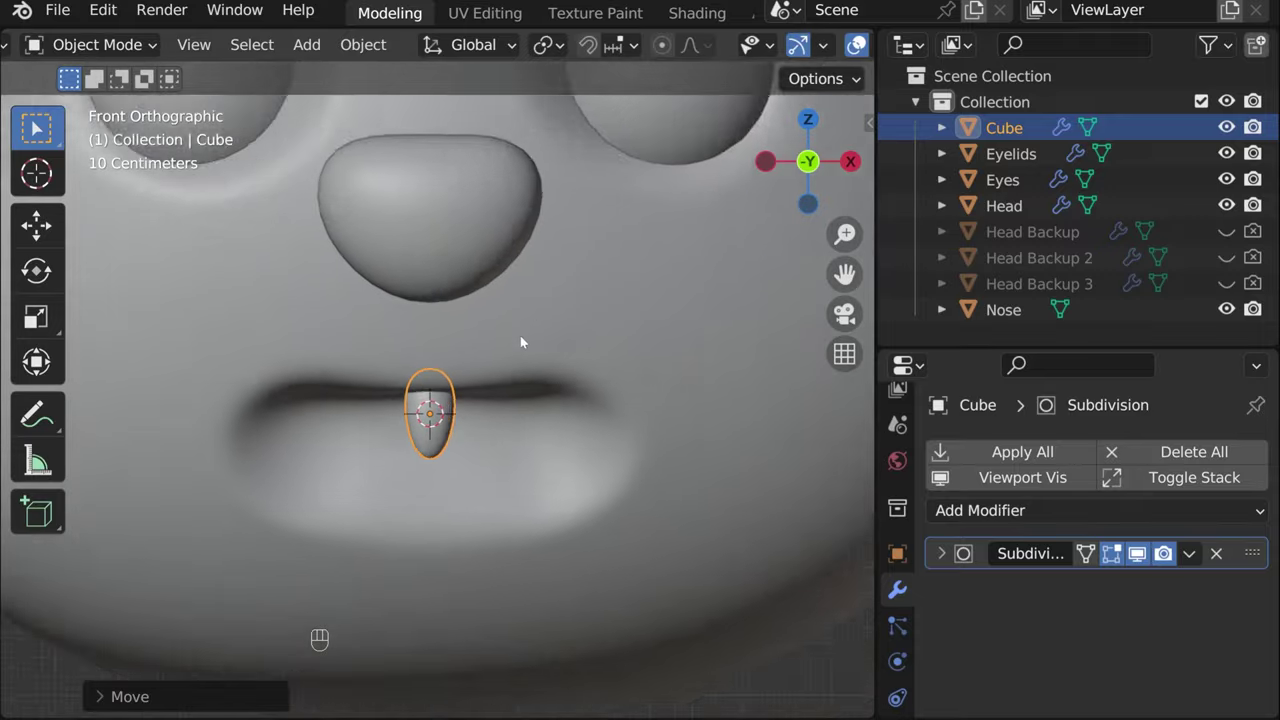
key(g)
key(x)
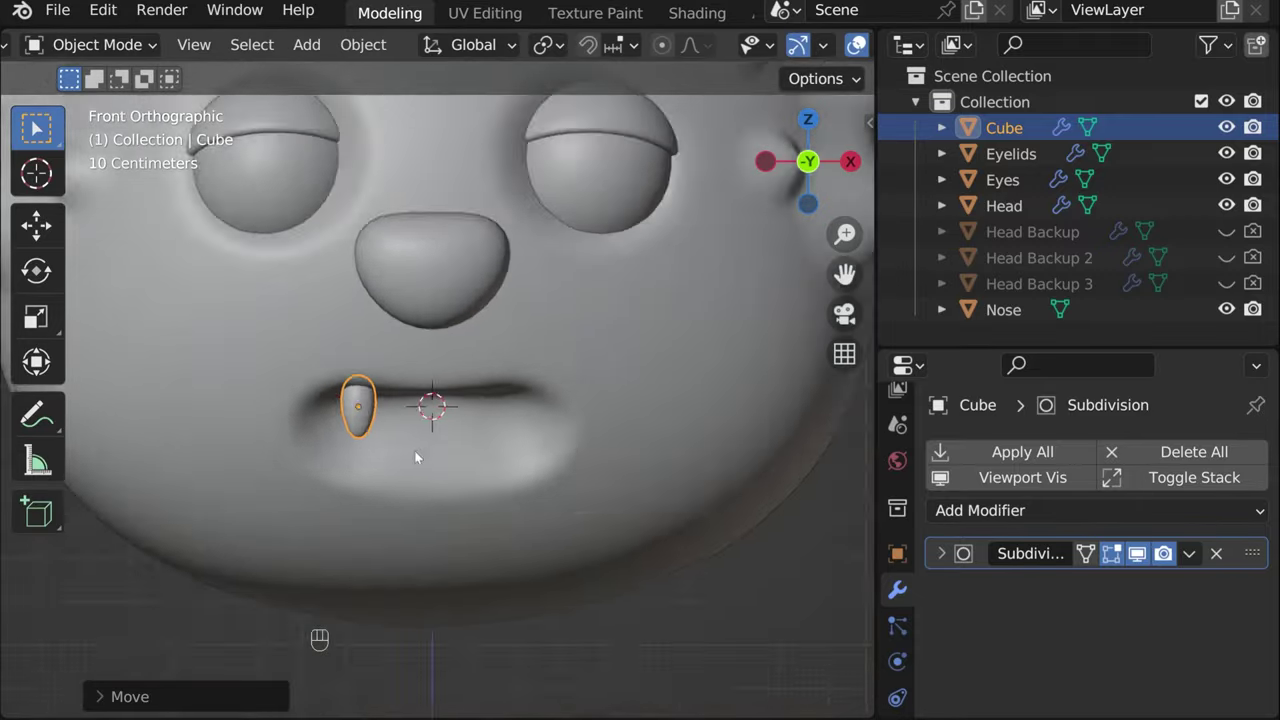
drag(478, 457, 607, 442)
Add a Mirror modifier to the tooth under its Subdivision
key(g)
key(y)
drag(853, 168, 540, 317)
drag(944, 517, 749, 196)
Set the Head as the tooth's Mirror Object so the fang mirrors across the mouth
click(948, 597)
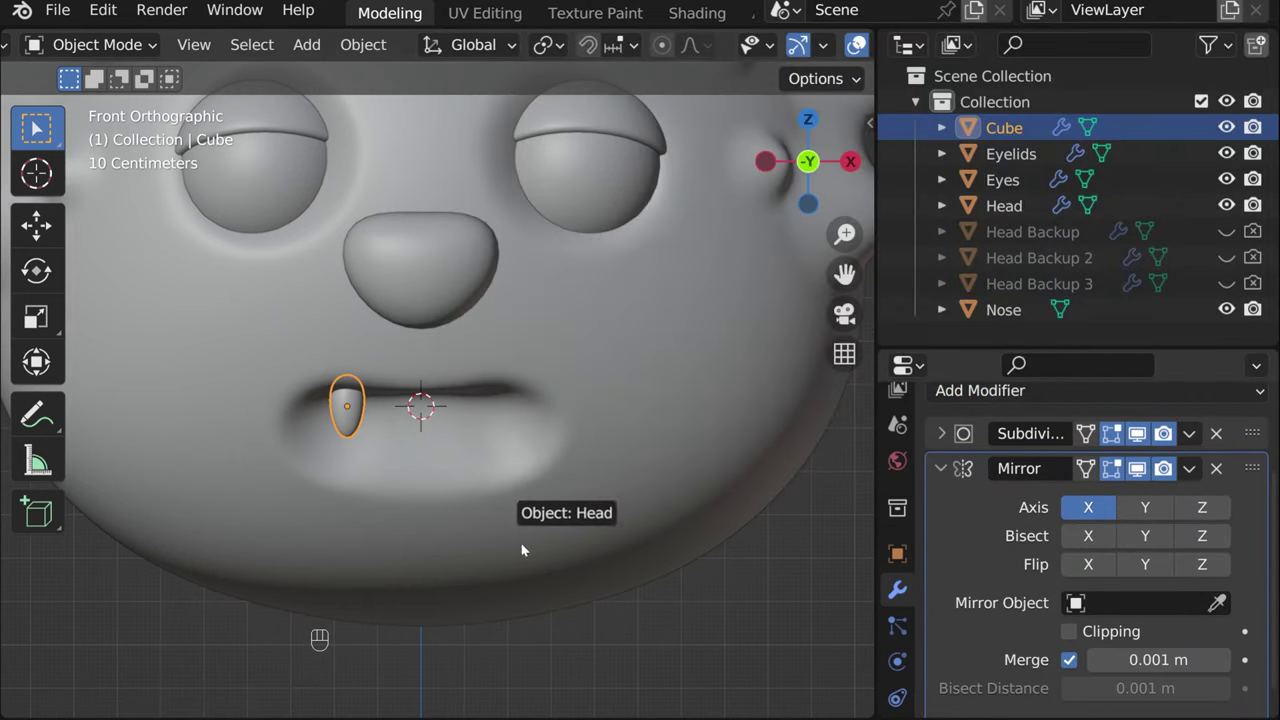
click(738, 629)
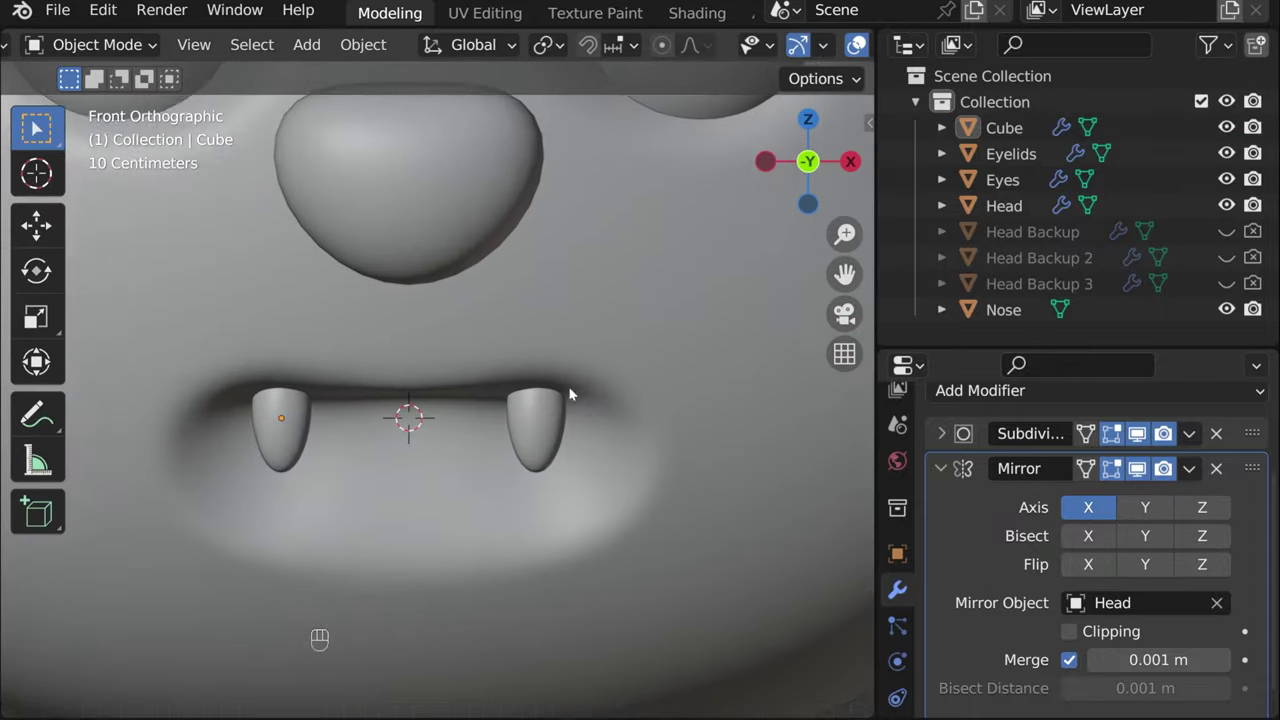
drag(574, 395, 488, 434)
click(321, 477)
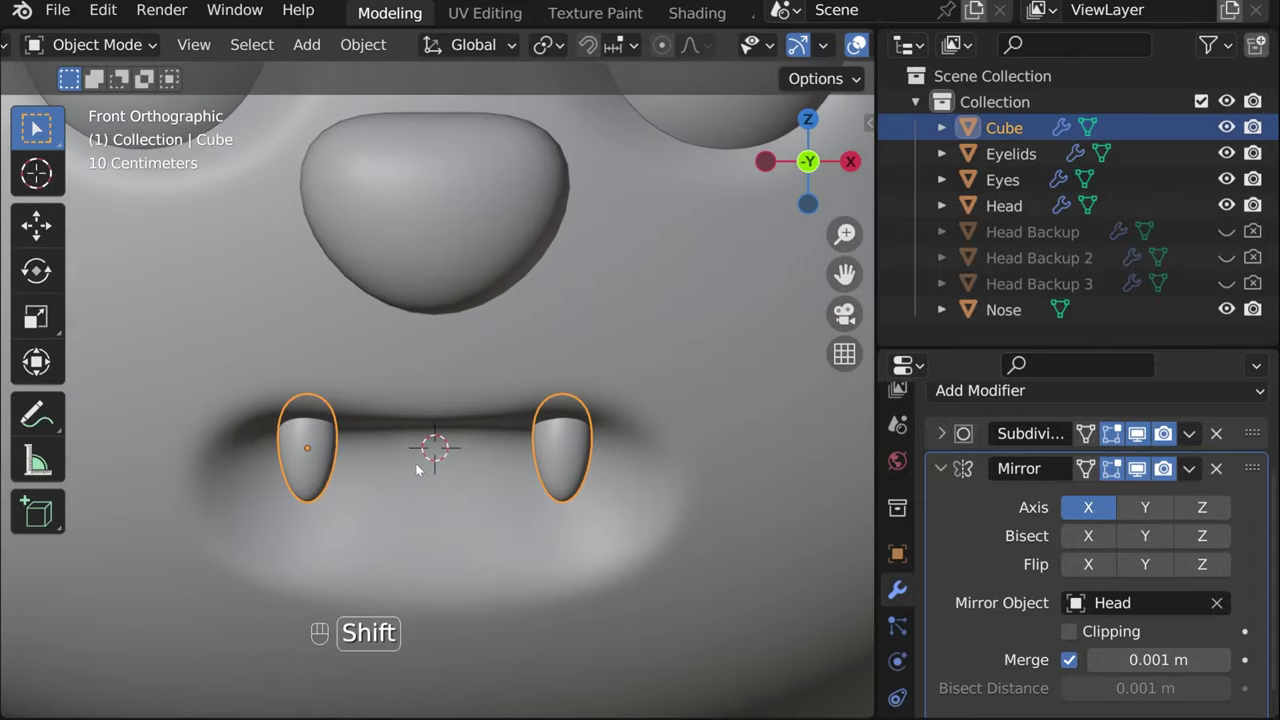
Duplicate the tooth sideways as Cube.001, scaled smaller and tilted outward, giving four fangs
key(shift+d)
key(x)
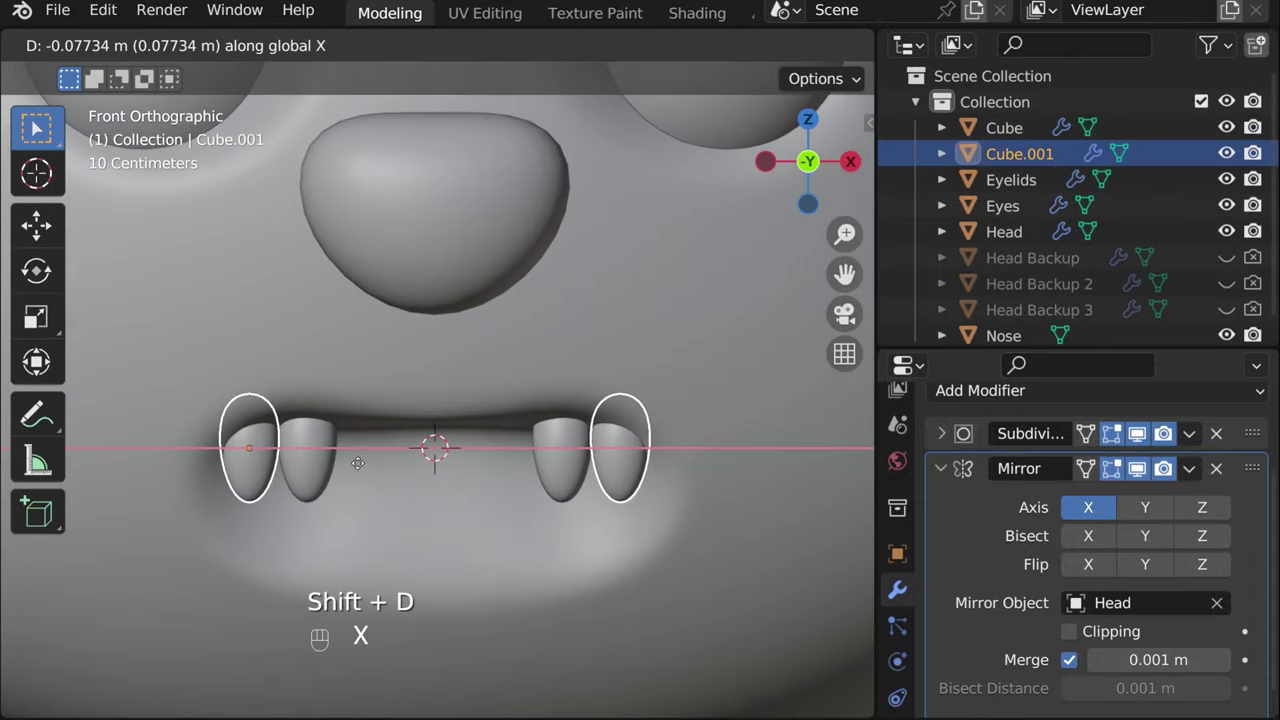
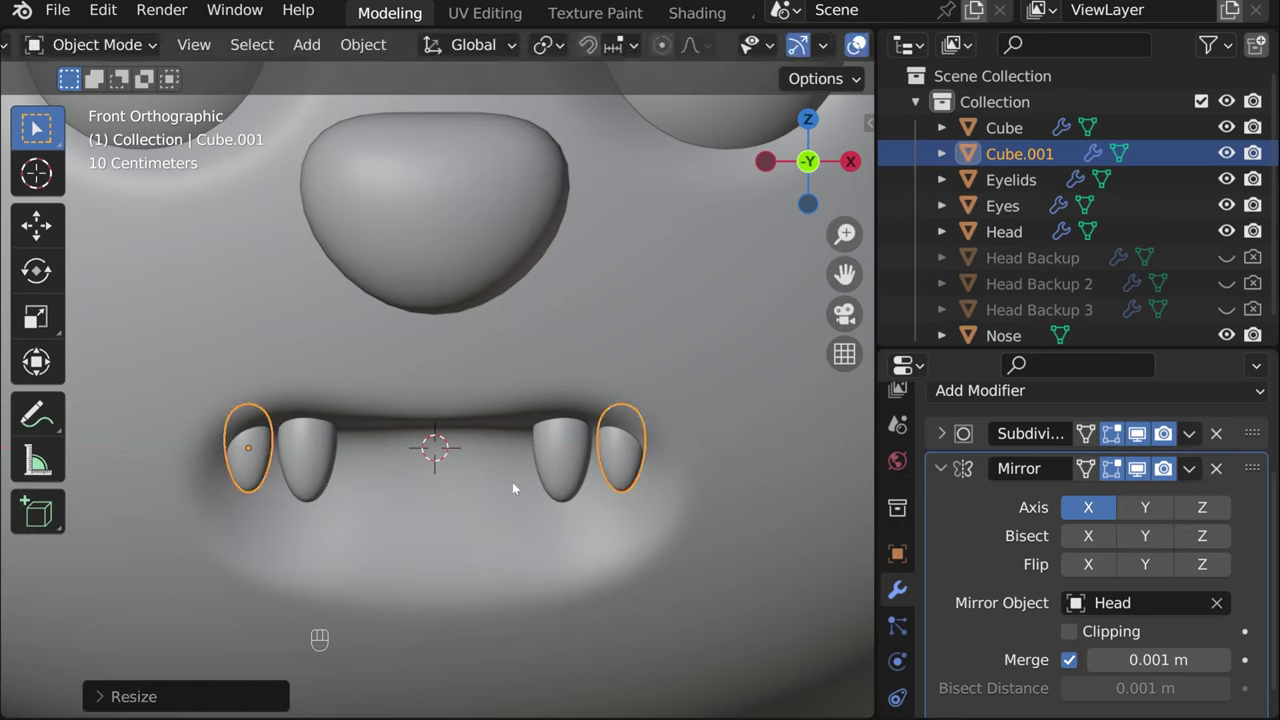
key(r)
key(y)
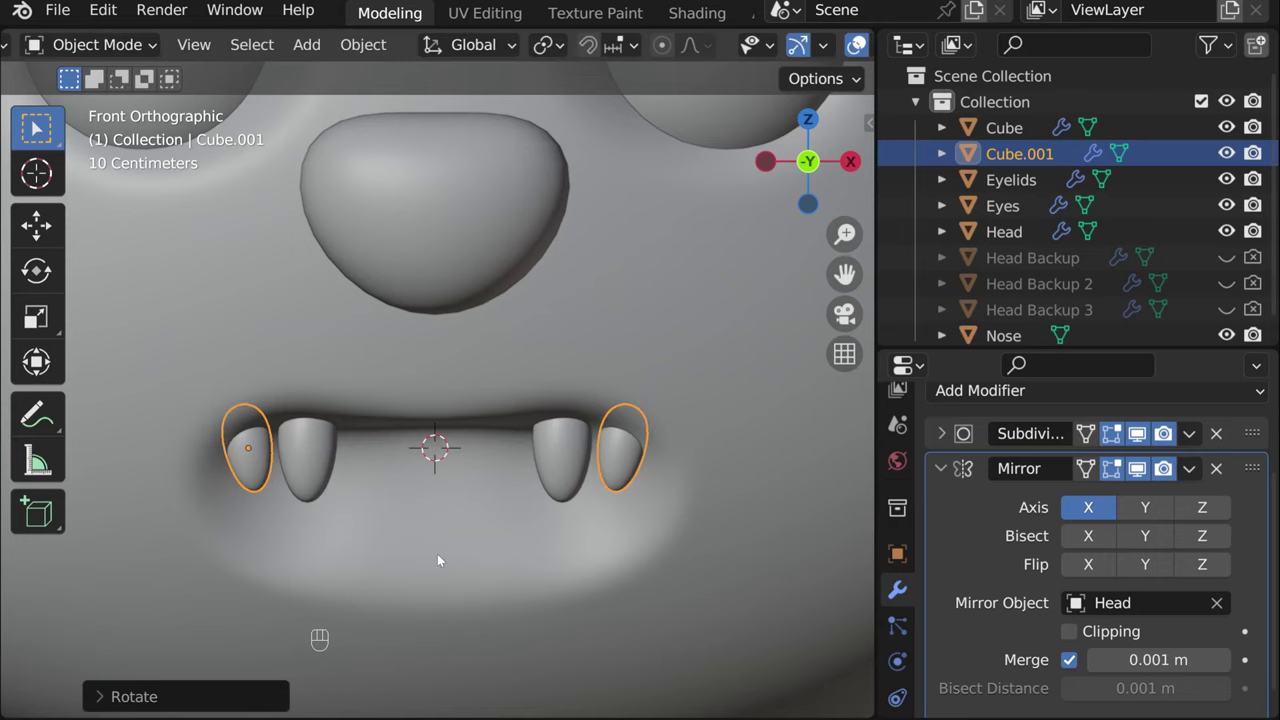
key(g)
key(y)
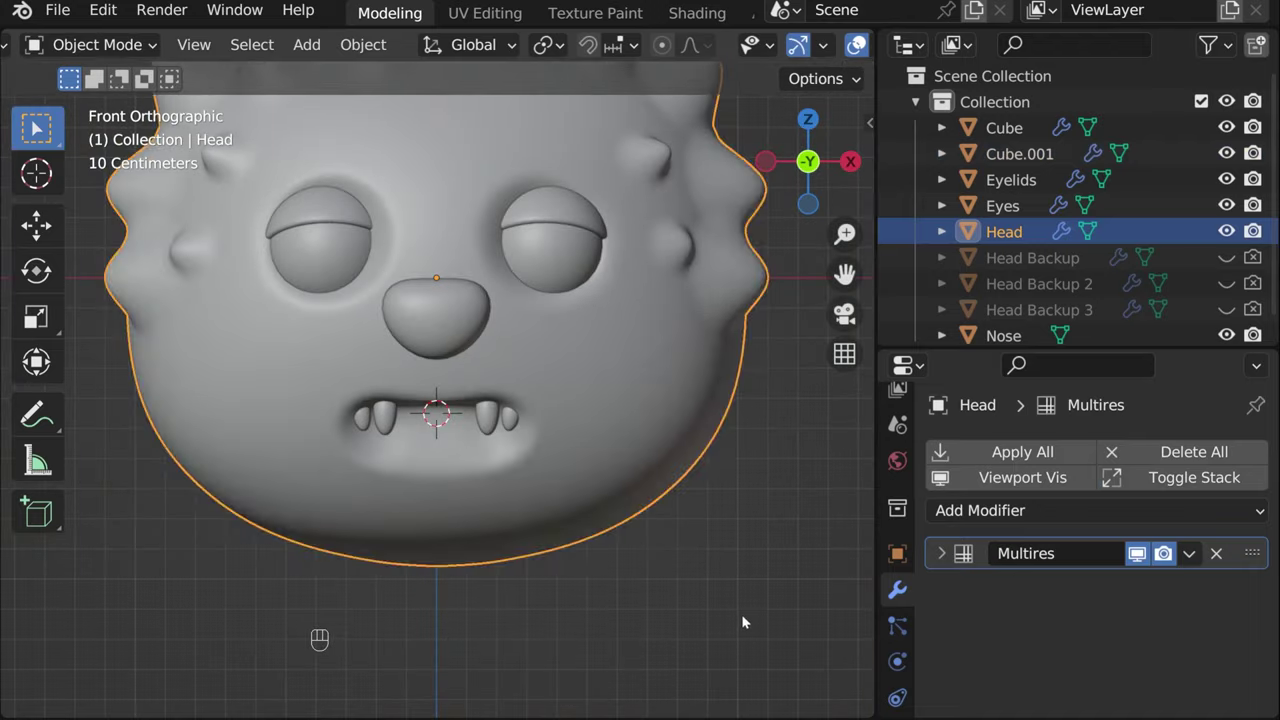
drag(560, 377, 553, 448)
key(t)
middle_click(786, 474)
click(865, 50)
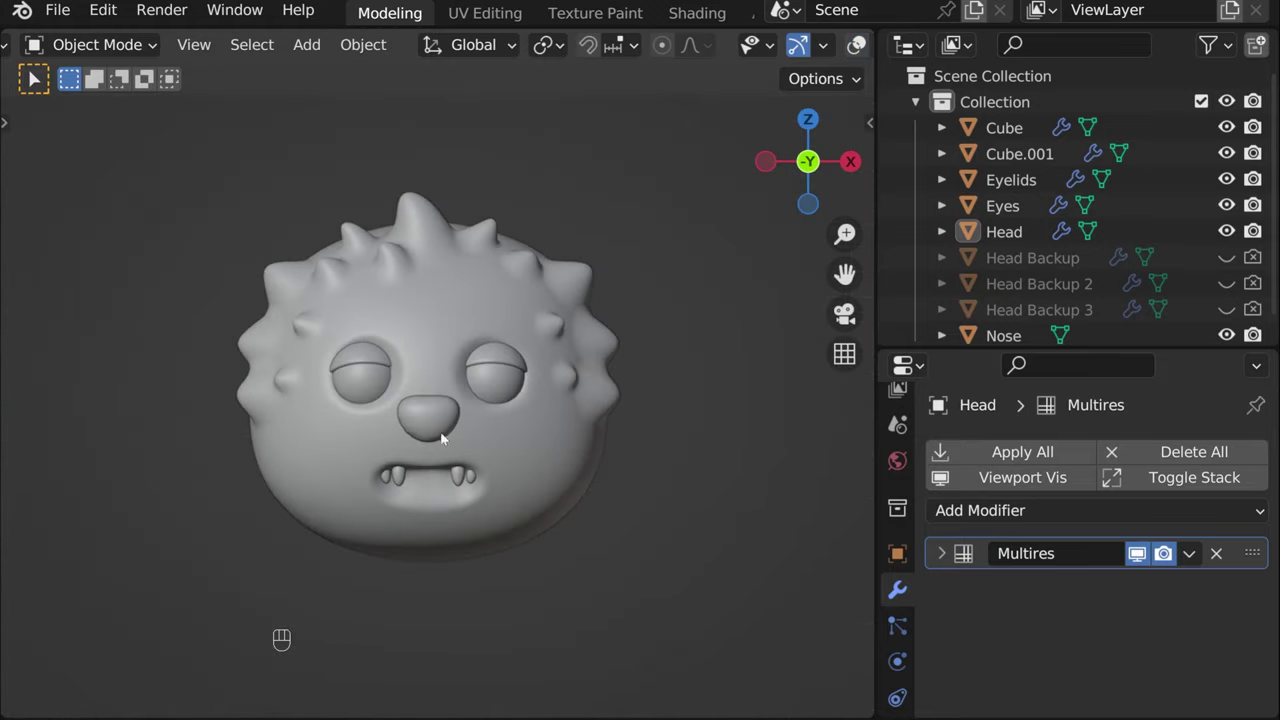
drag(417, 430, 438, 416)
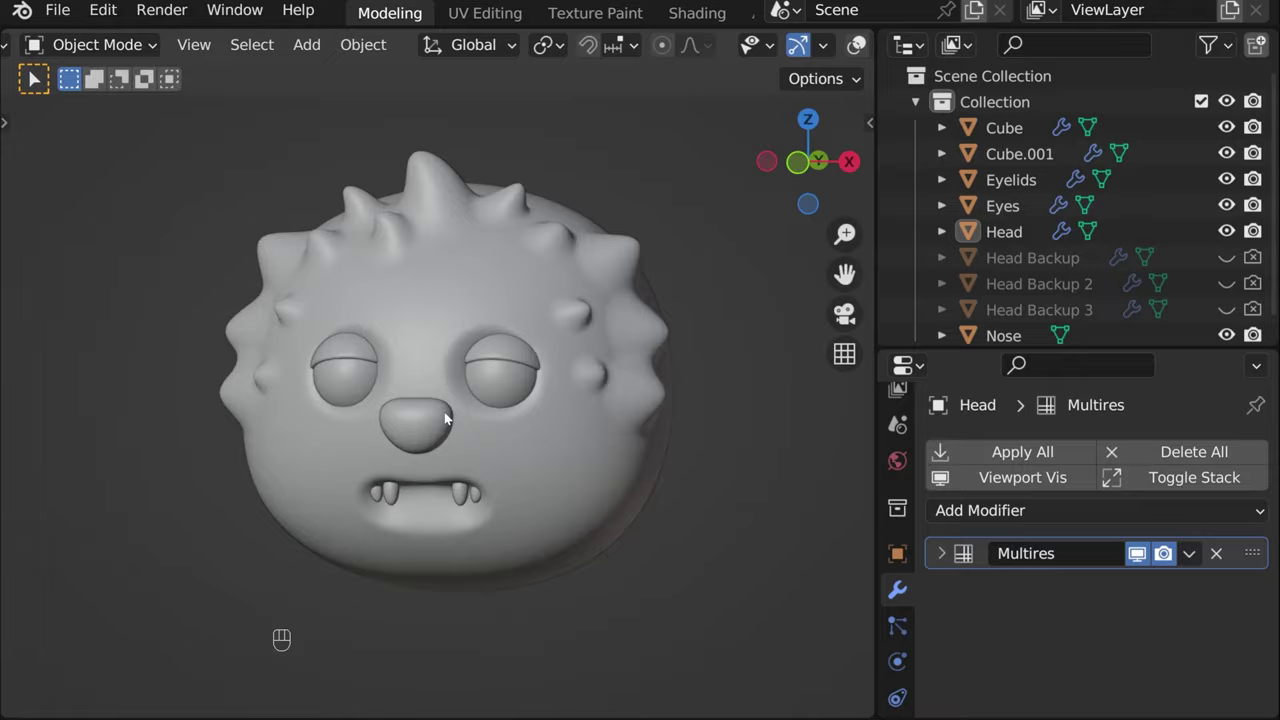
drag(468, 439, 480, 448)
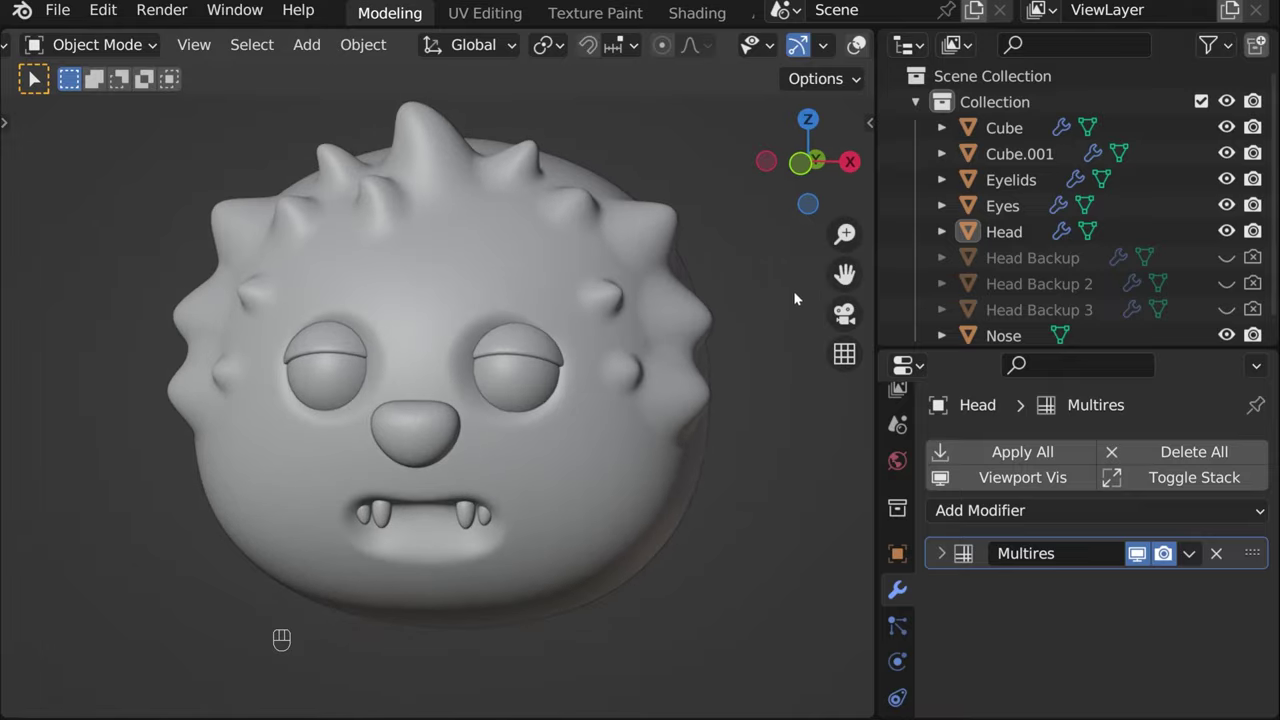